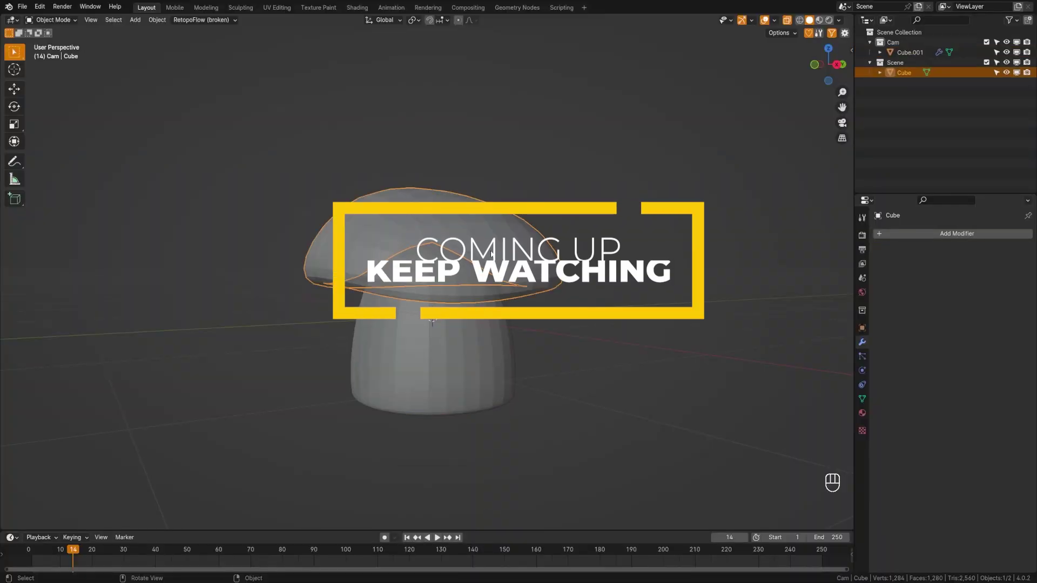
View the finished mushroom model straight from the Right side
key(KP_3)
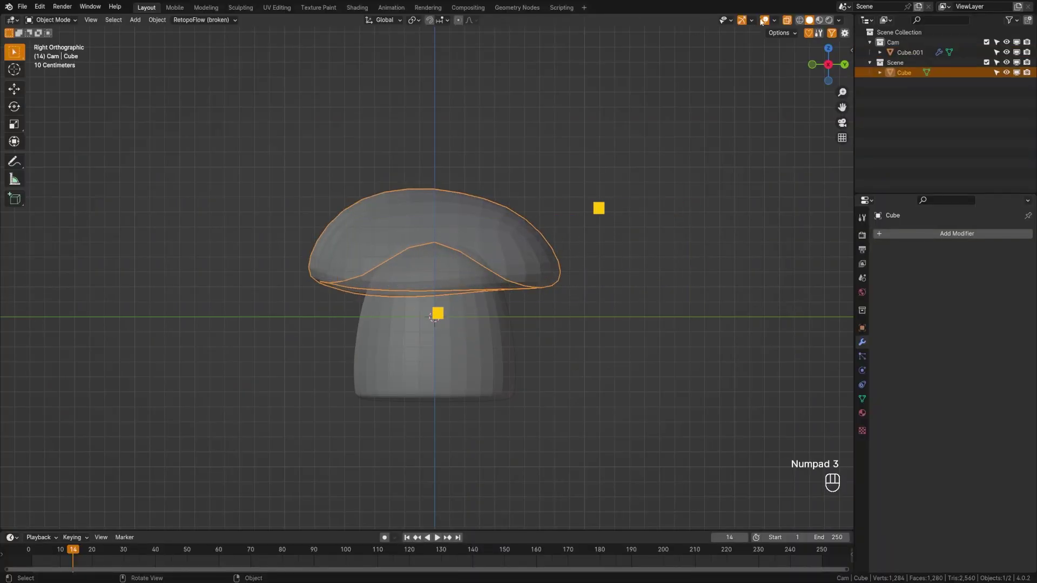
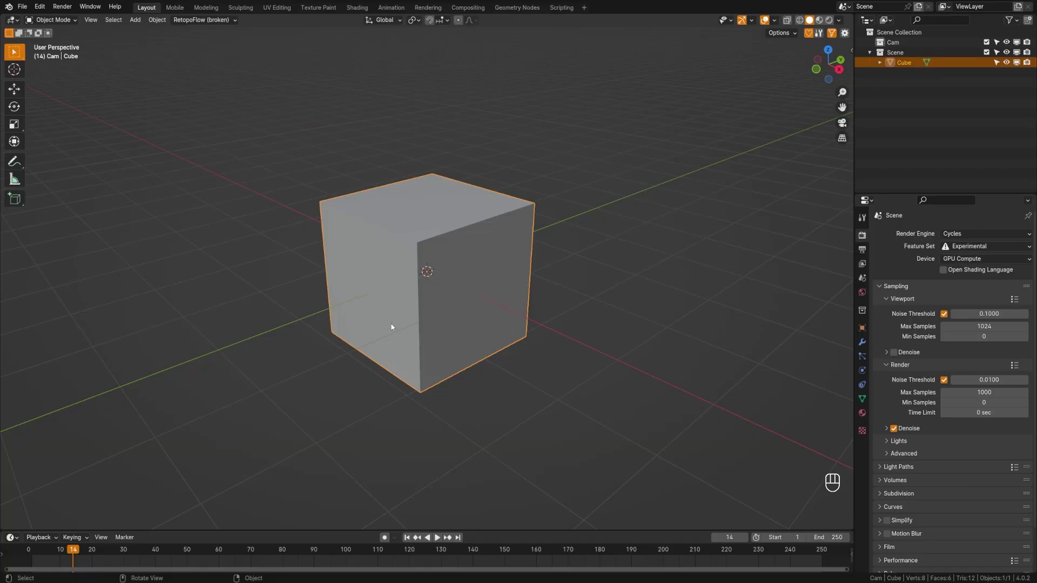
Subdivide the default cube, convert it to a real sphere mesh and start editing its vertices from the front
key(ctrl+3)
key(space)
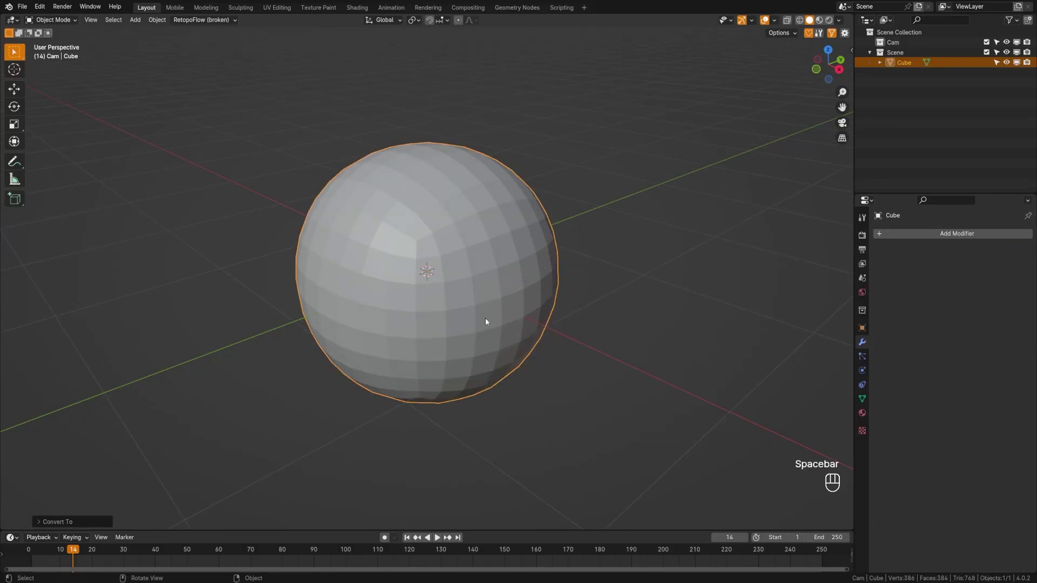
key(Tab)
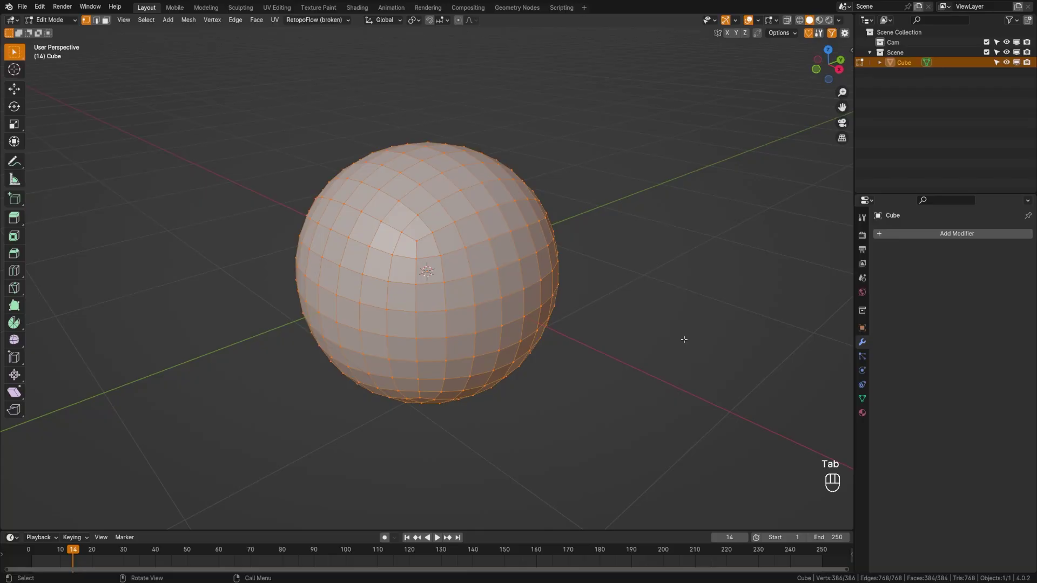
key(Tab)
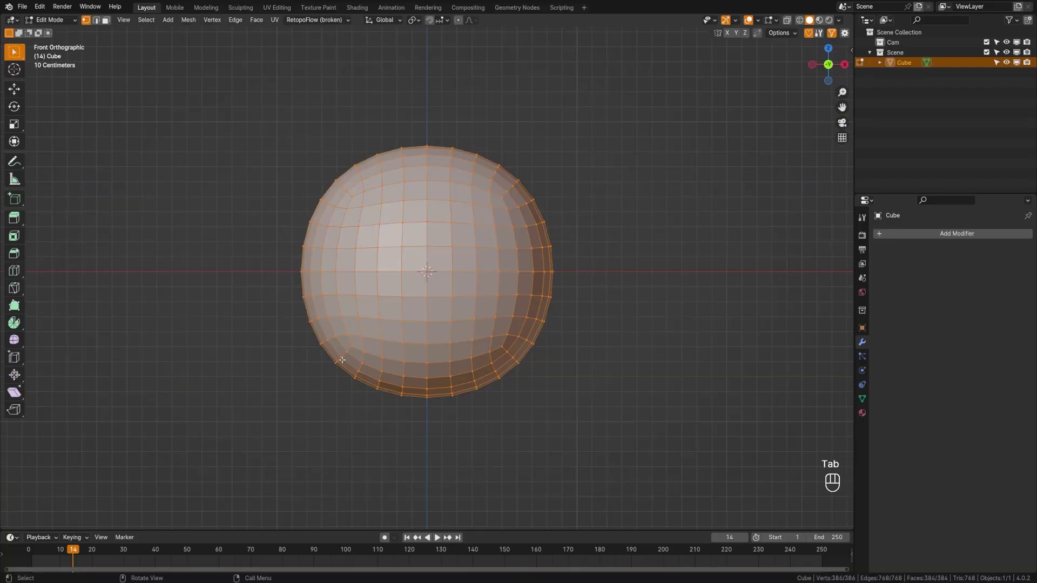
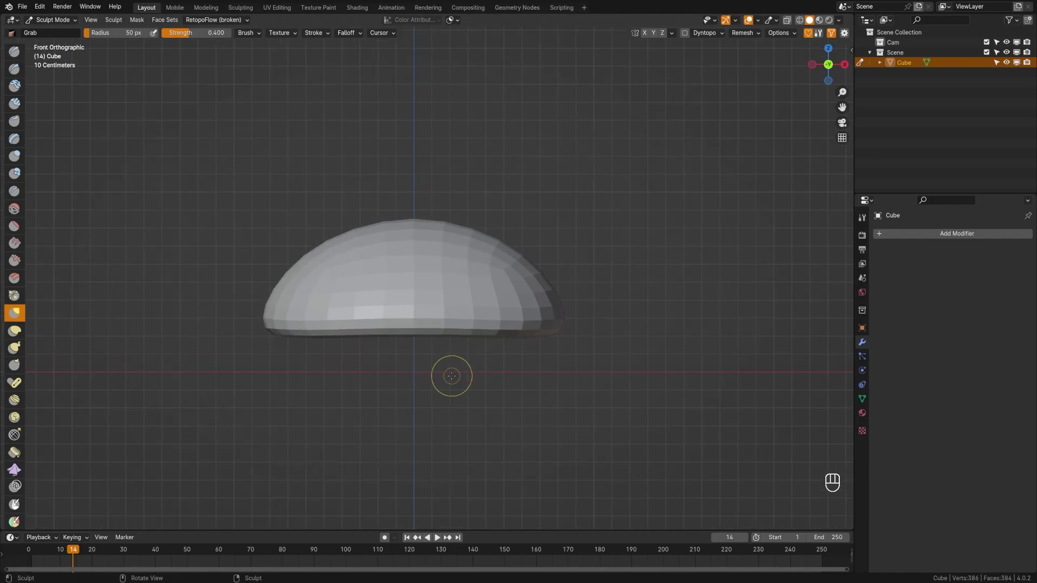
Pull the cap wider with an enlarged Grab brush, leave sculpting and add a new cube for the stem
key(f)
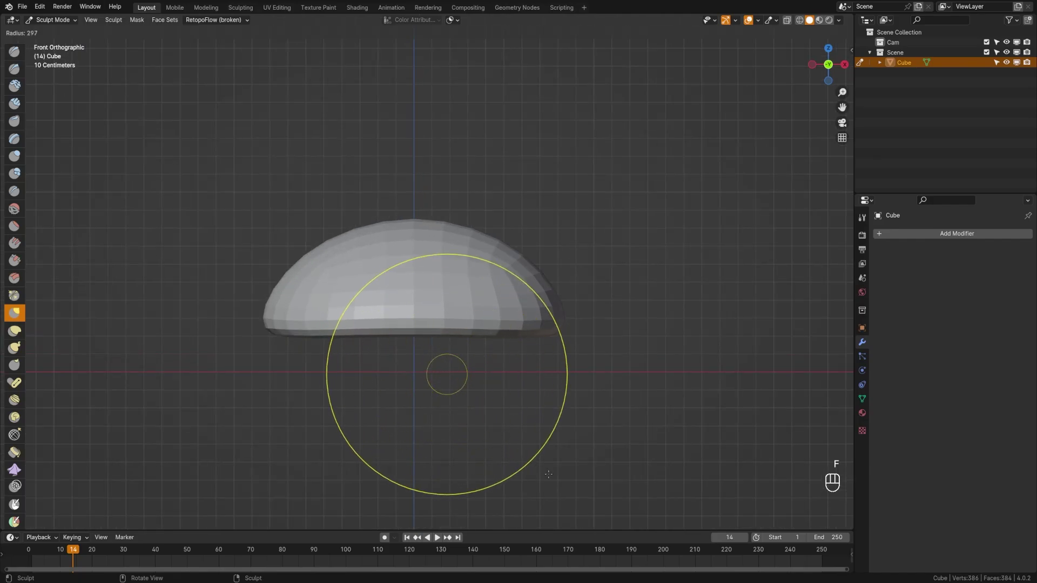
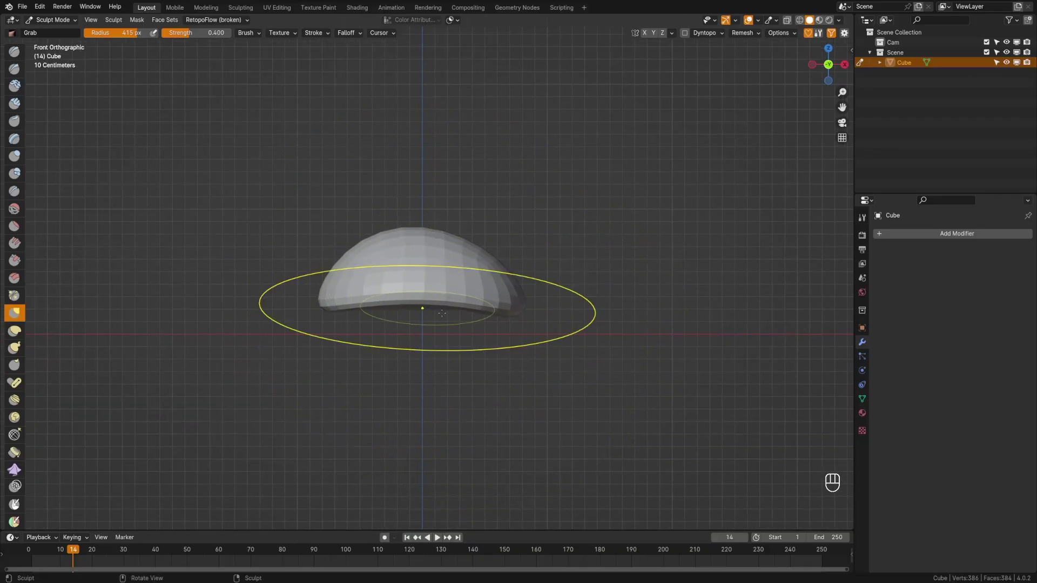
key(Tab)
key(a)
key(shift+a)
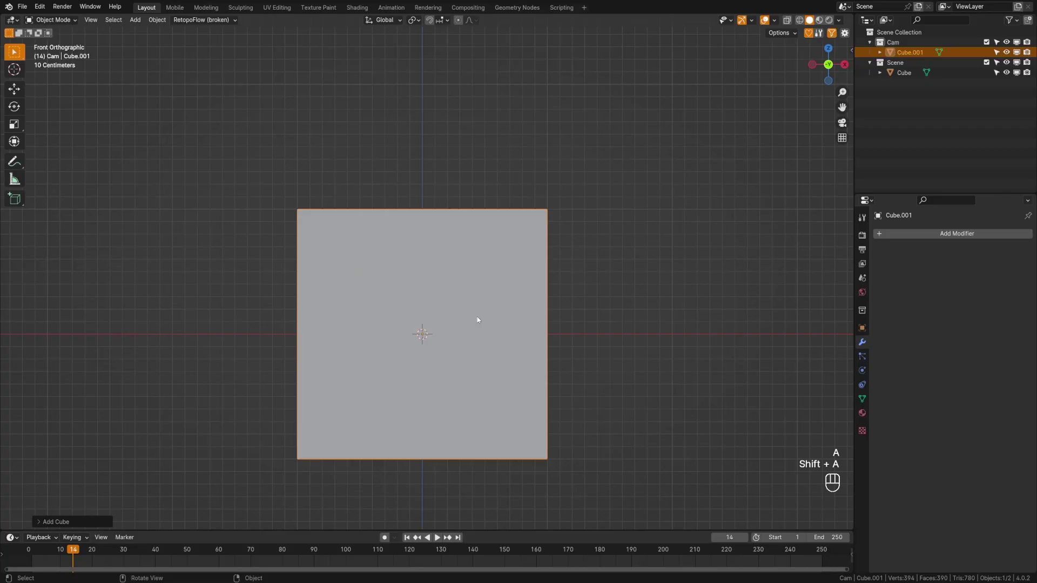
Subdivide the new cube and shrink it into a stem sitting under the cap
key(ctrl+3)
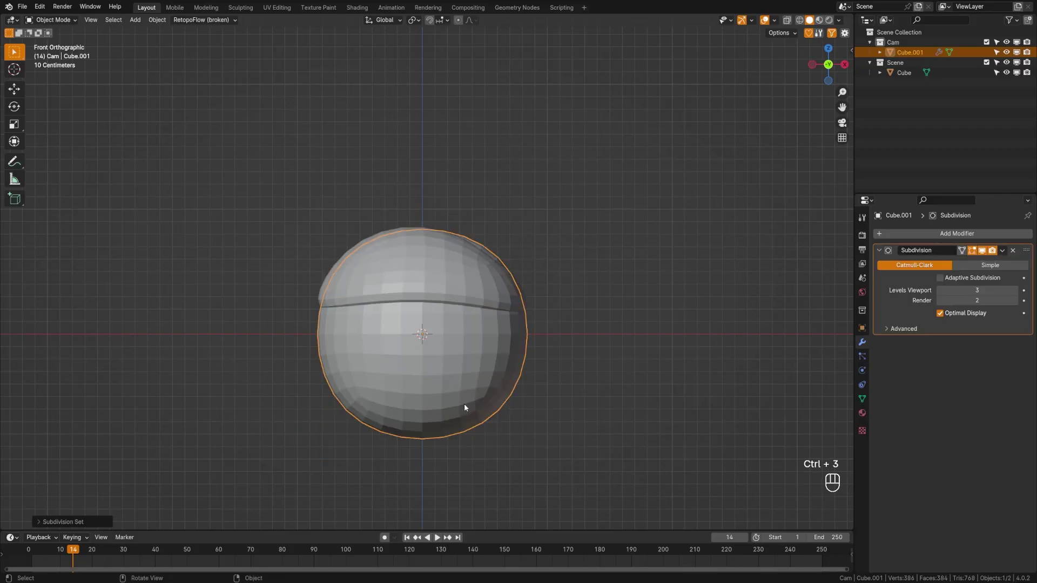
drag(470, 391, 471, 377)
middle_click(471, 377)
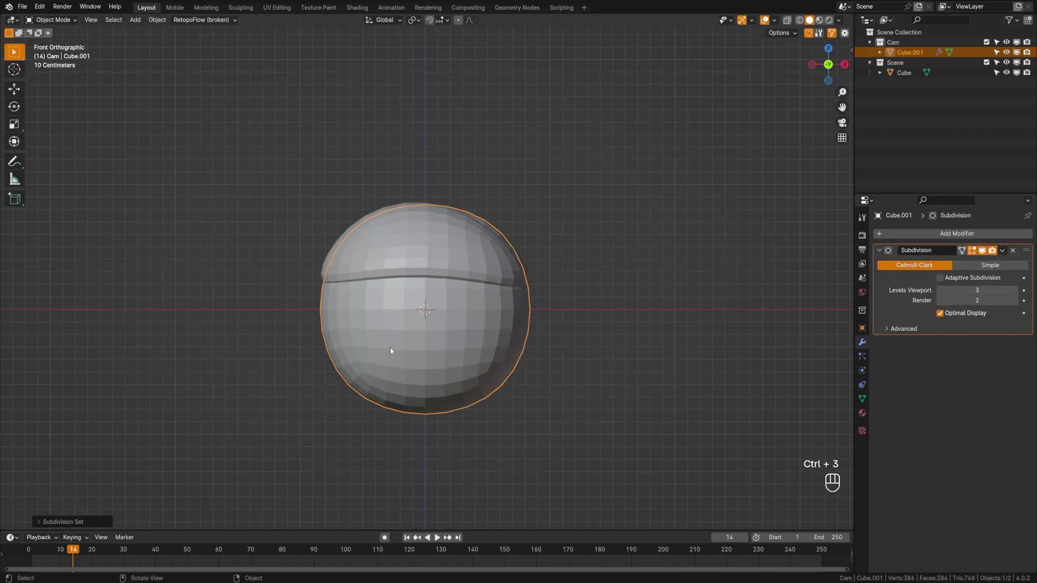
key(Tab)
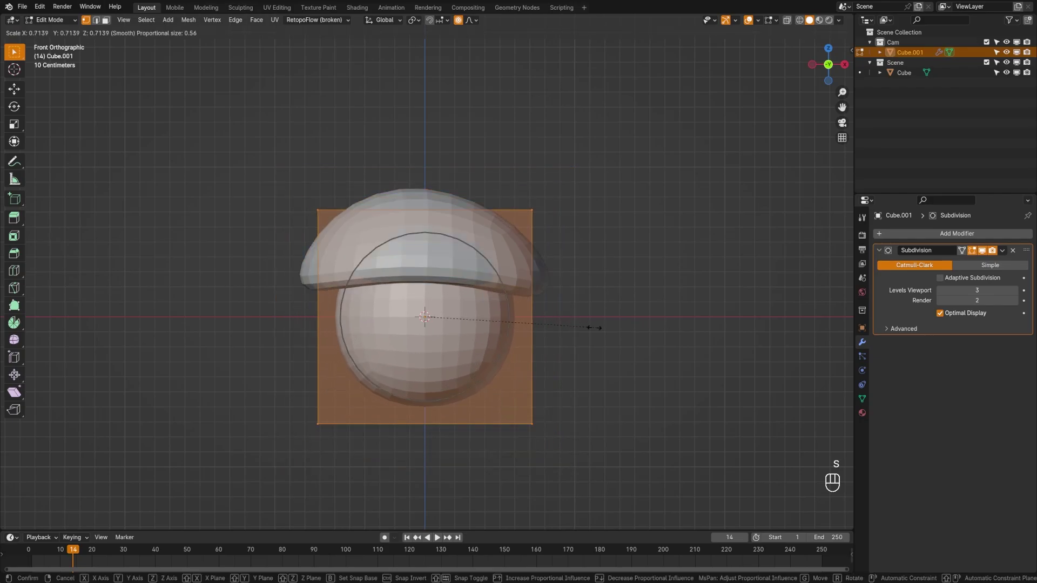
key(s)
key(a)
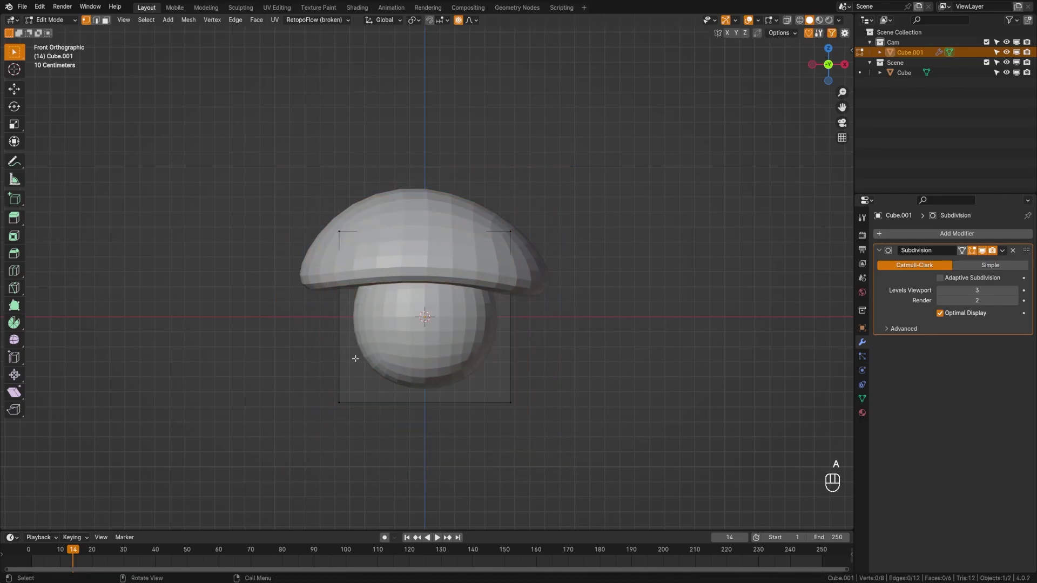
Add a horizontal loop cut through the stem and narrow its top into a rounded taper
key(ctrl+r)
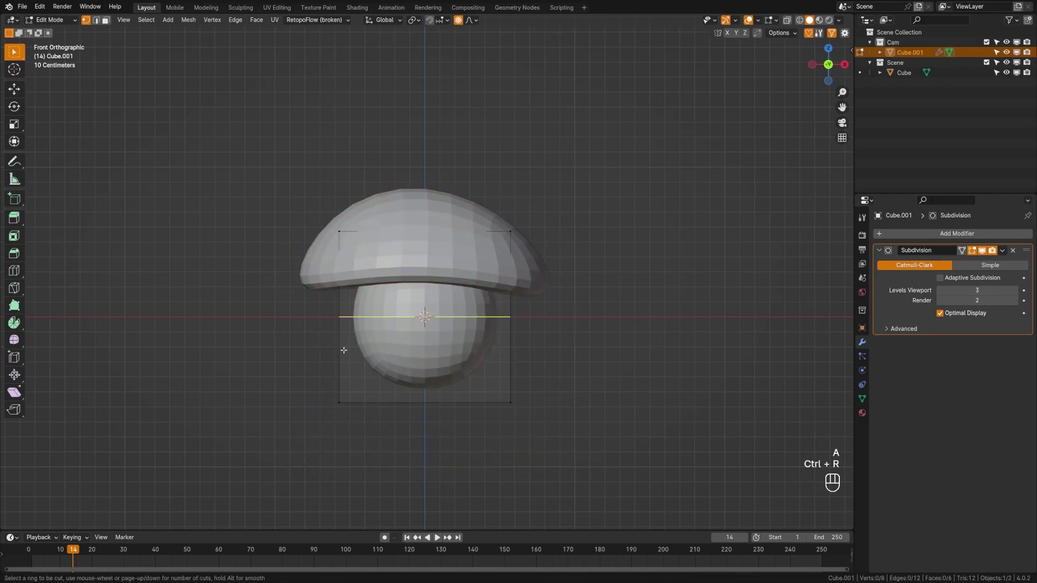
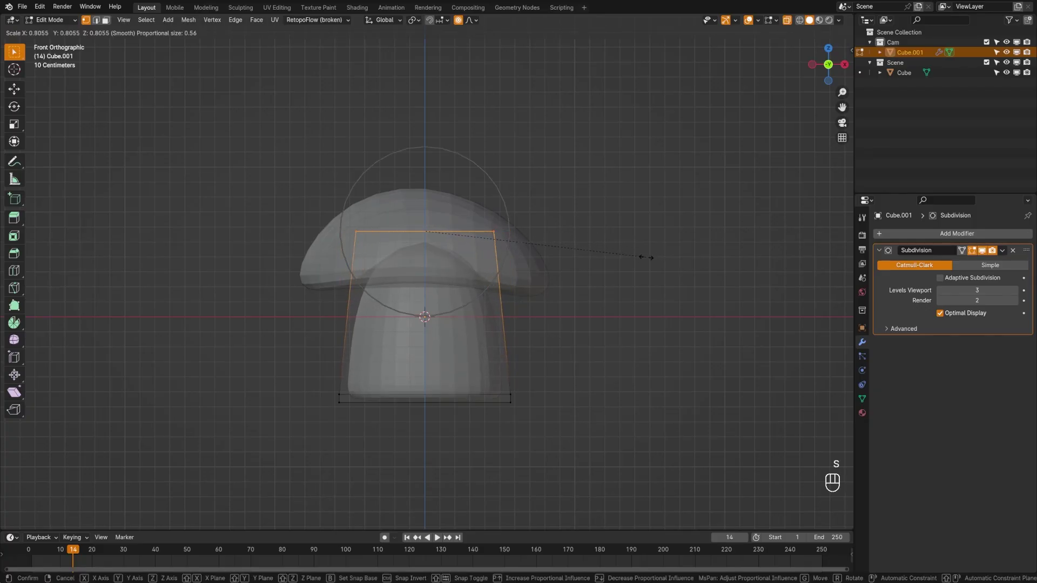
key(a)
key(s)
key(Tab)
drag(507, 361, 438, 361)
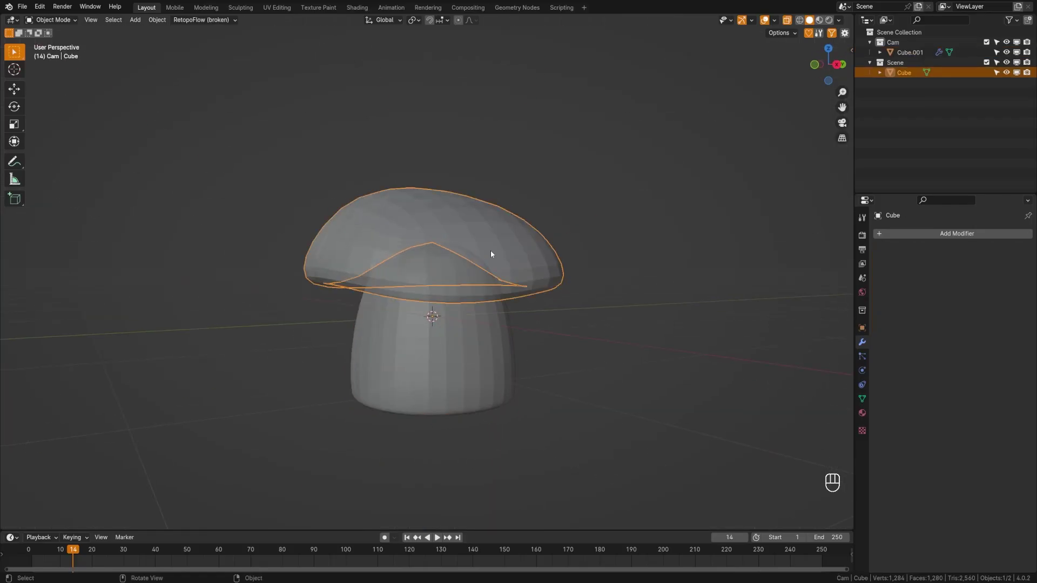
Tilt the cap slightly to one side in the Right view, then face the mushroom from the front
key(KP_3)
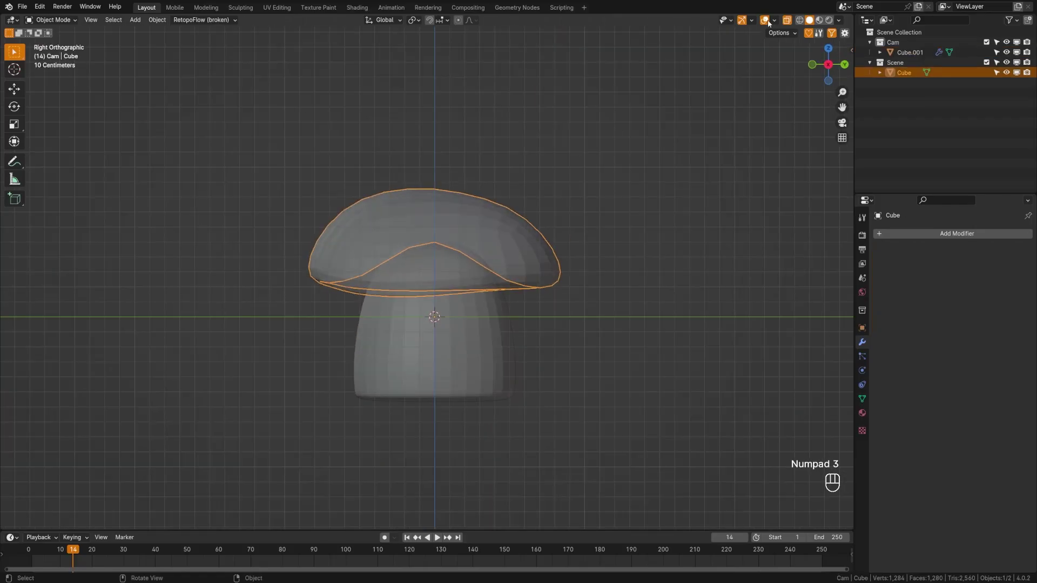
key(r)
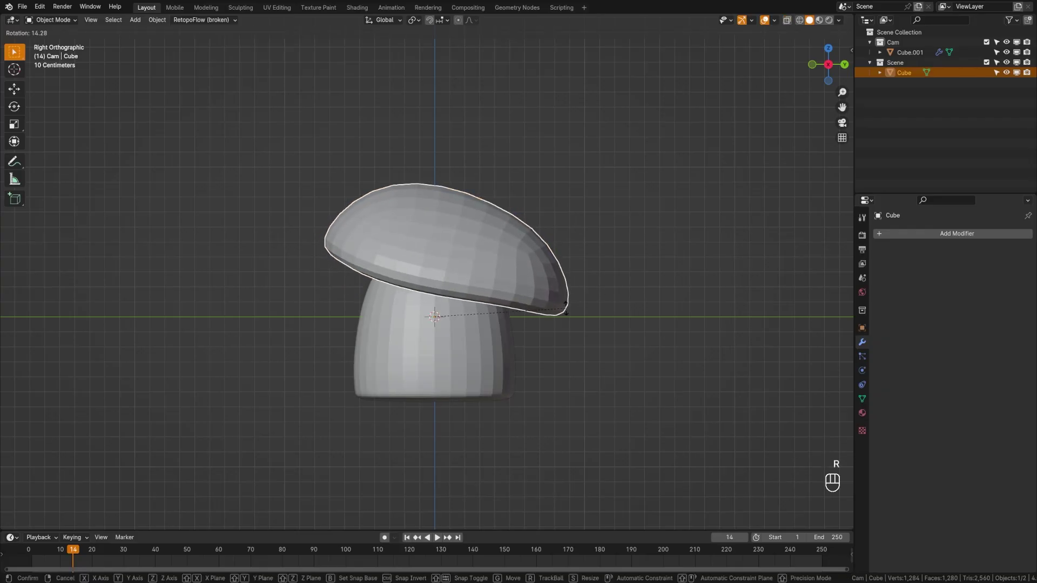
key(KP_1)
key(g)
Convert the stem to a plain mesh and join cap and stem into one object
key(a)
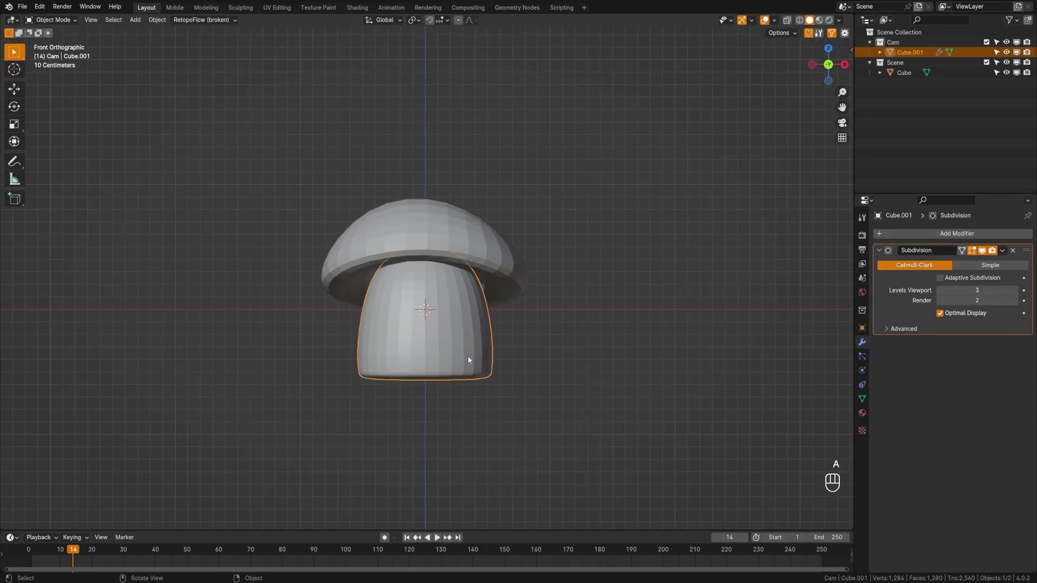
key(space)
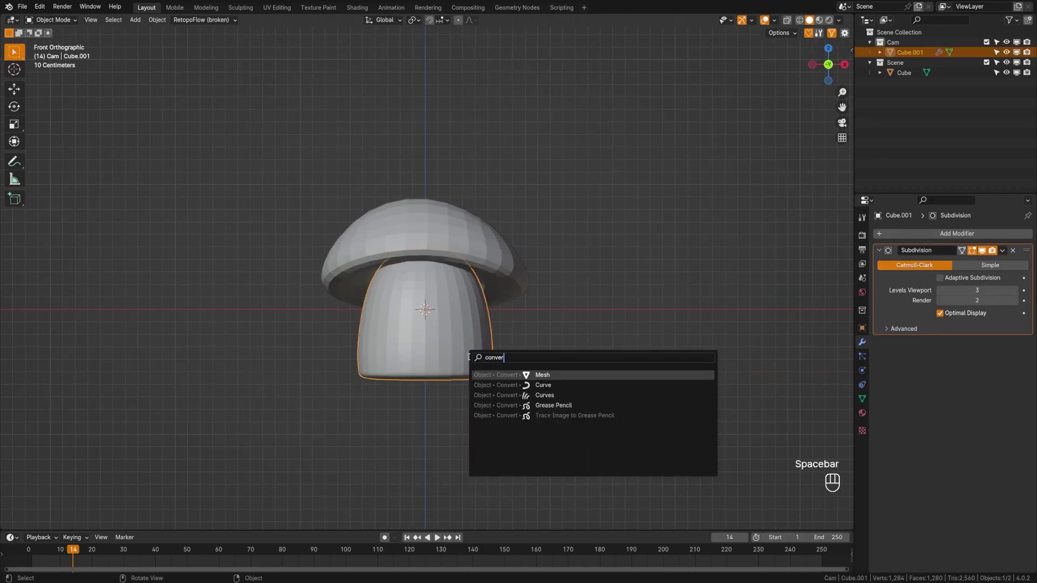
click(464, 259)
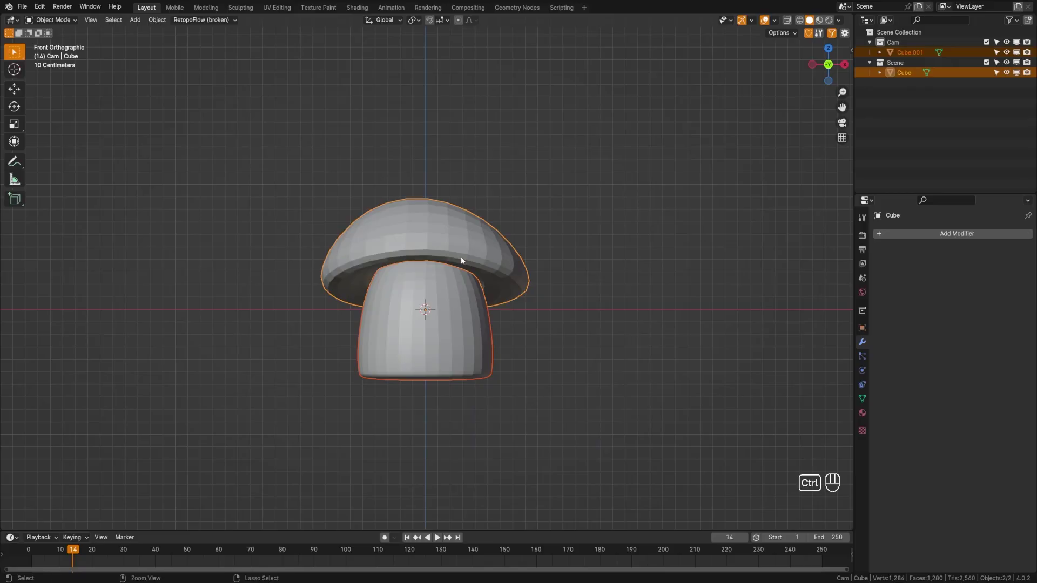
key(ctrl+j)
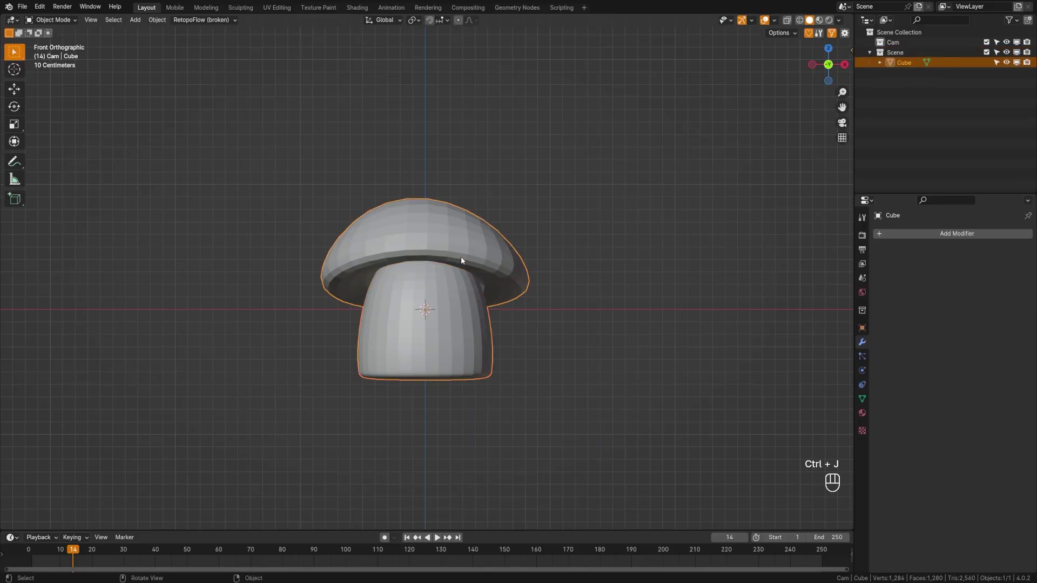
Adjust the mushroom's mesh data settings to go with its smooth shading
drag(440, 253, 434, 264)
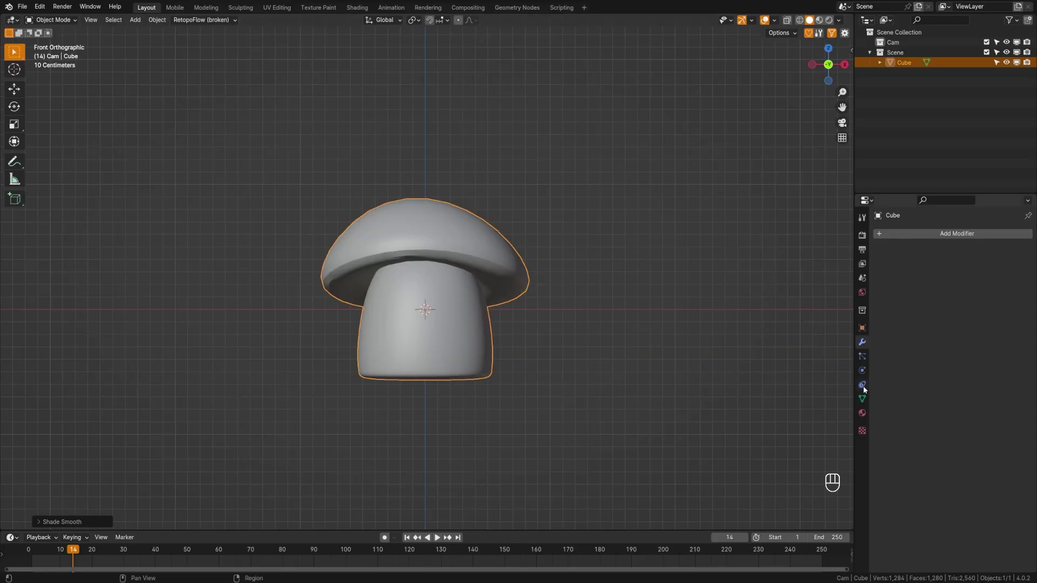
click(861, 403)
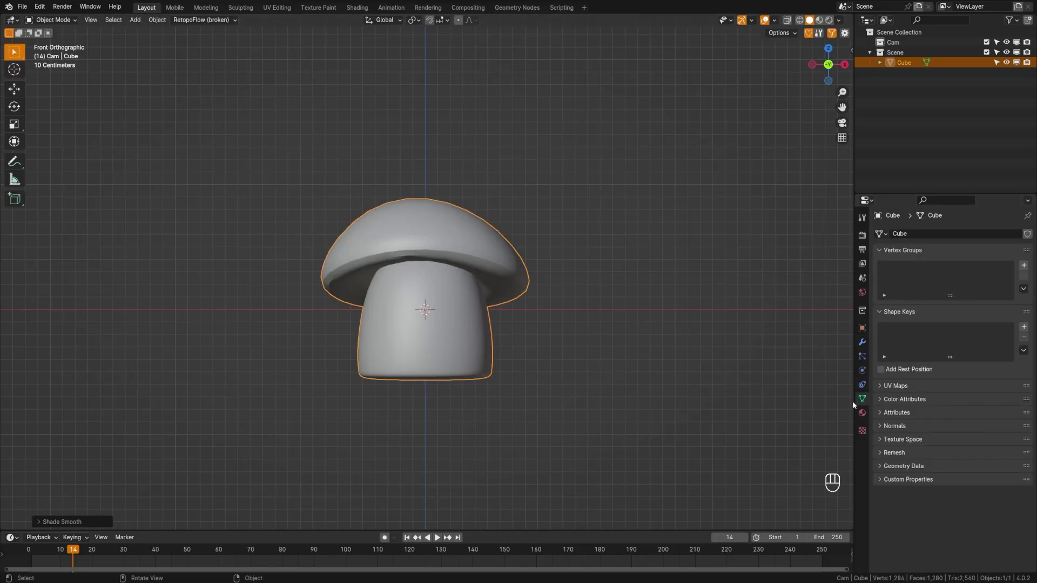
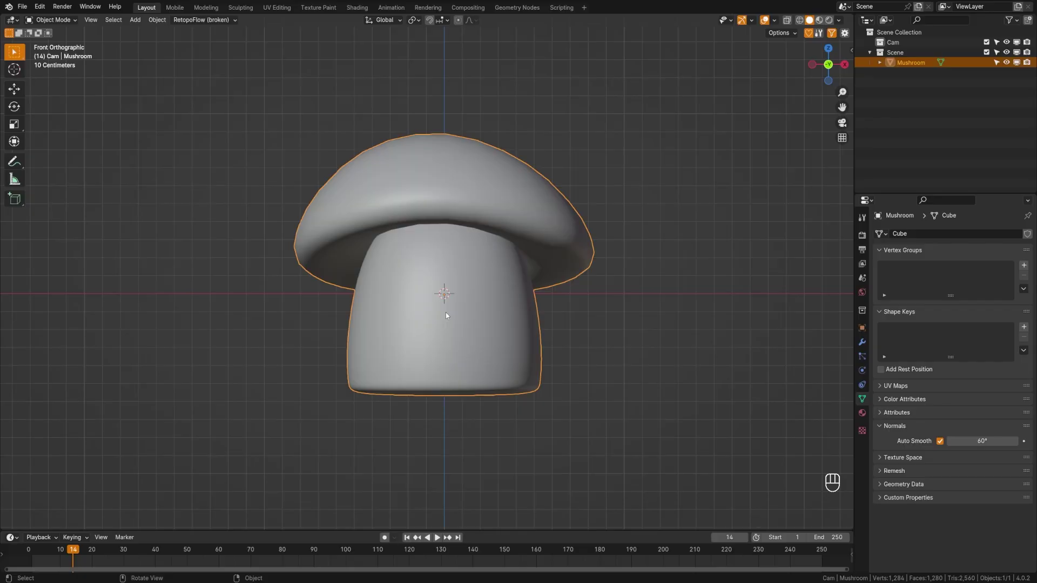
Add a small subdivided sphere for the eye and move it onto the stem's front in wireframe side view
key(shift+a)
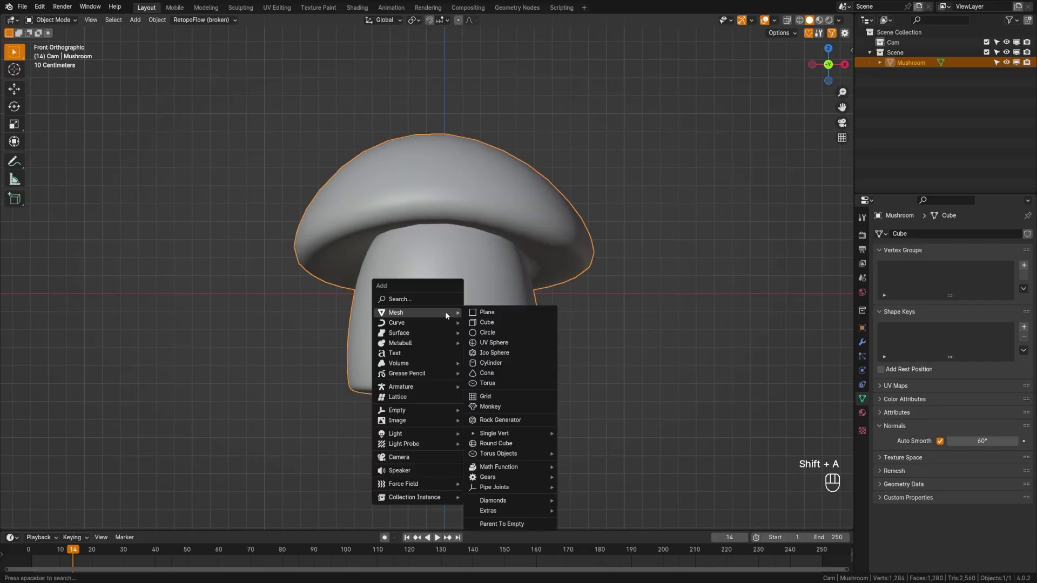
key(ctrl+3)
key(s)
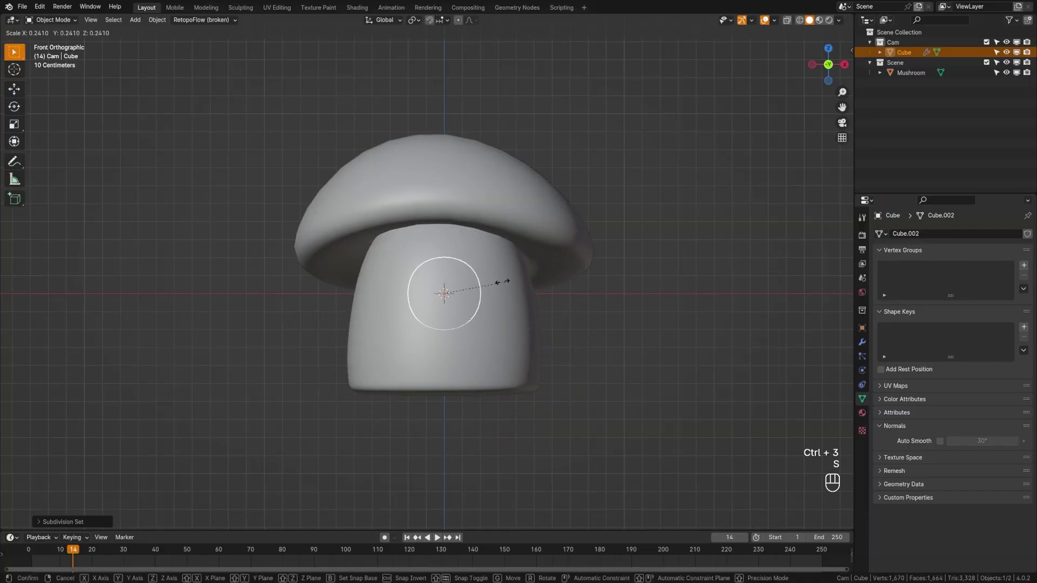
key(z)
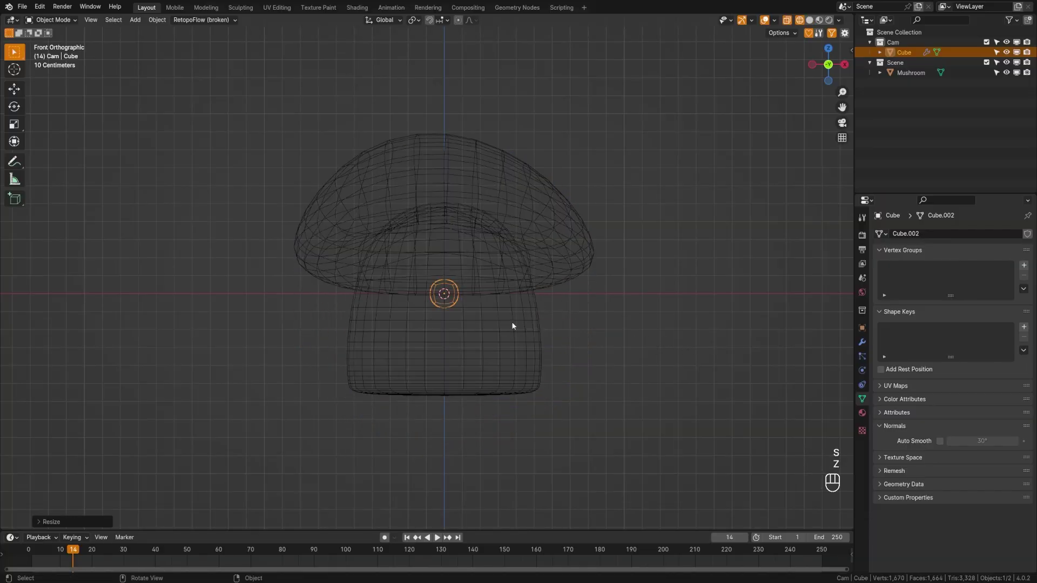
key(KP_3)
key(g)
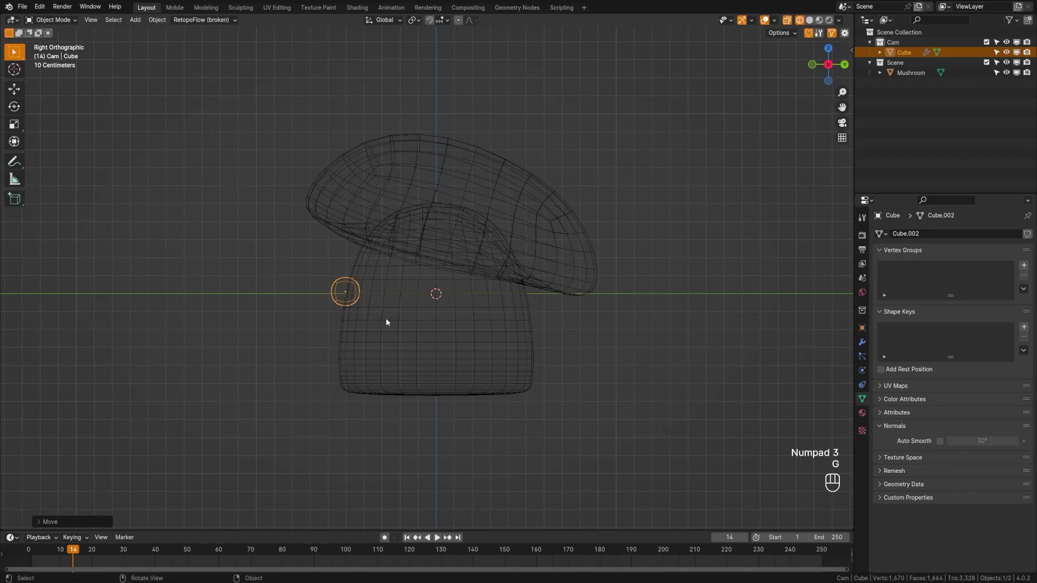
Rotate the eye into place and slide it along X so the mirrored pair sits evenly on the stem
key(r)
key(z)
key(KP_1)
drag(862, 341, 885, 268)
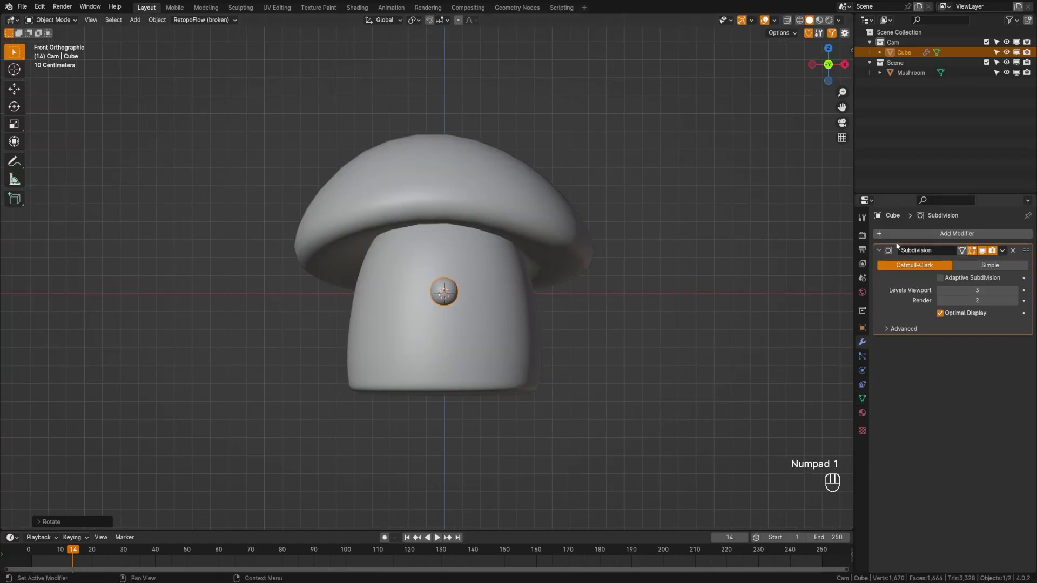
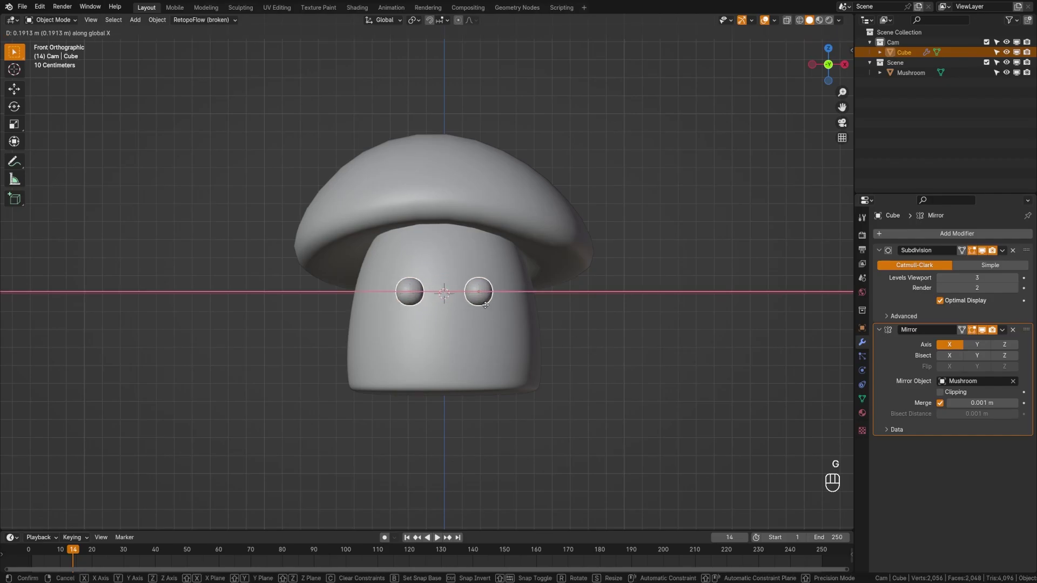
key(a)
drag(513, 328, 387, 320)
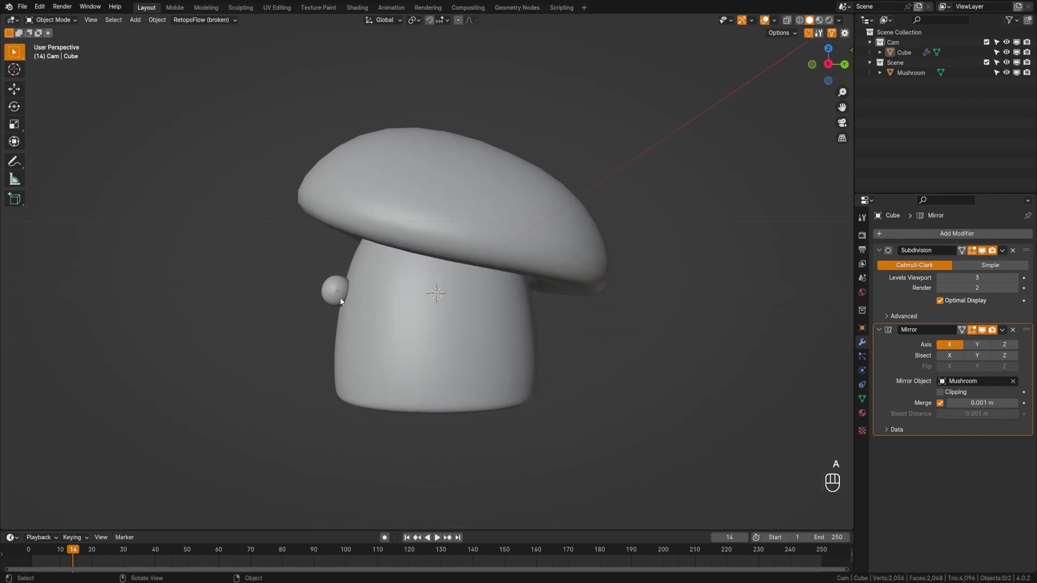
key(KP_1)
Add a Bezier curve, delete its default points and set drawing to follow the mushroom surface
key(shift+a)
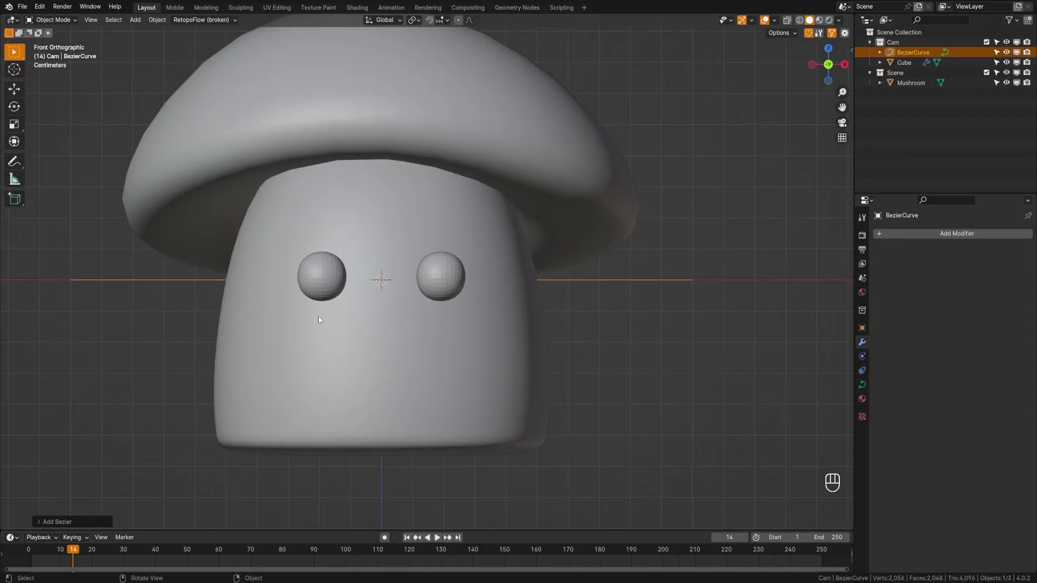
key(Tab)
key(a)
key(a)
key(x)
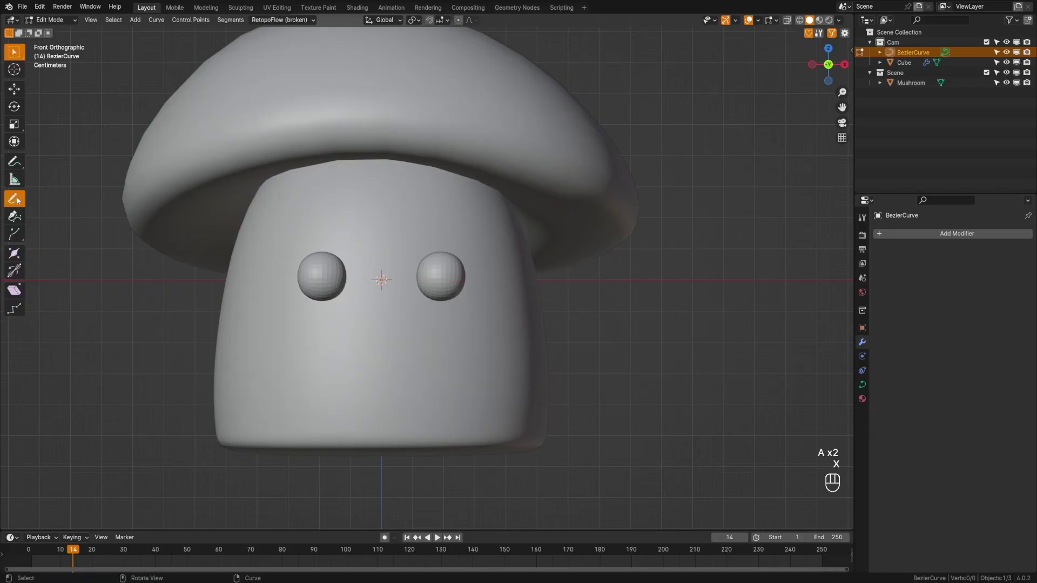
click(97, 38)
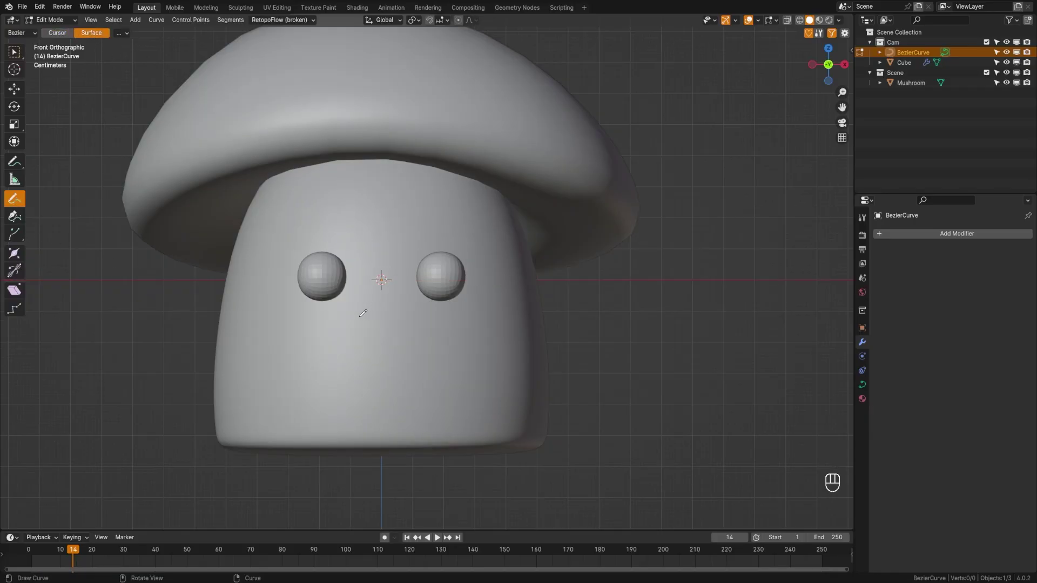
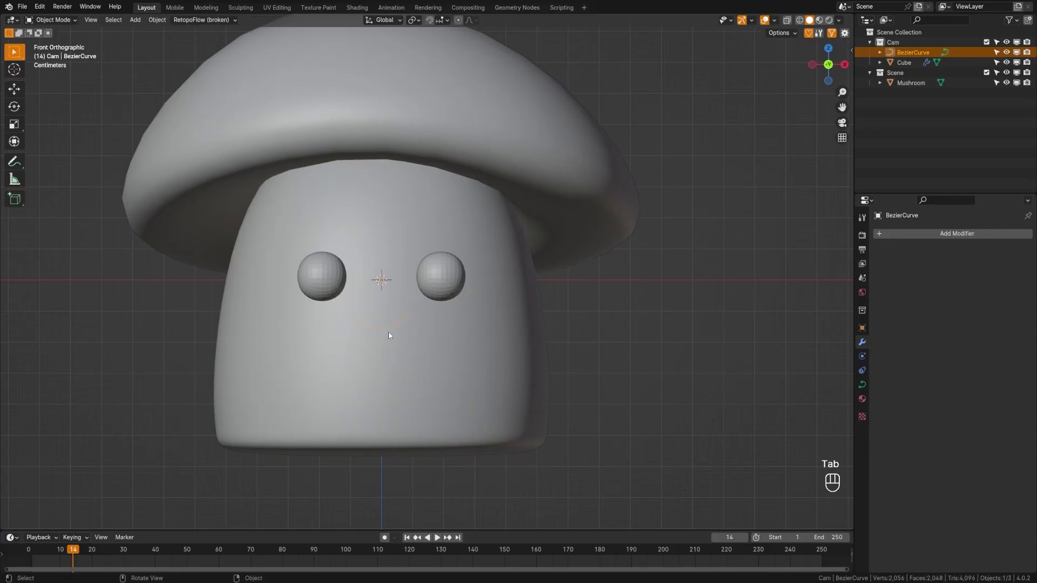
Give the drawn smile tube depth with filled caps, convert it to a mesh and save the file
click(862, 385)
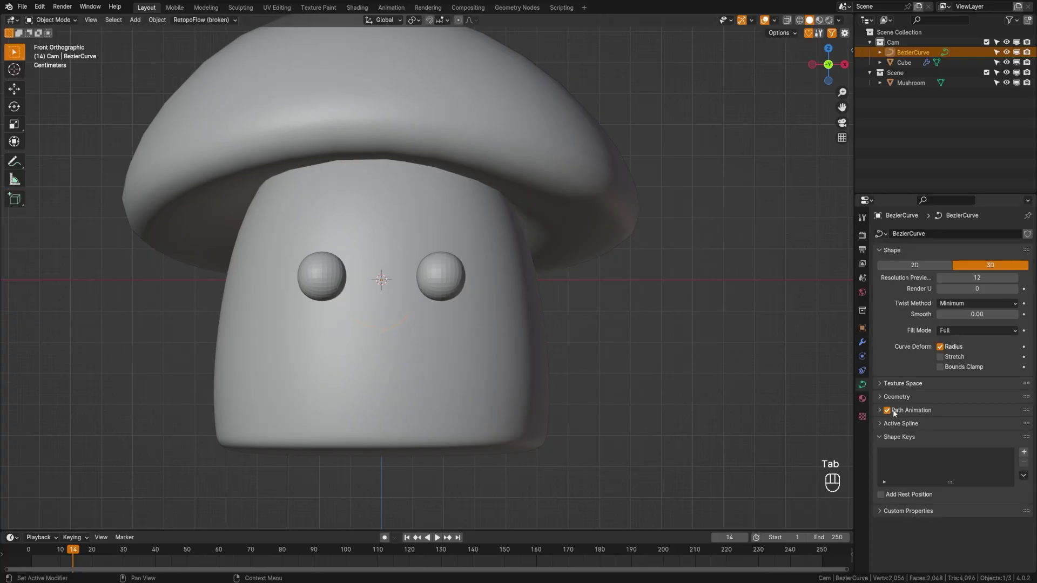
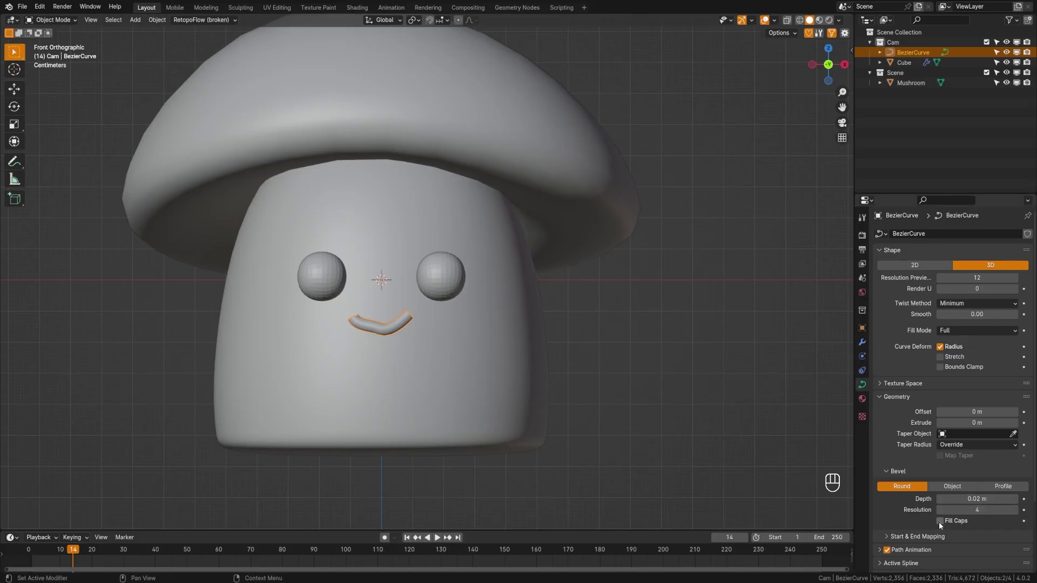
click(941, 525)
key(a)
drag(481, 340, 477, 341)
click(413, 287)
click(406, 278)
key(a)
key(ctrl+s)
key(space)
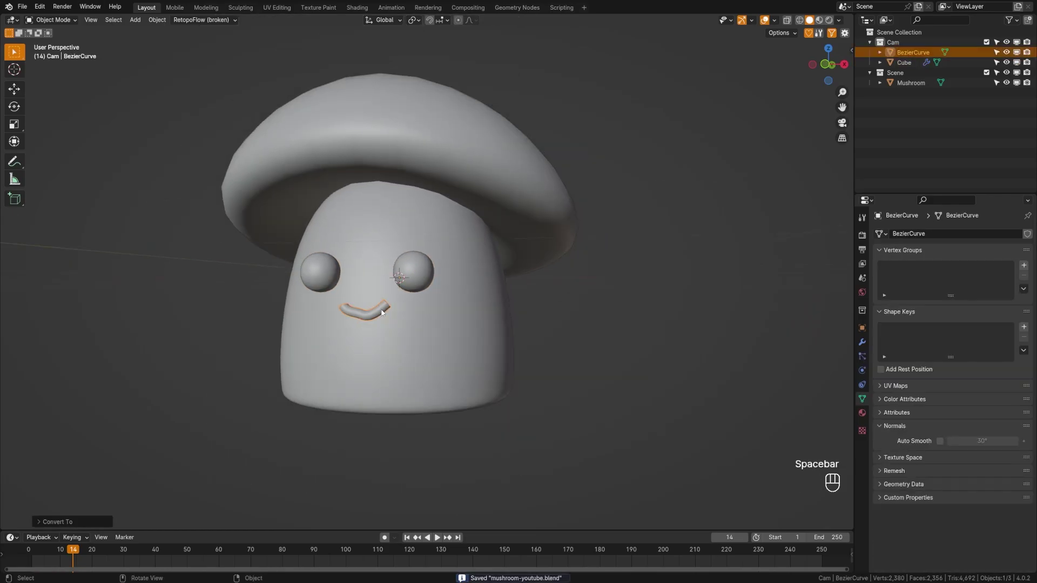
Convert the eyes to a mesh, join them with the smile and rename the result Face
key(space)
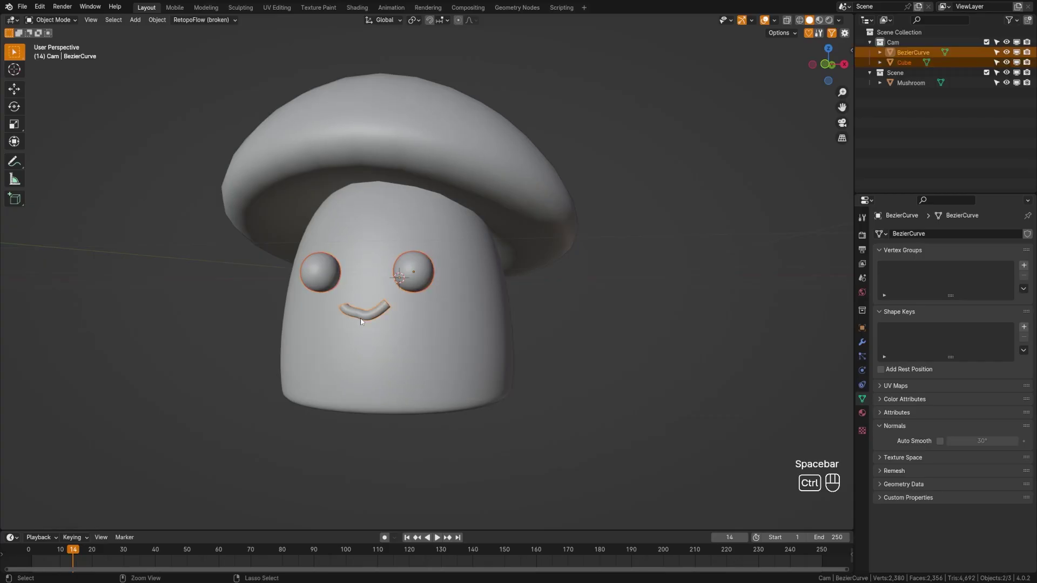
key(ctrl+j)
key(F2)
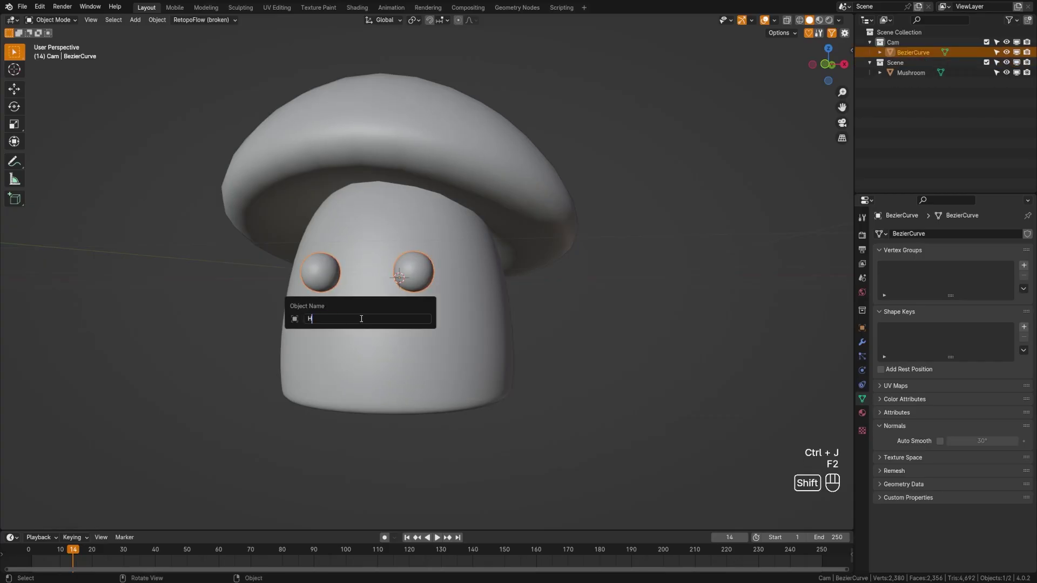
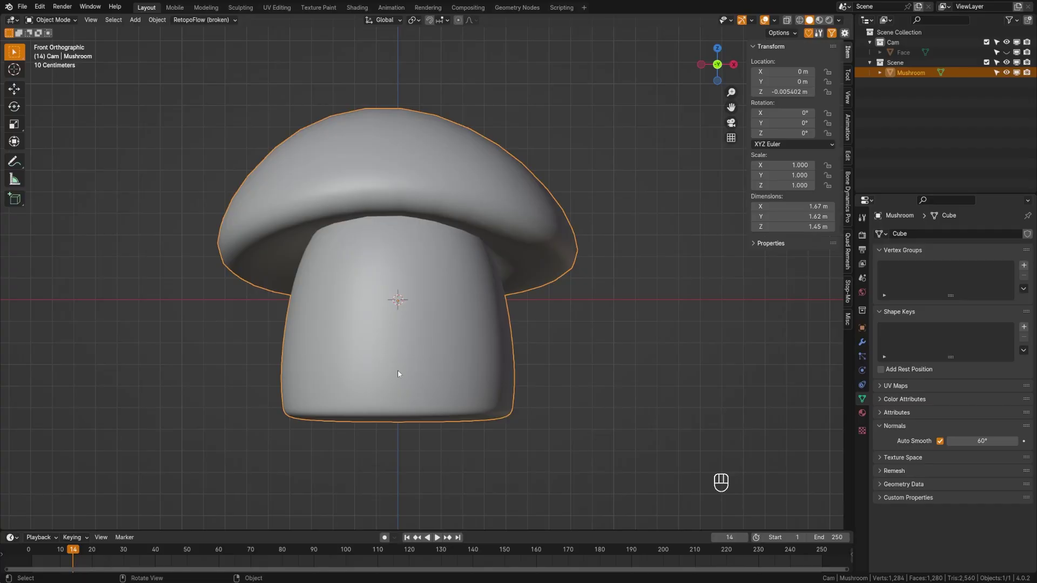
Run Quick Fur from the command search to cover the mushroom in hair curves
key(space)
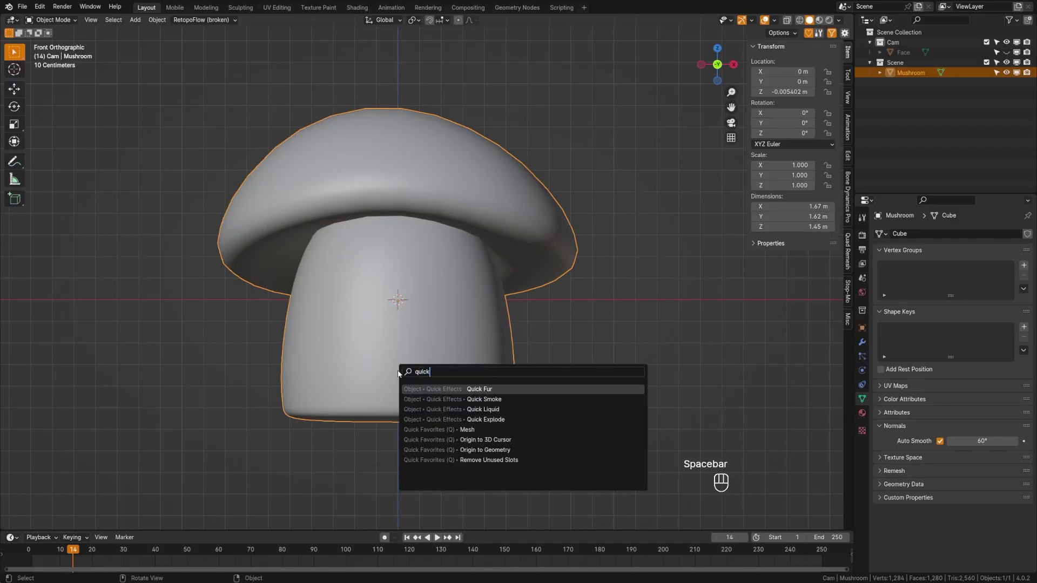
key(a)
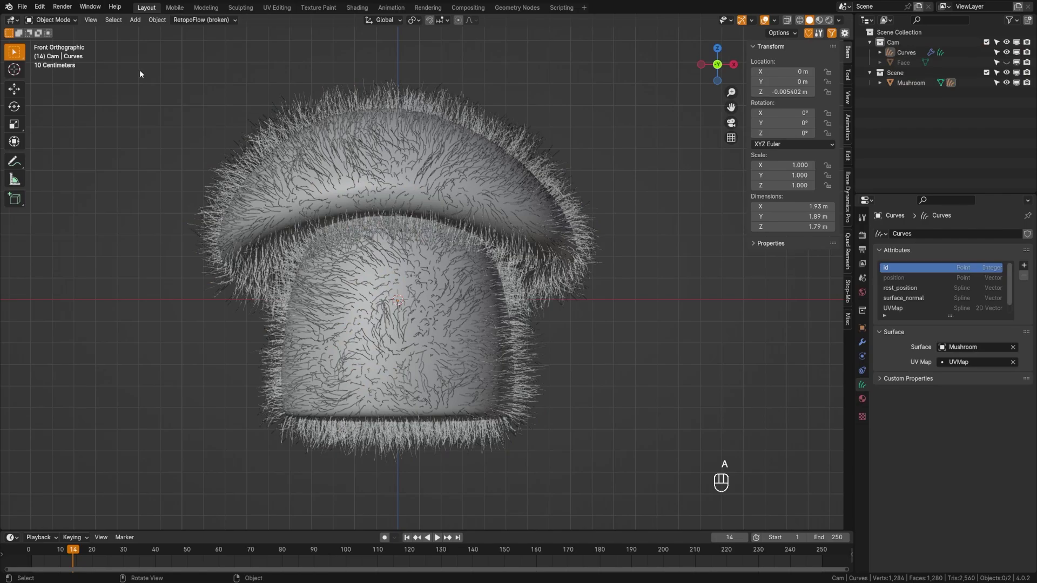
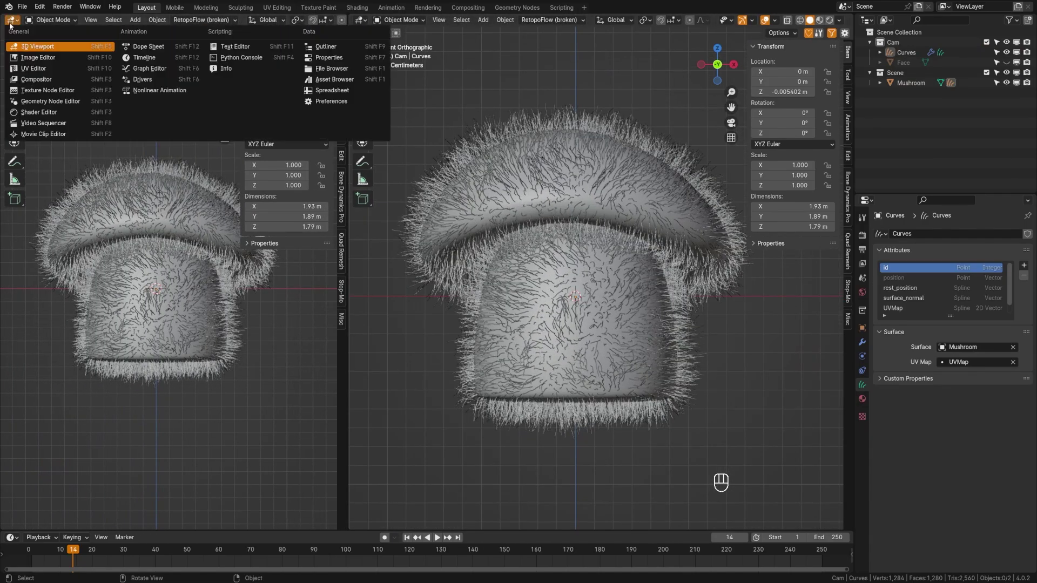
Show the Hair asset library in a new left-hand area and move Mushroom into the Cam collection
drag(24, 62, 342, 83)
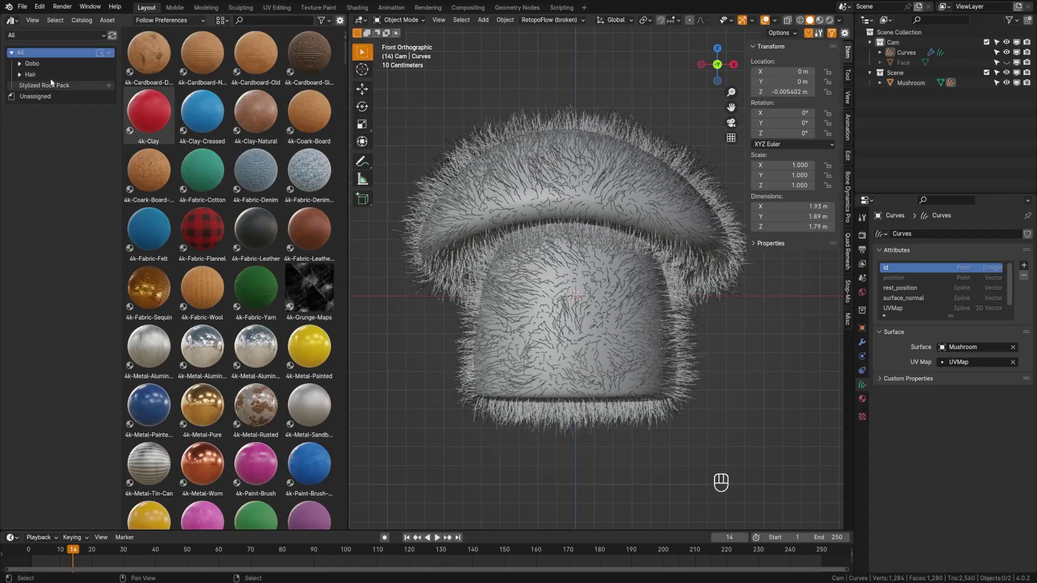
click(50, 75)
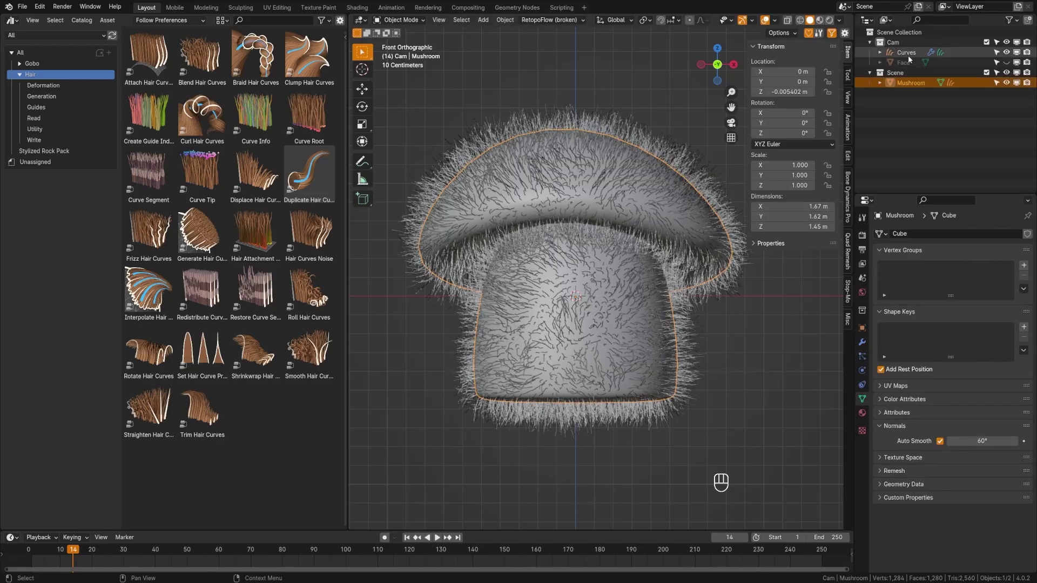
click(909, 58)
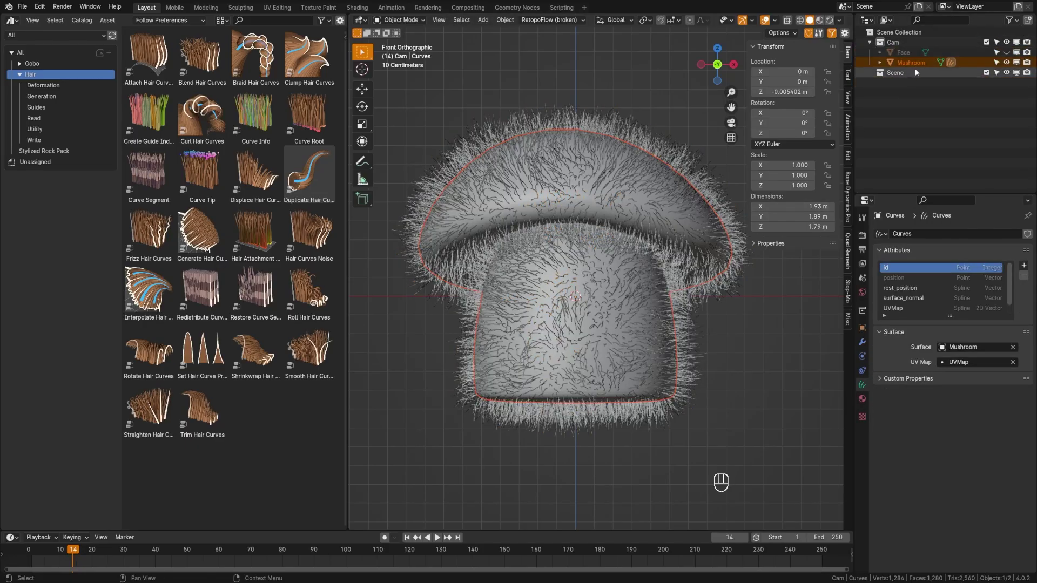
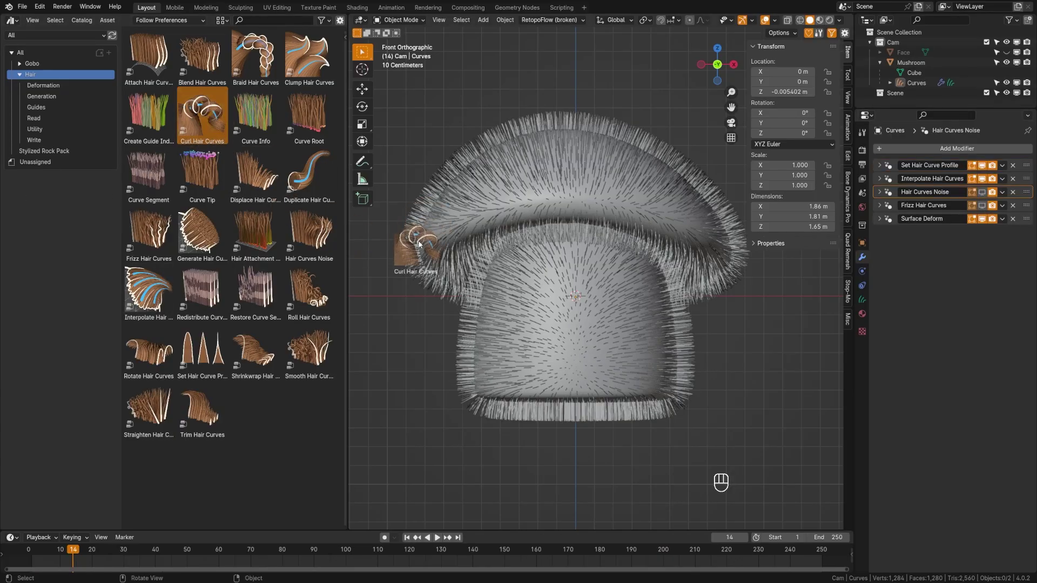
Add Curl Hair Curves to the fur without the existing guide map, Frequency 4, Radius 0.25 m
drag(1029, 236, 1028, 195)
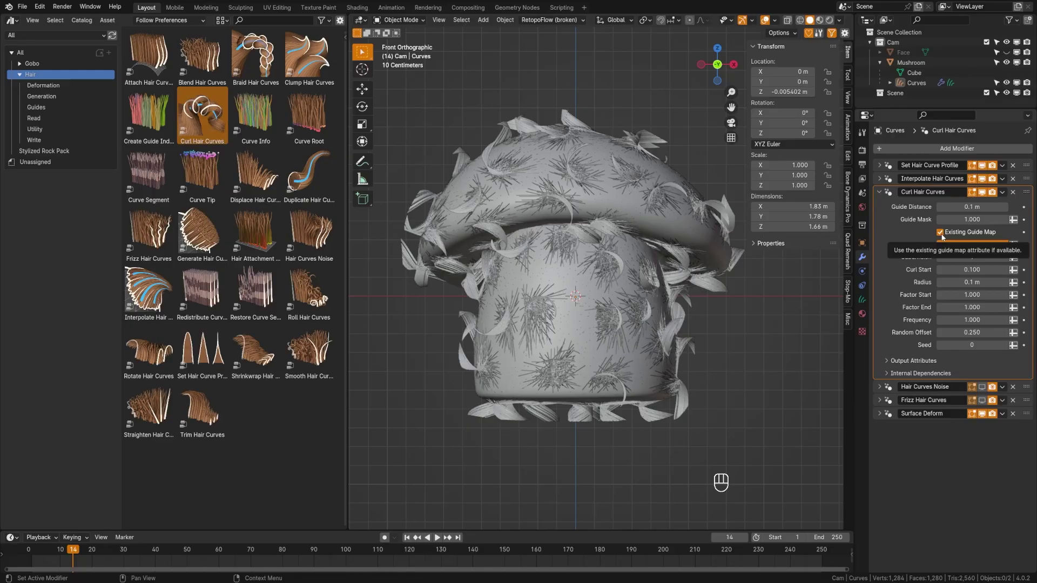
click(944, 237)
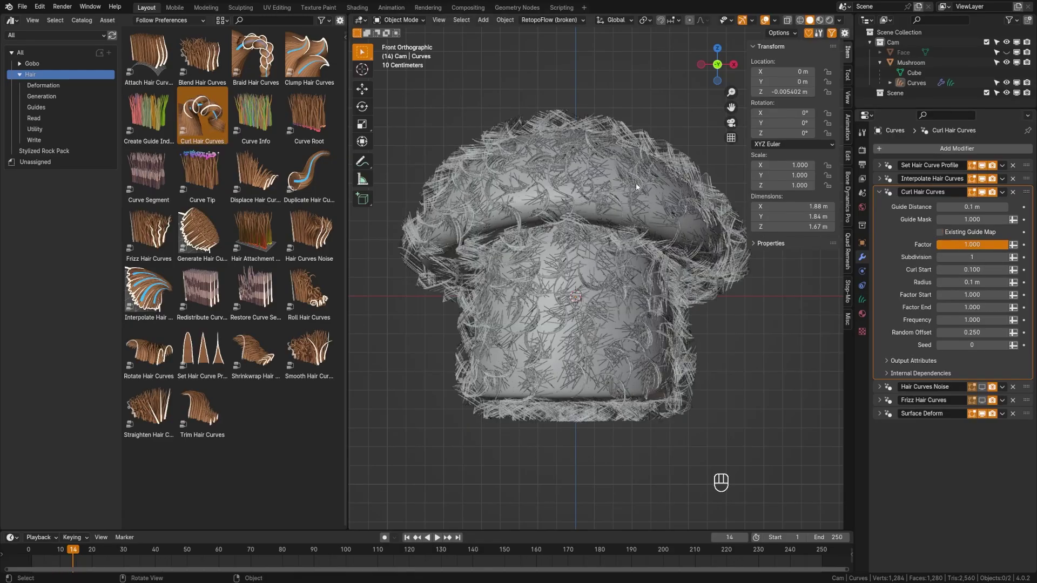
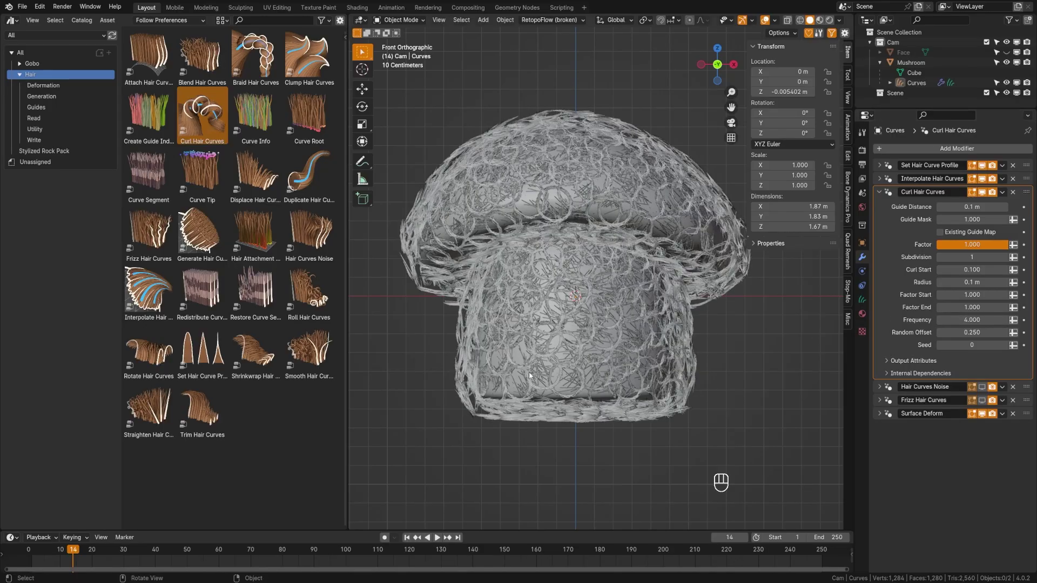
click(882, 183)
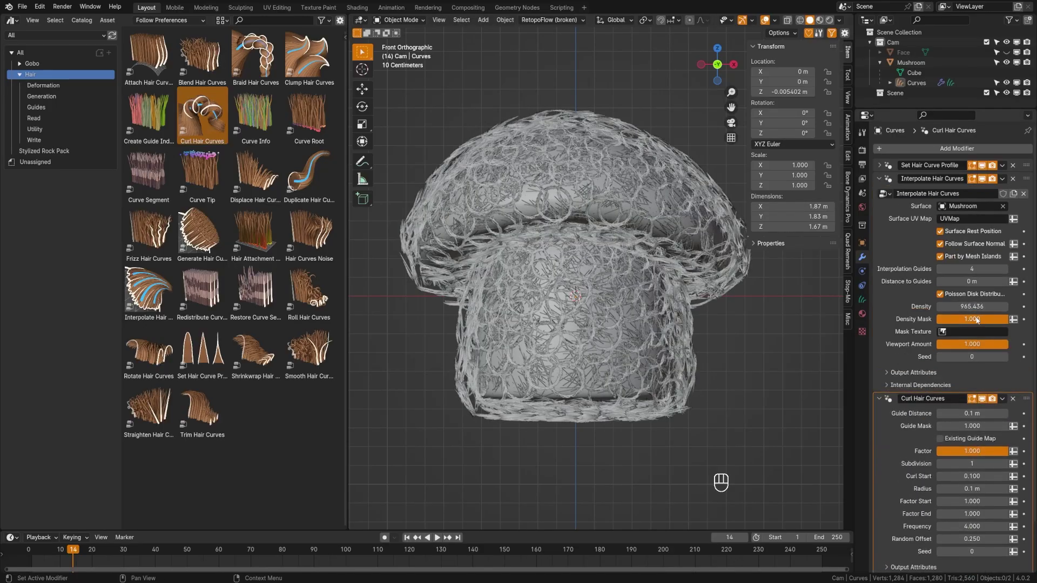
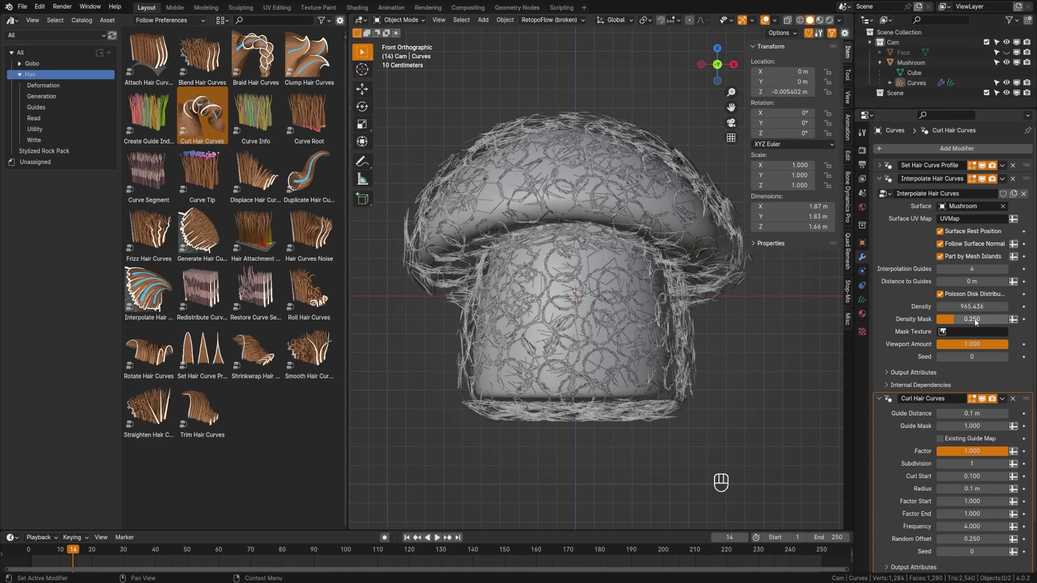
click(882, 181)
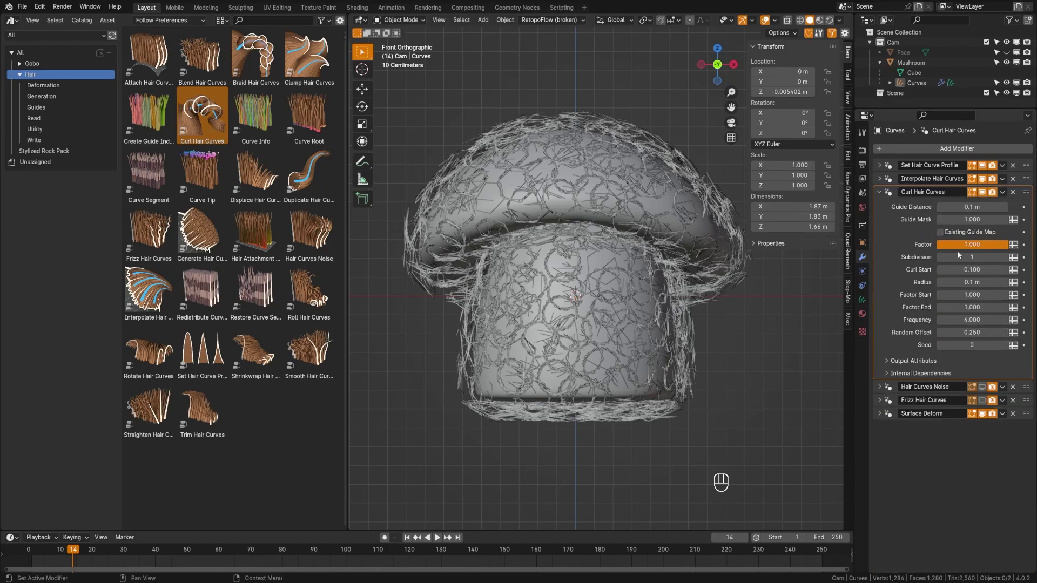
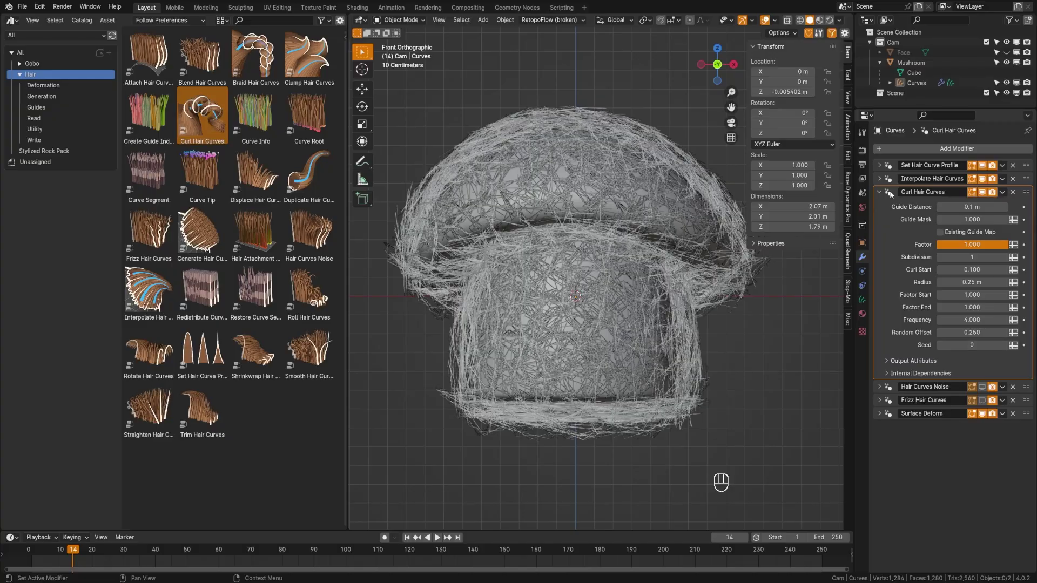
click(879, 197)
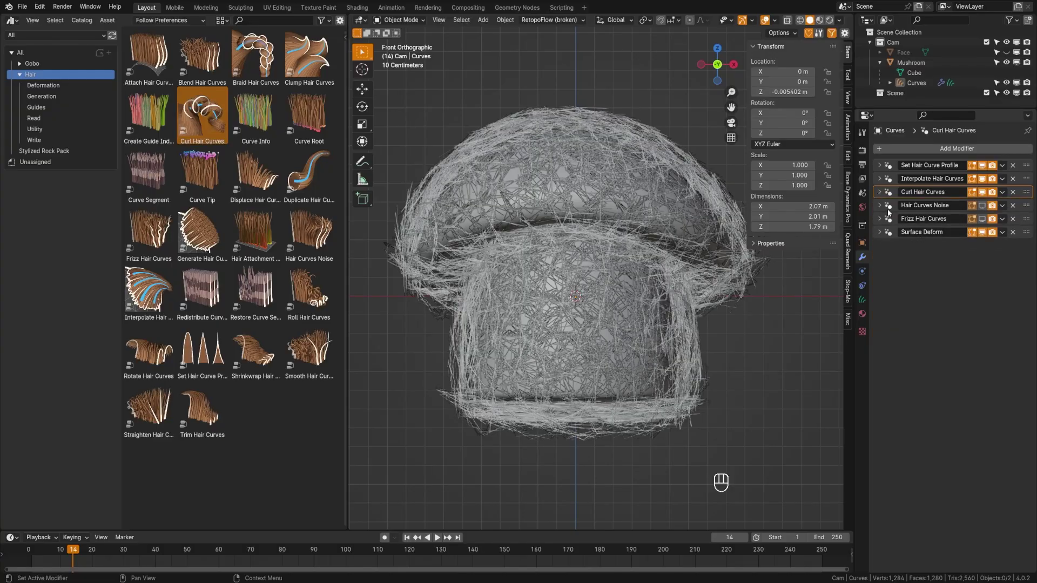
Raise Hair Curves Noise Distance to 0.05 m, checking the strands in see-through and solid display
click(882, 210)
click(985, 209)
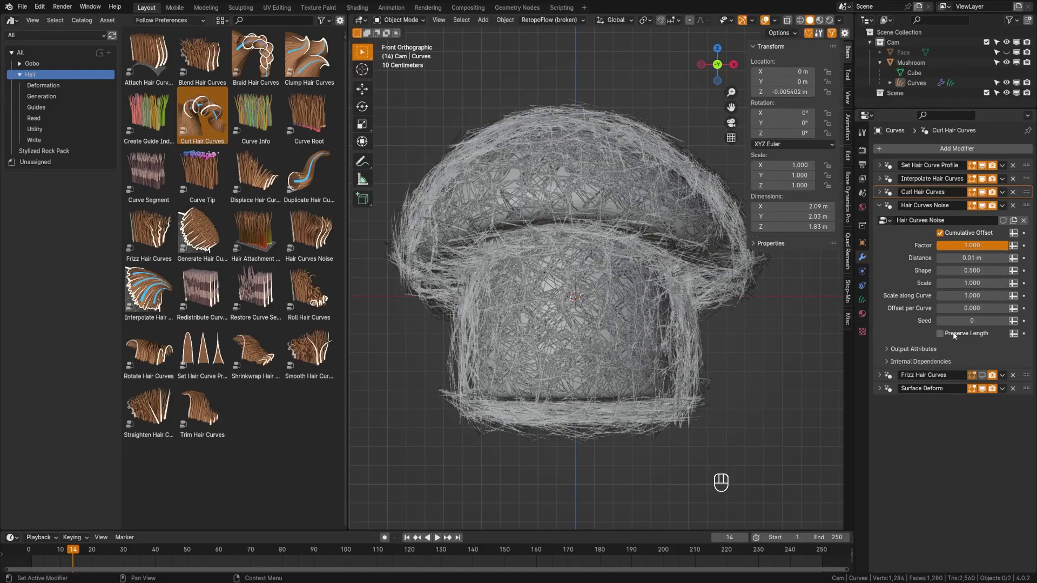
key(z)
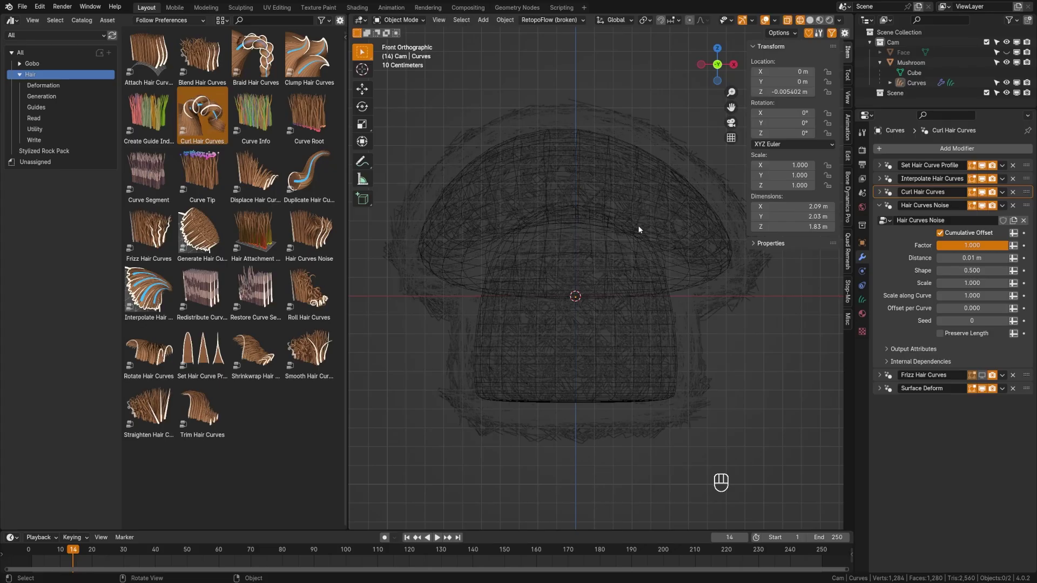
click(944, 338)
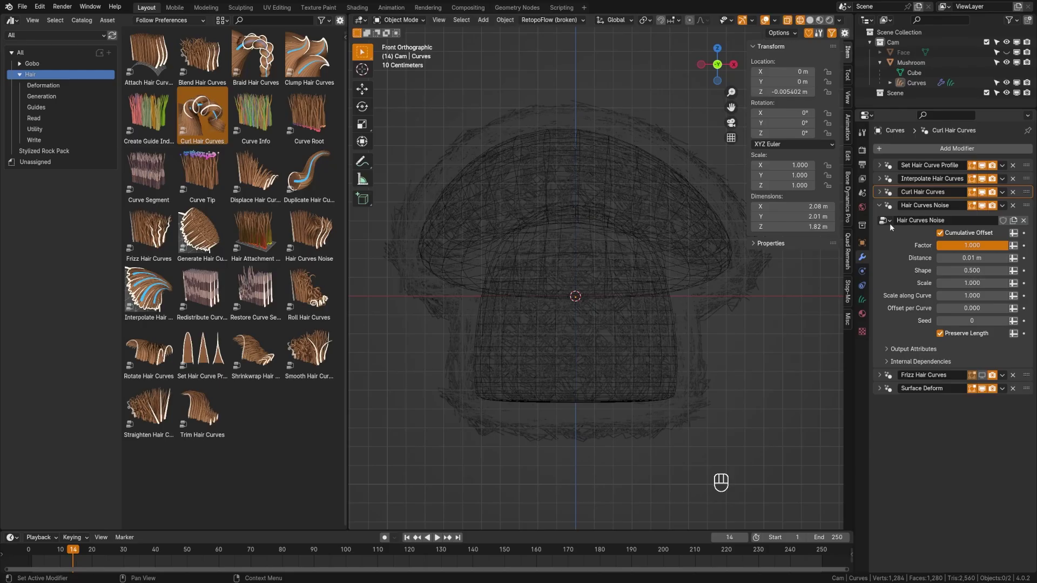
click(878, 205)
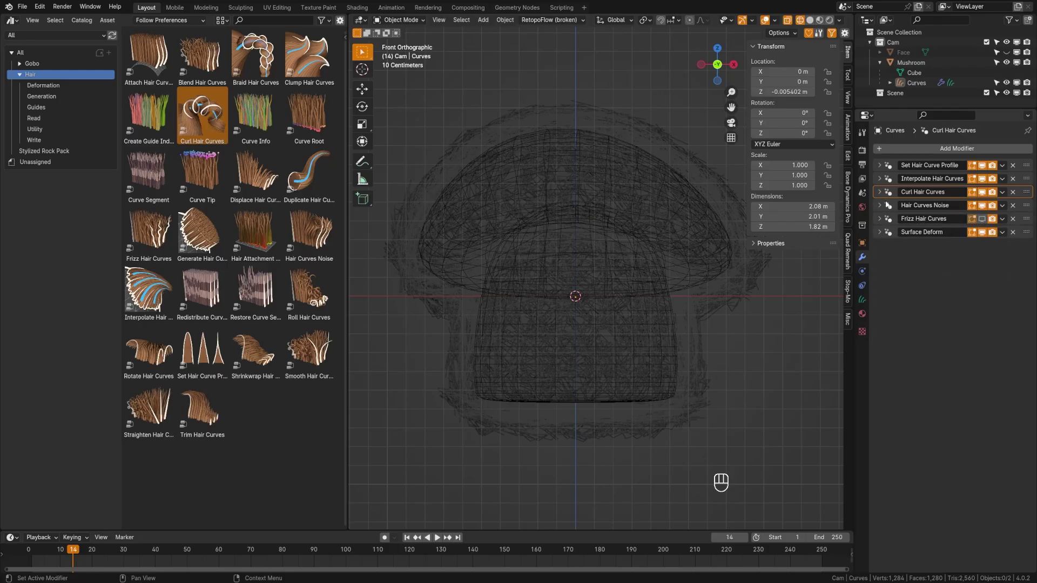
click(883, 207)
key(z)
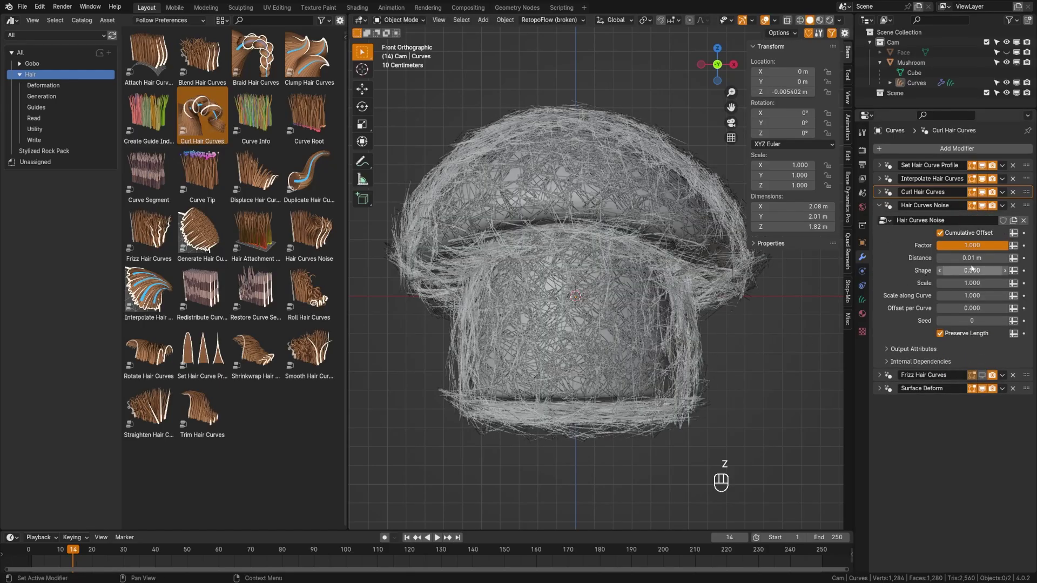
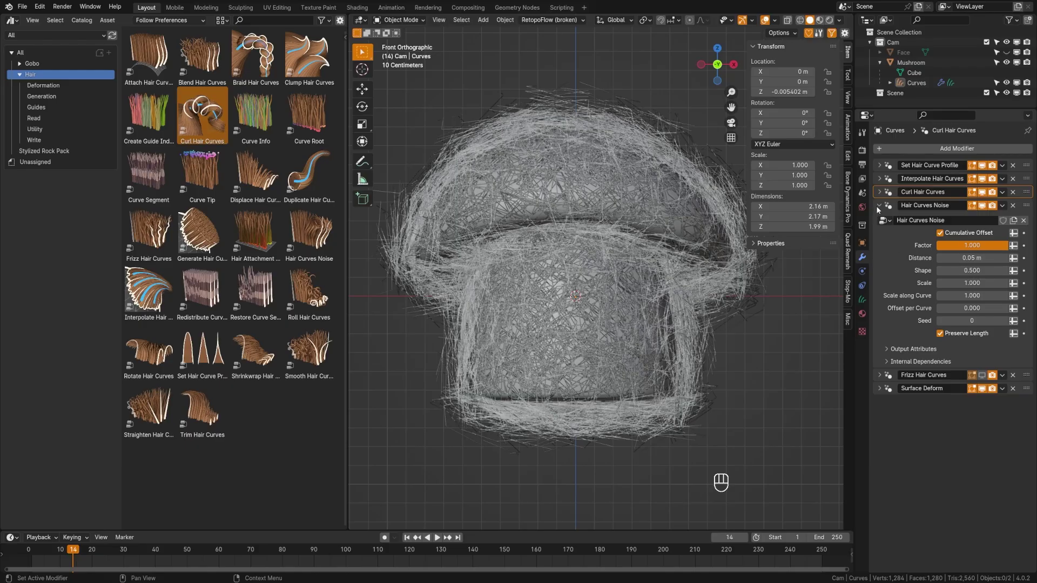
Compare the fur with noise hidden and frizz shown in the viewport, then expand the frizz settings
click(879, 210)
click(985, 210)
click(985, 224)
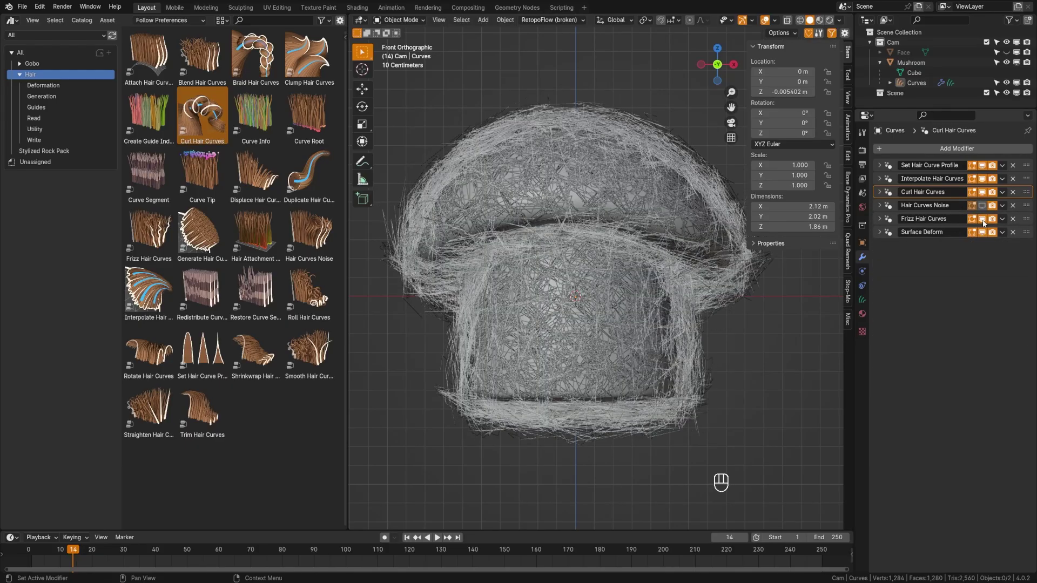
click(881, 223)
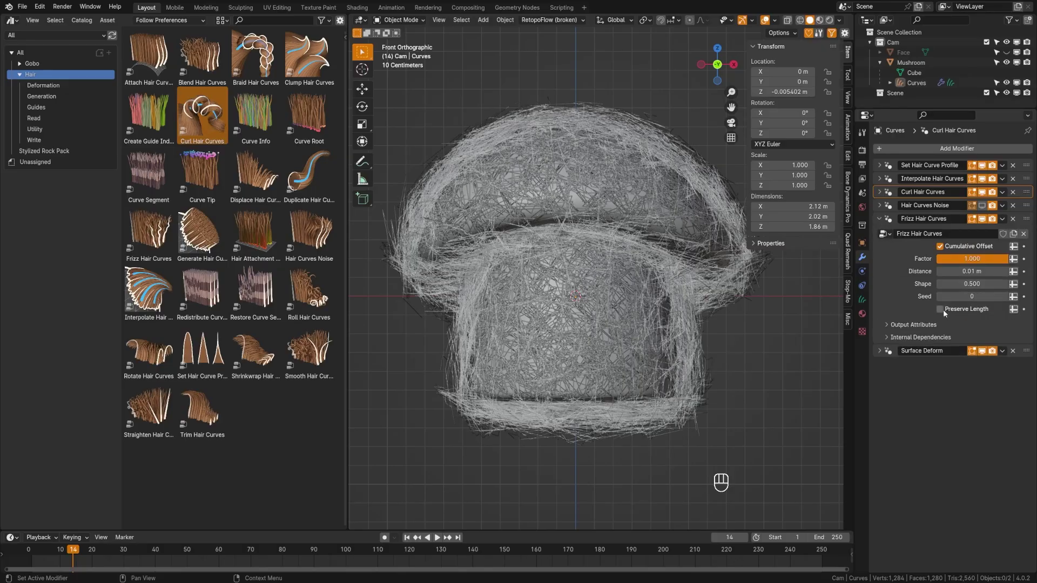
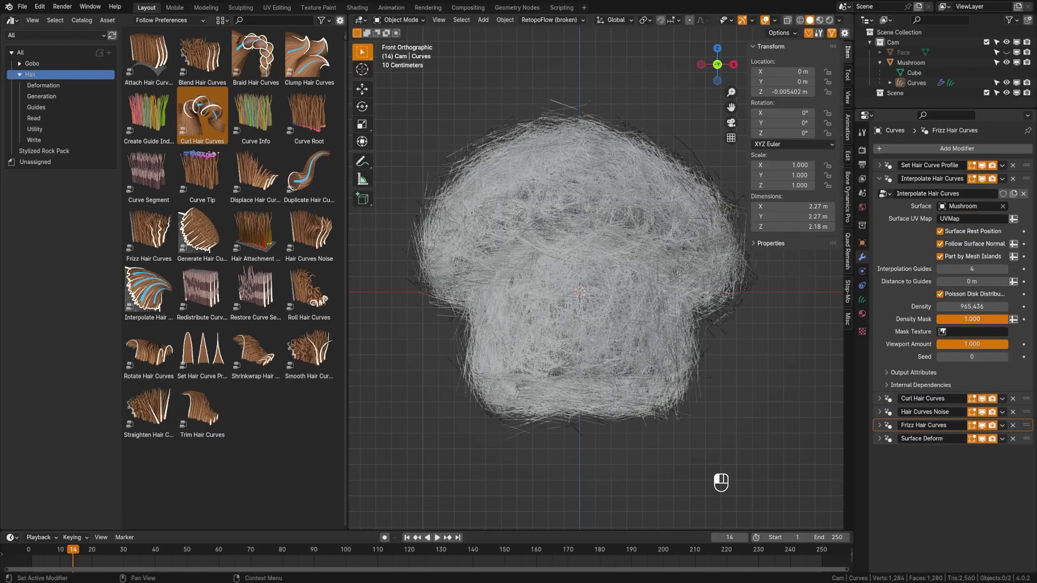
Set Interpolate Hair Curves density to 3000 and inspect the denser coat before returning to front view
key(a)
key(a)
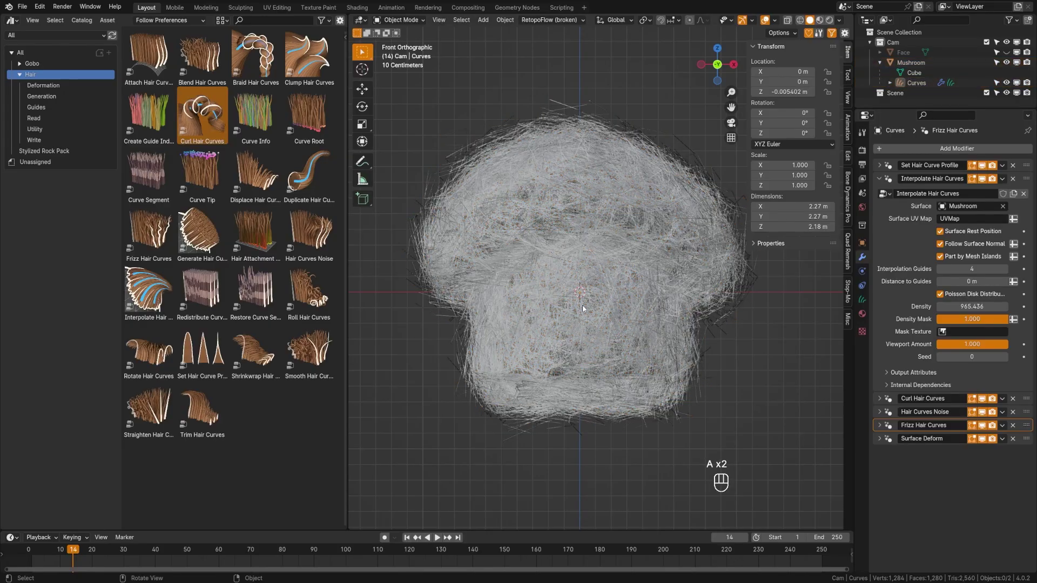
key(a)
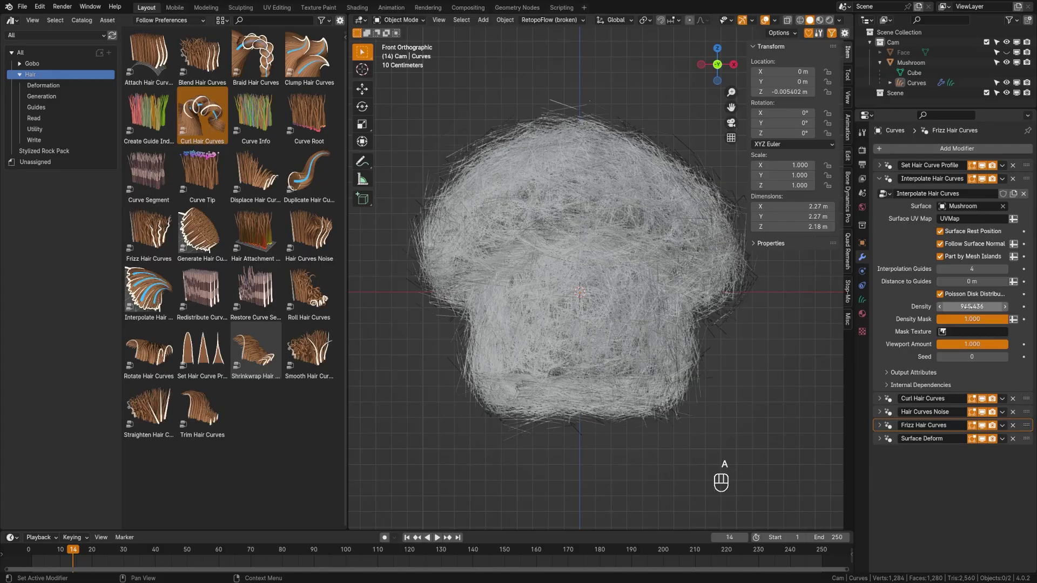
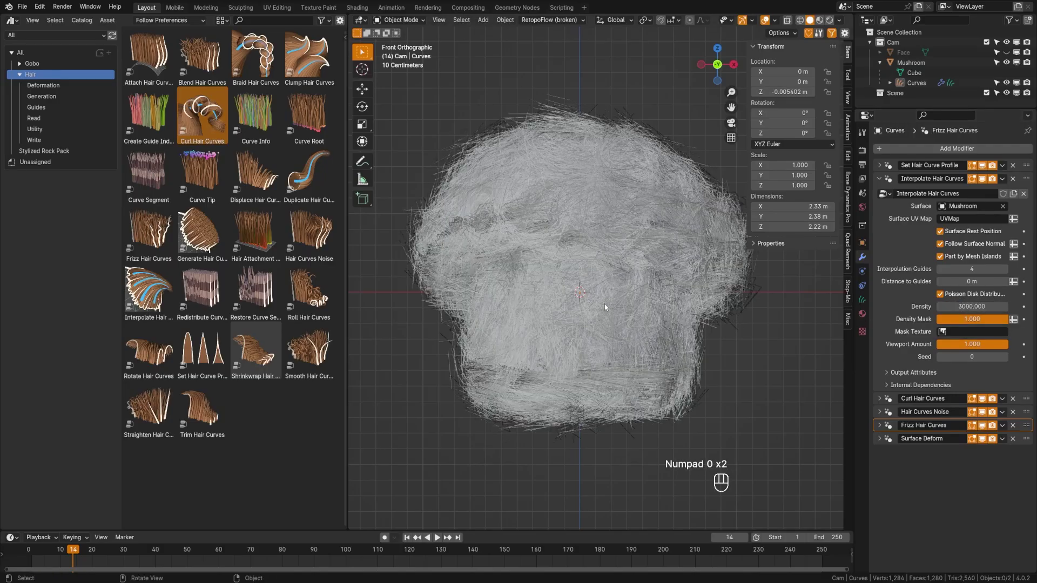
key(a)
drag(683, 321, 587, 299)
key(a)
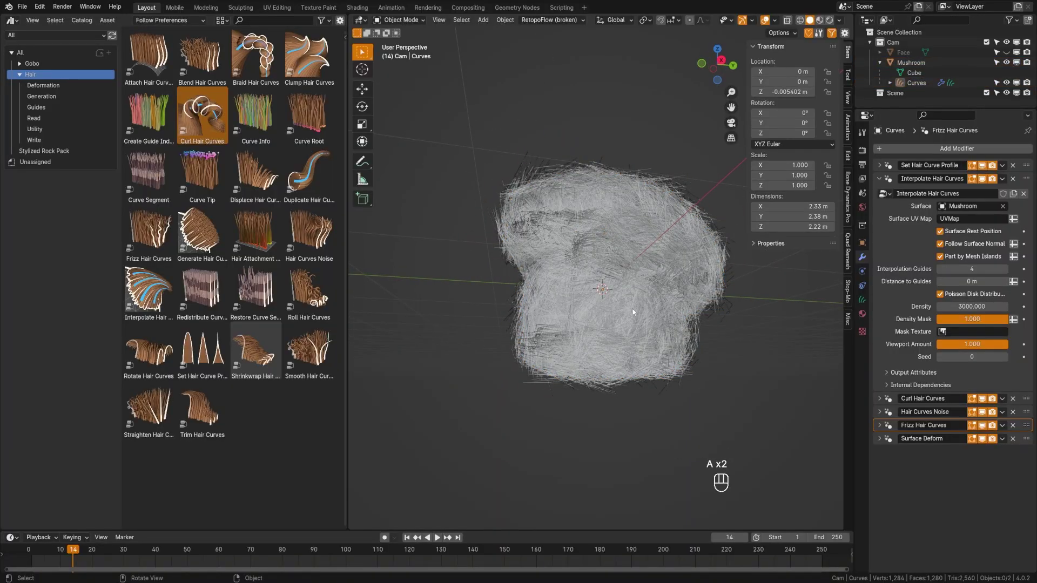
key(KP_1)
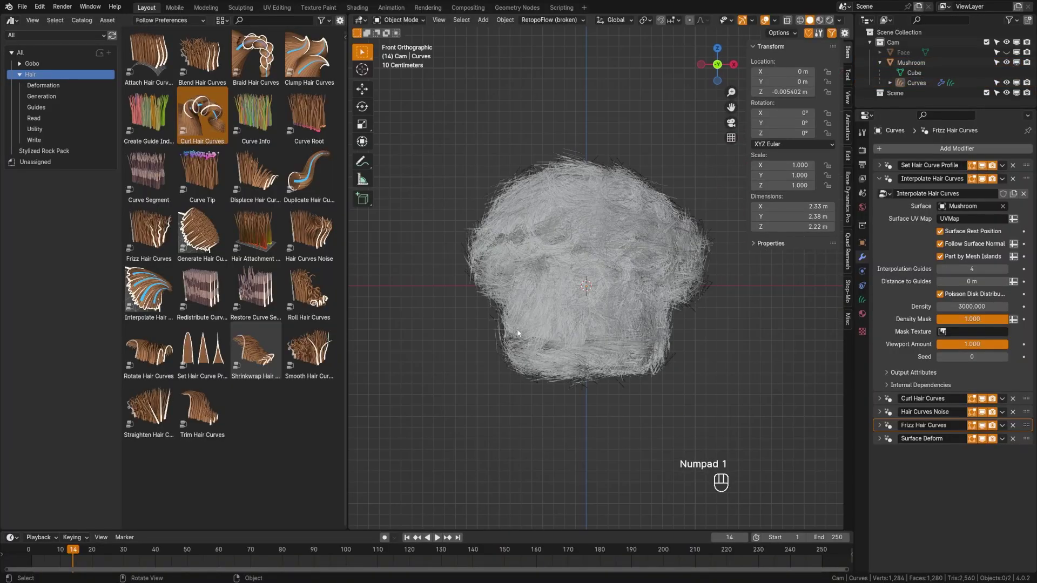
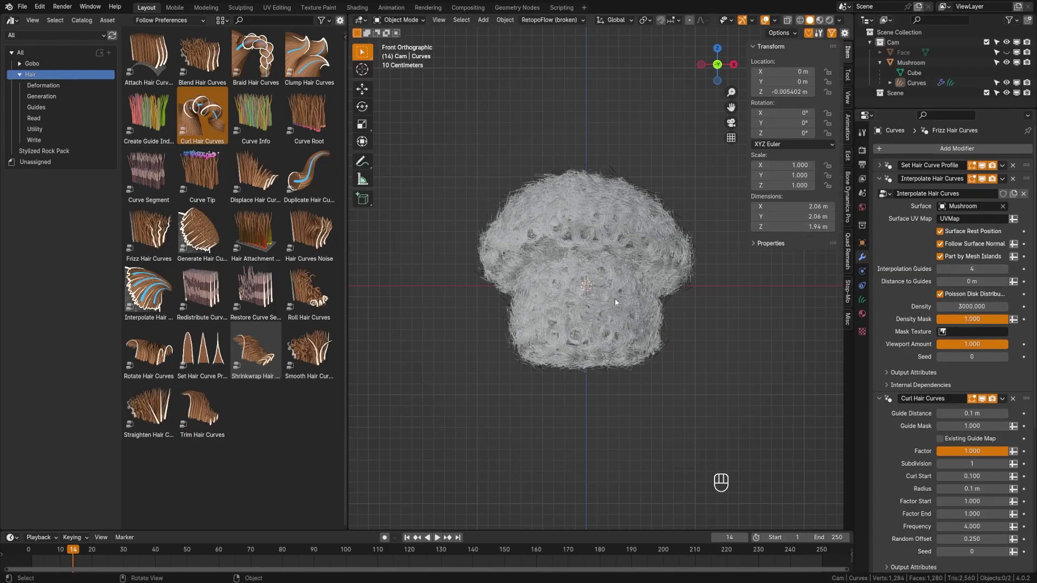
Save the project with Ctrl+S
key(ctrl+s)
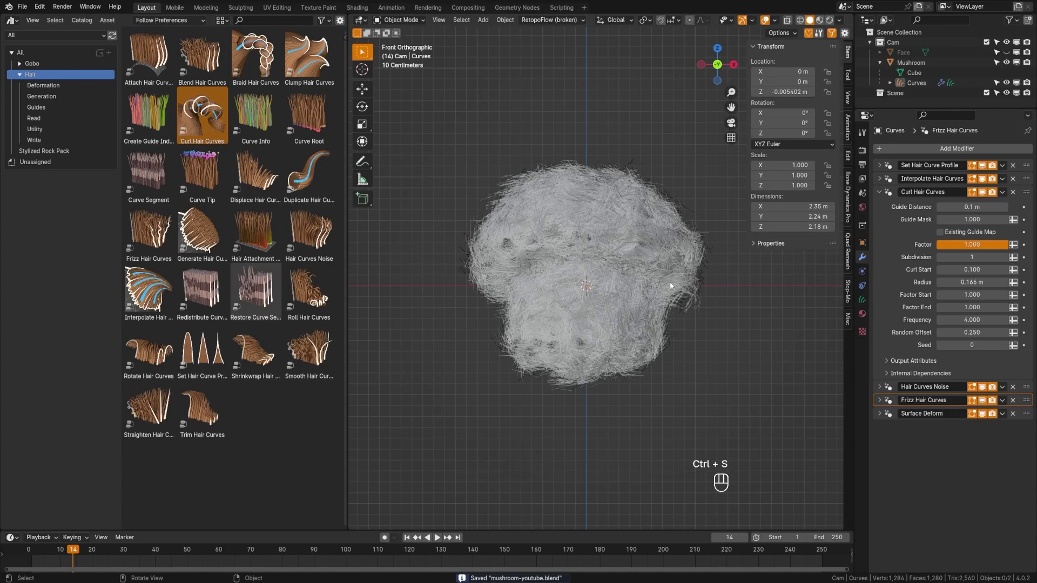
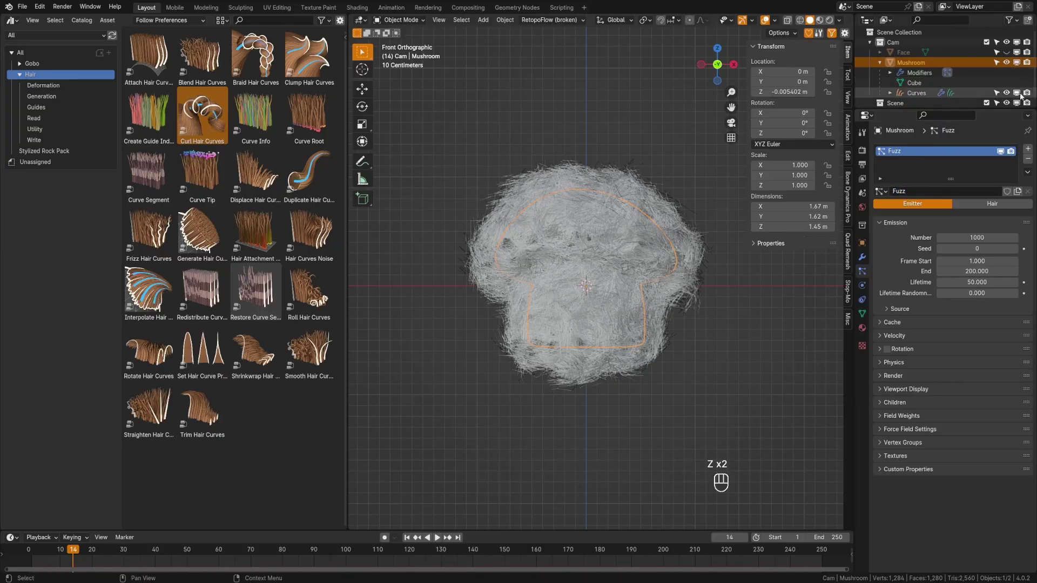
Hide the Curves object, save, and enable advanced options on the Fuzz hair particles
click(1020, 96)
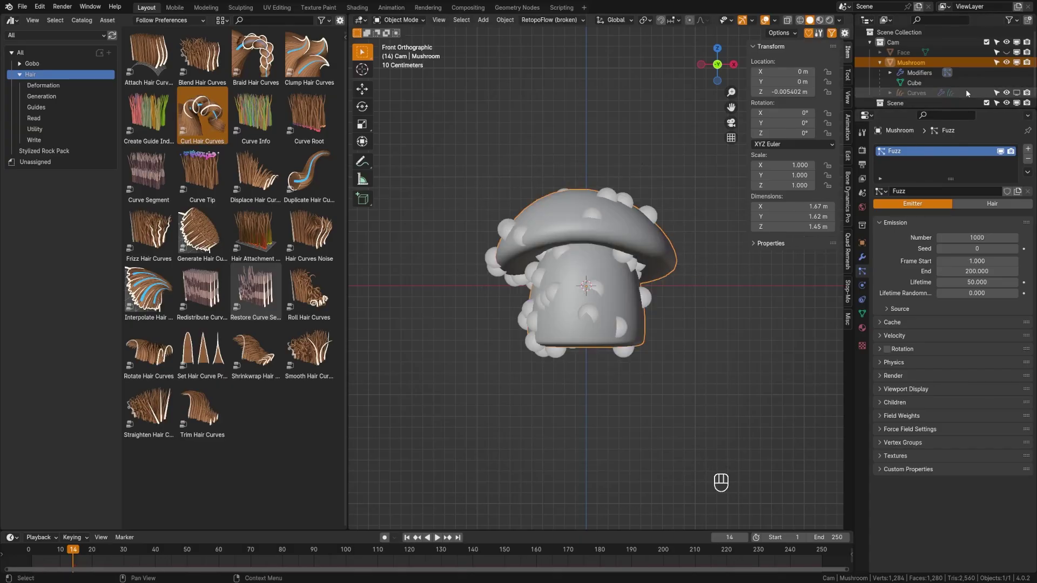
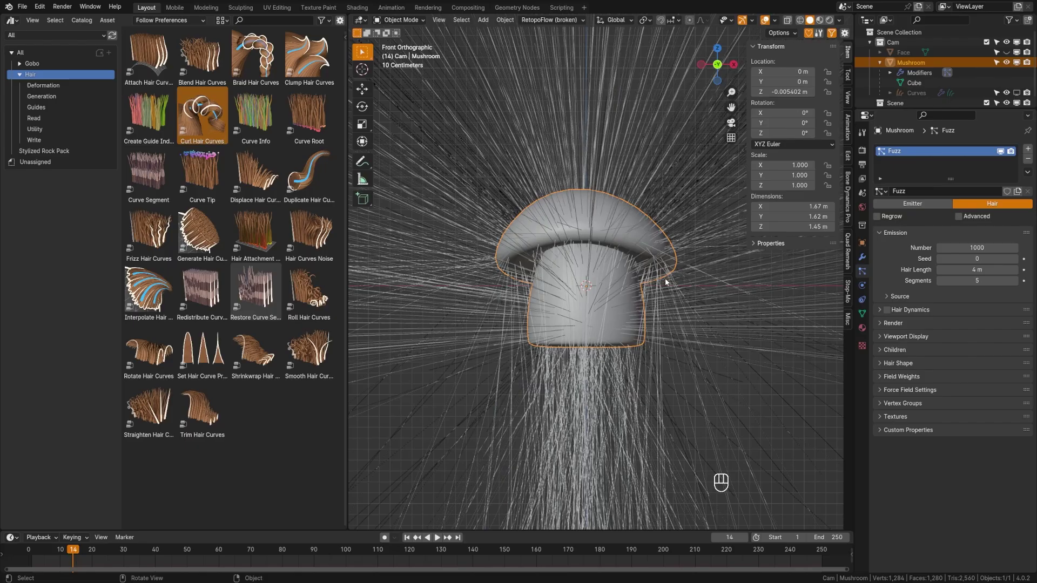
key(ctrl+s)
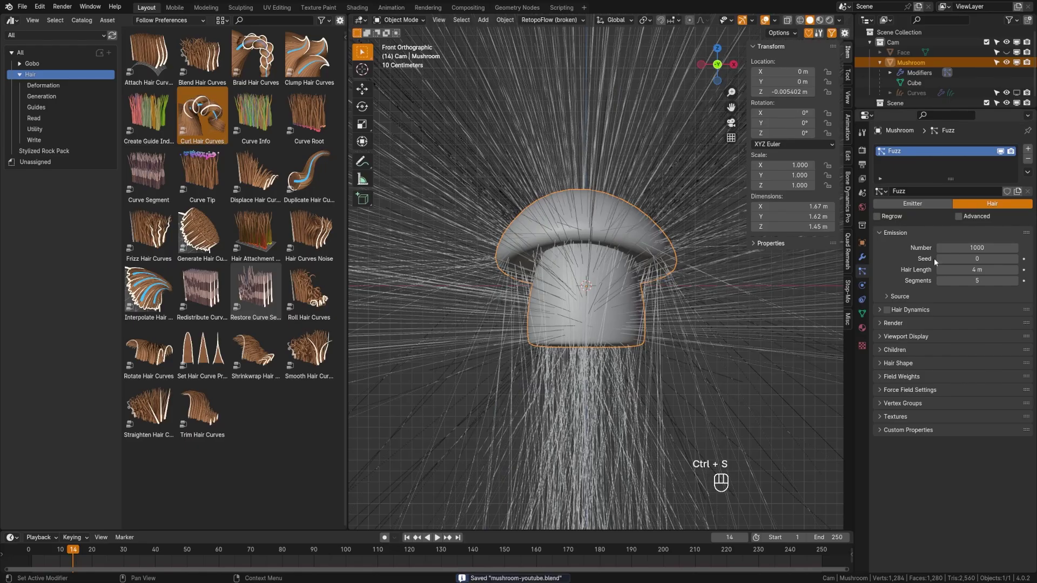
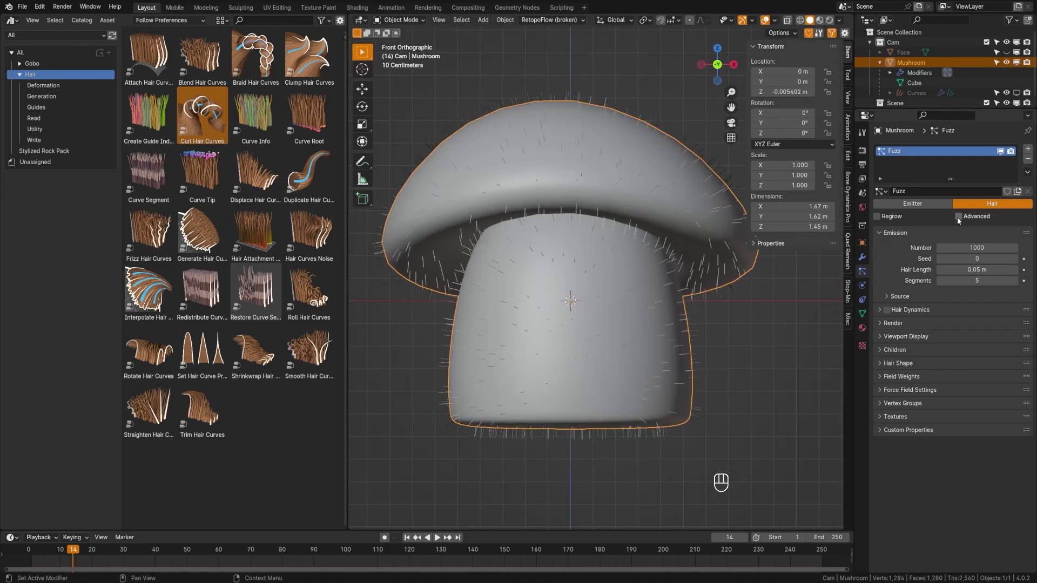
click(960, 221)
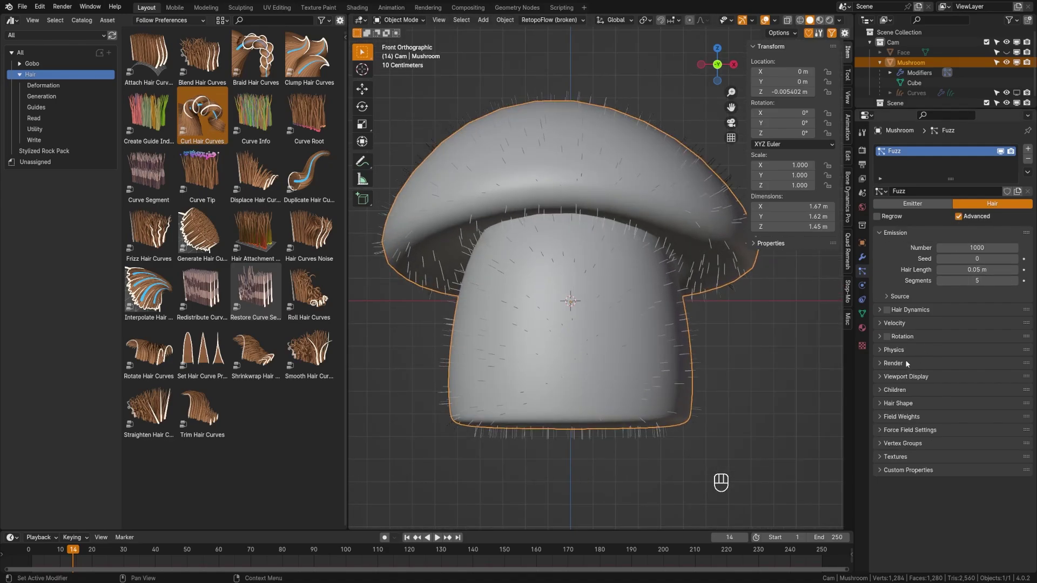
Review the Fuzz particle render settings, then bring up its physics settings
click(898, 378)
click(900, 368)
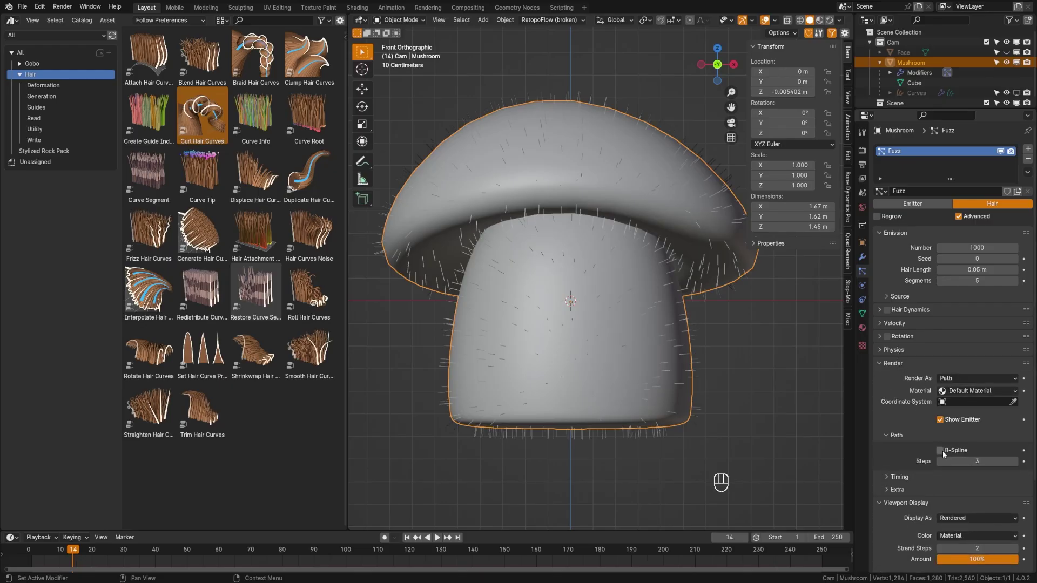
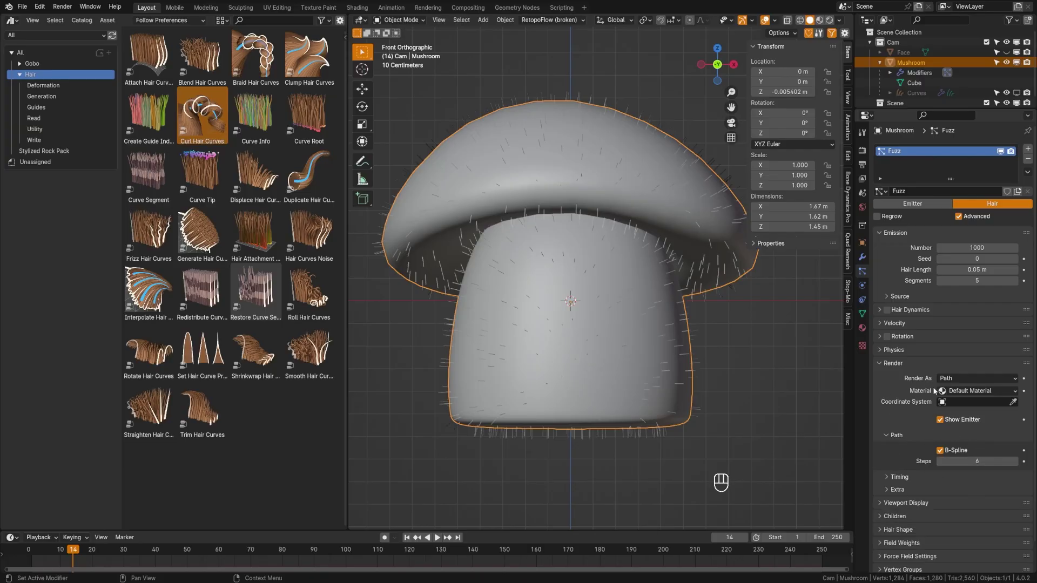
click(898, 368)
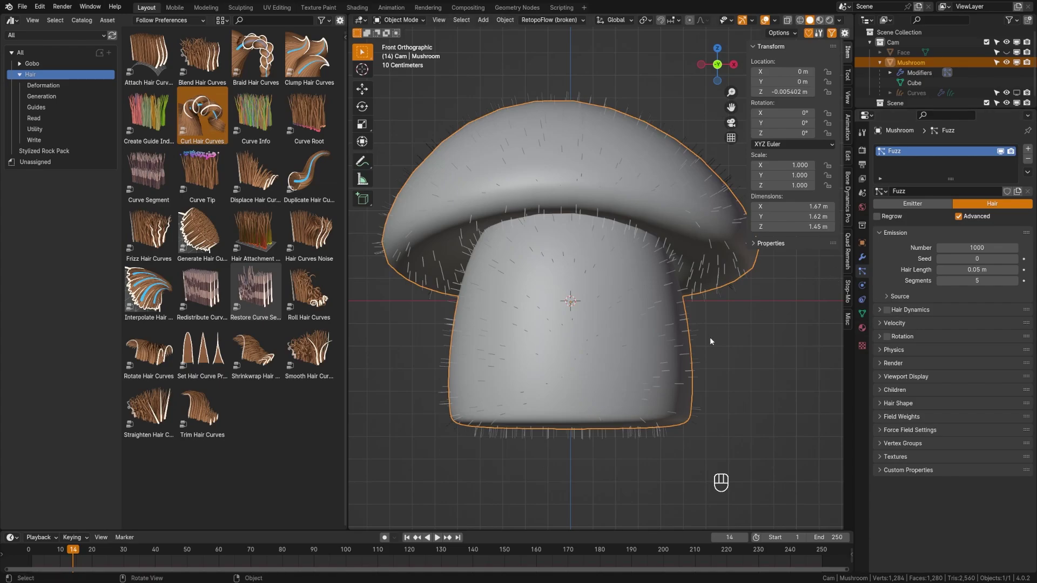
click(884, 355)
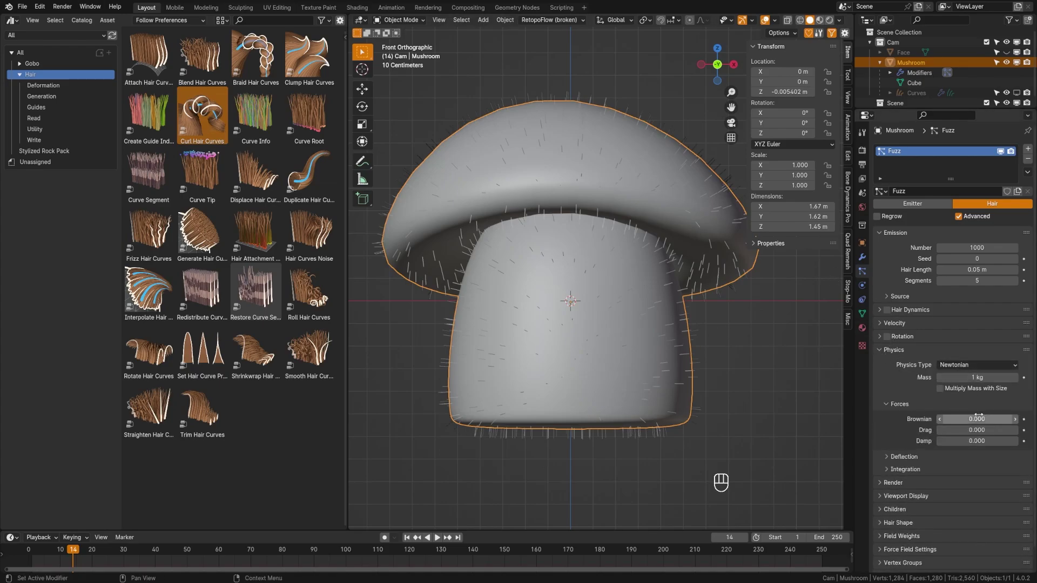
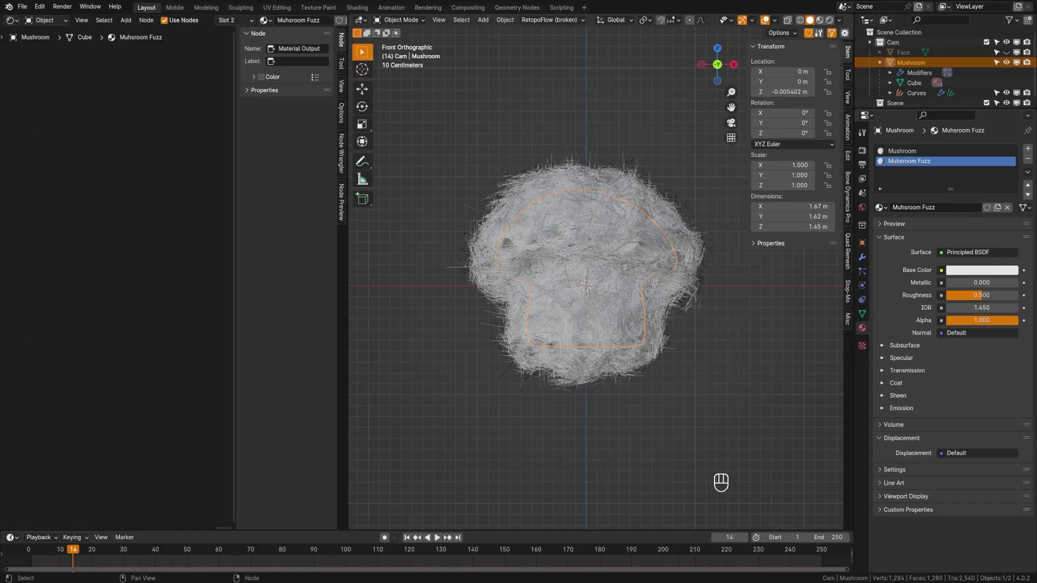
Replace the hair curves material's Principled BSDF with a Principled Hair BSDF shader
click(483, 282)
click(869, 318)
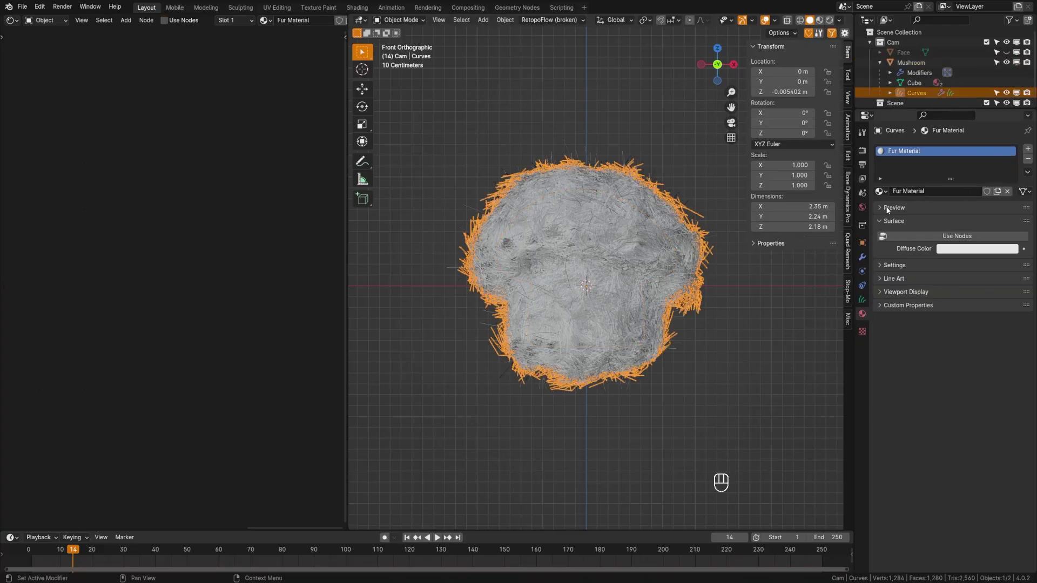
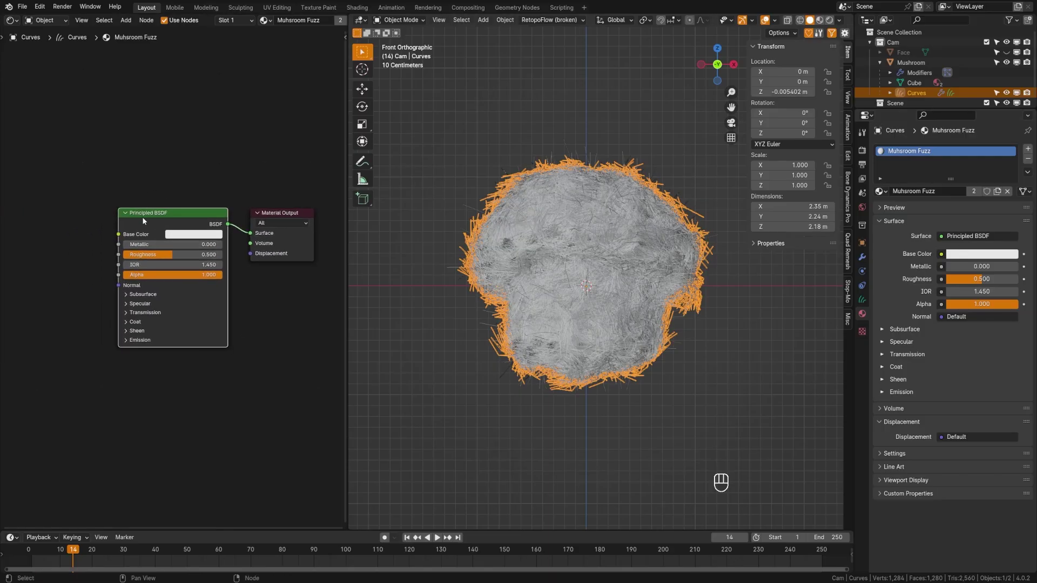
key(x)
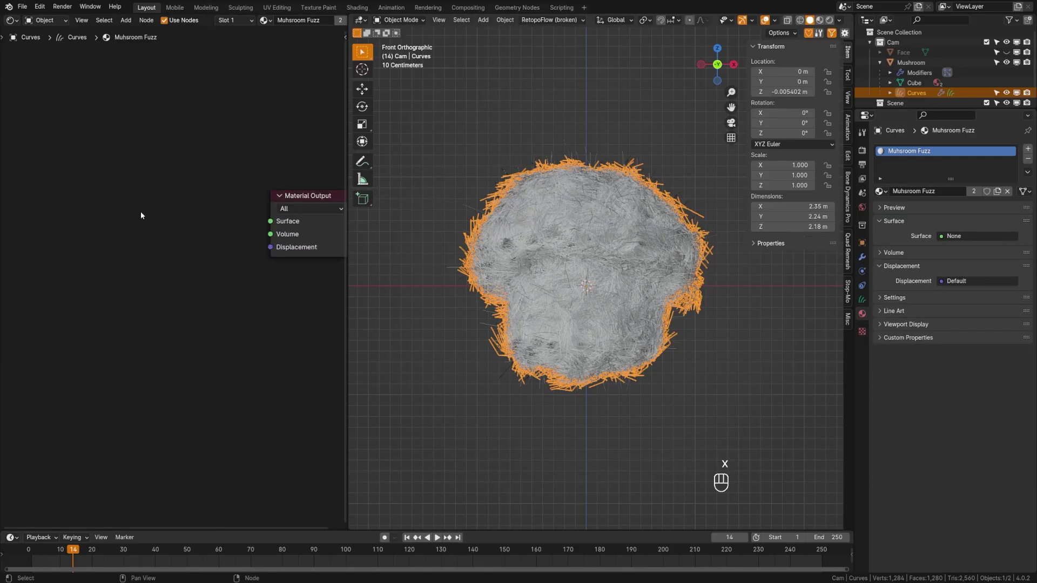
key(shift+a)
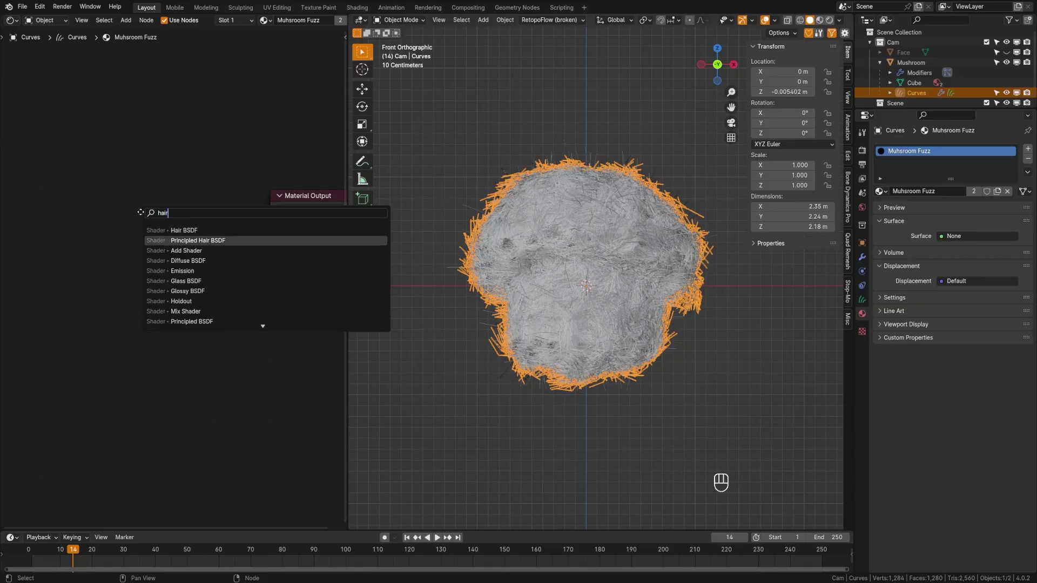
click(196, 224)
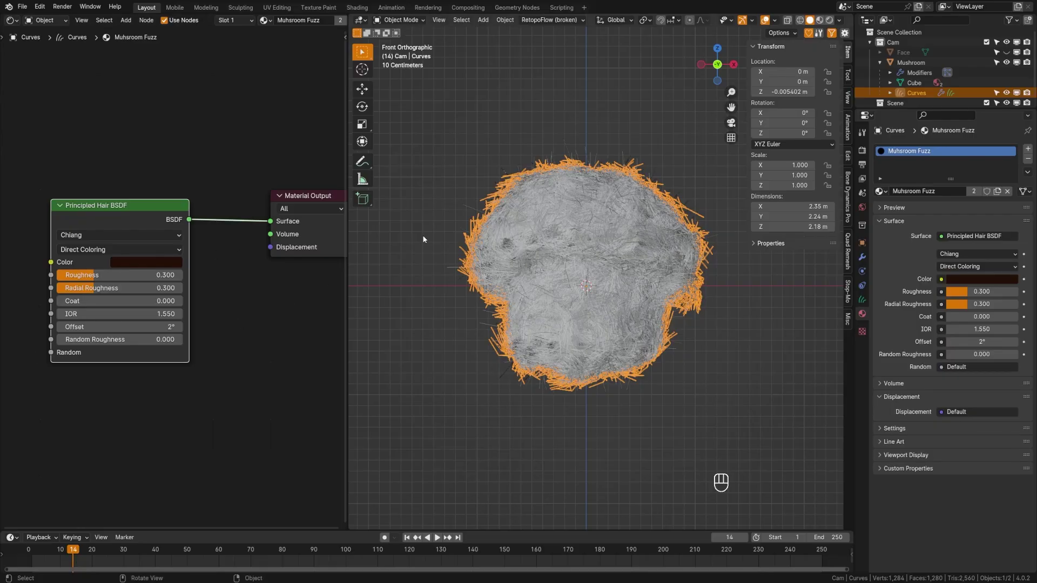
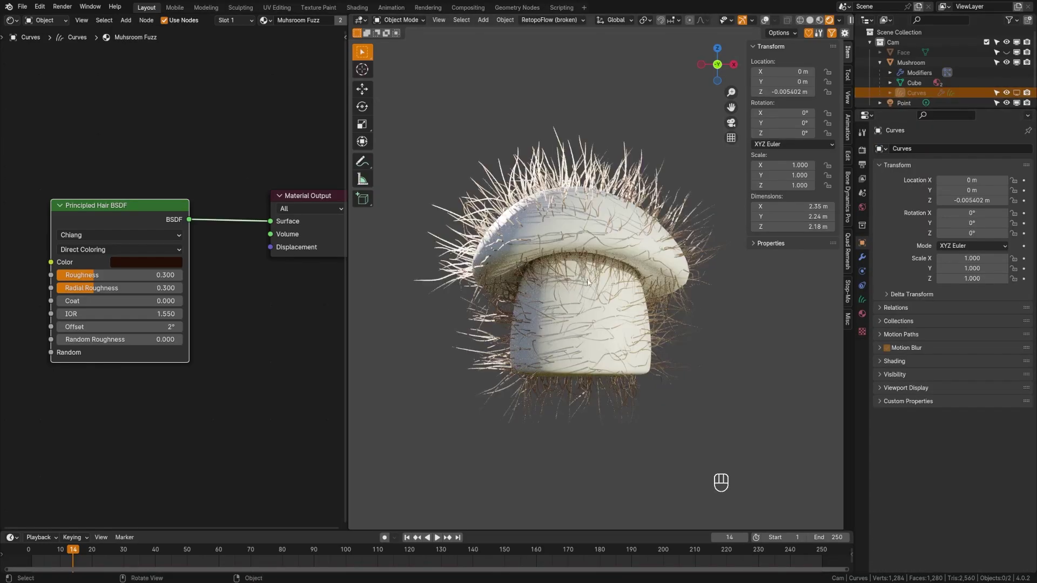
Select the mushroom body, hide the fuzzy hair, and enter Texture Paint mode
click(1003, 156)
key(z)
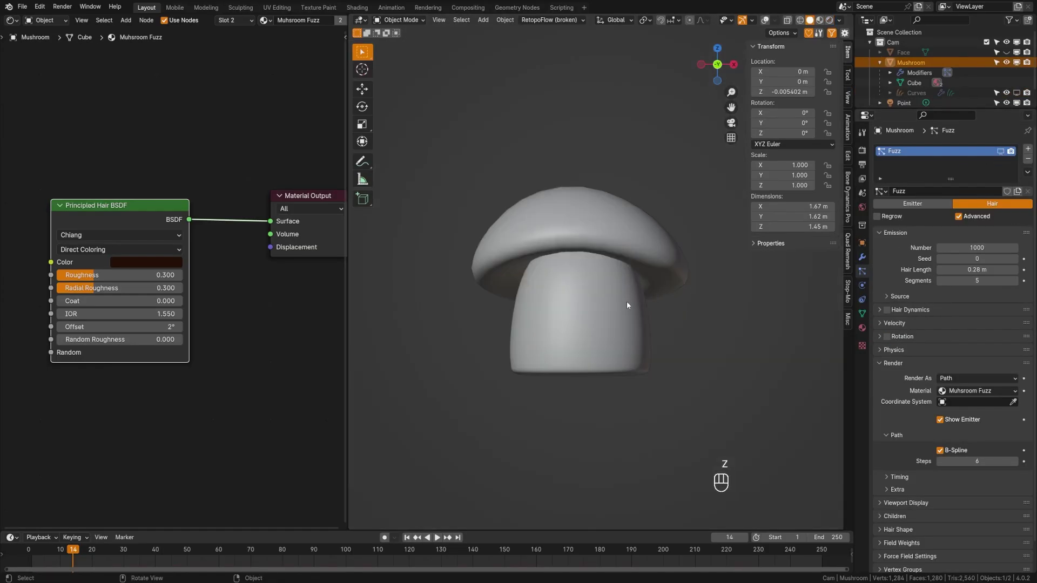
key(Tab)
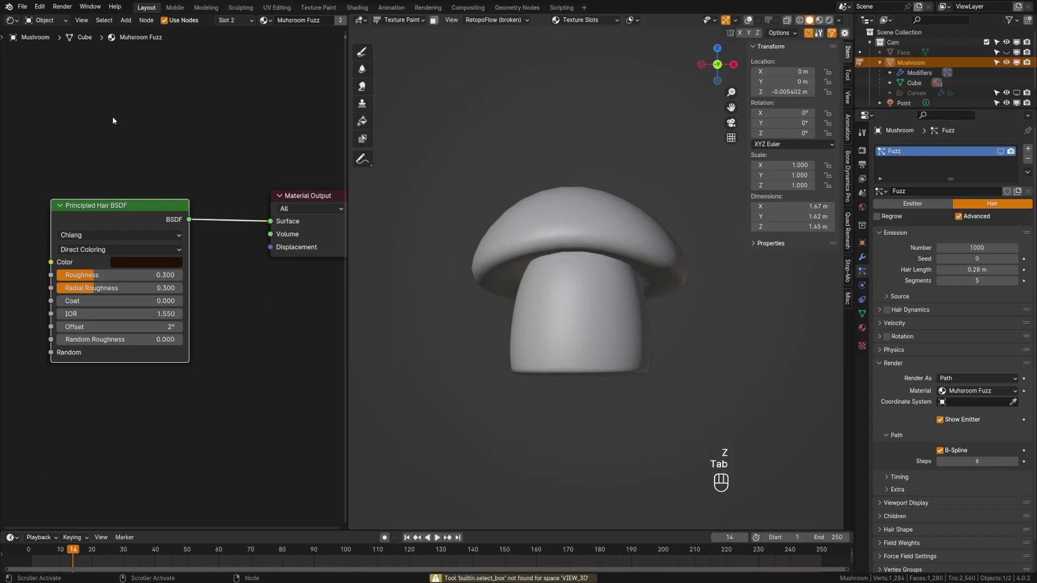
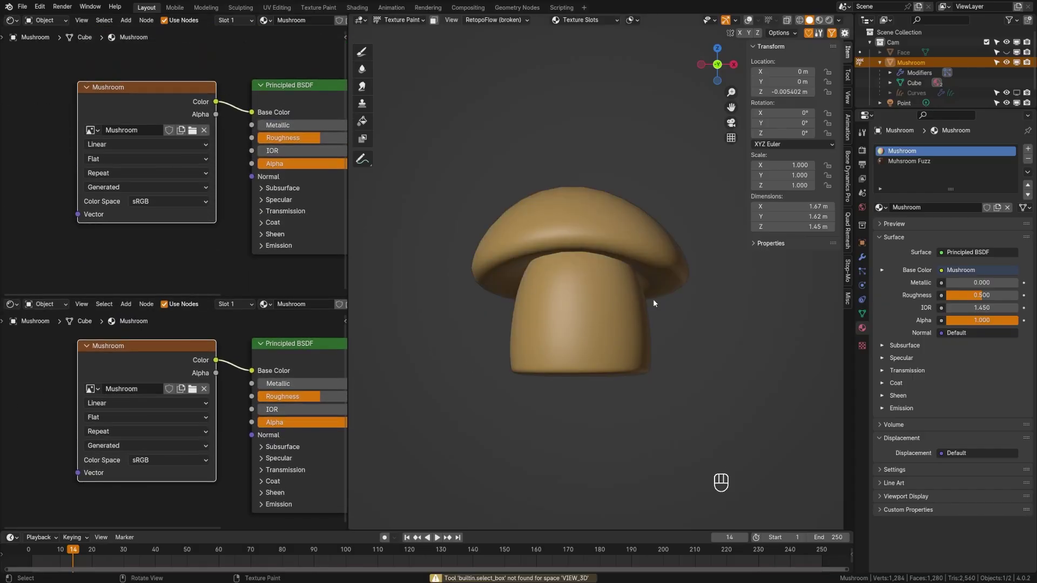
Show the mushroom texture in an Image Editor and select all the cap faces in Edit Mode
click(14, 24)
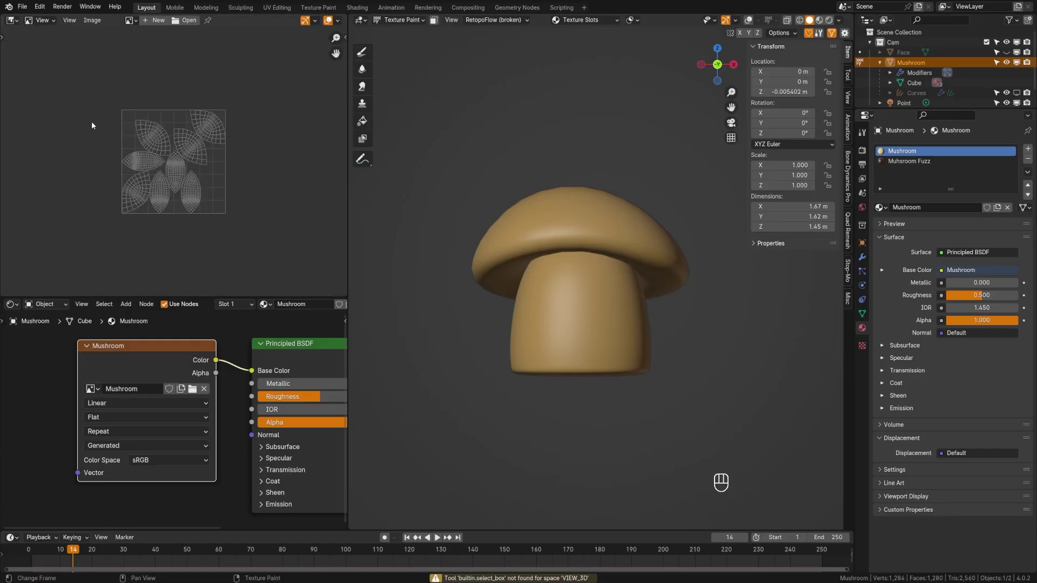
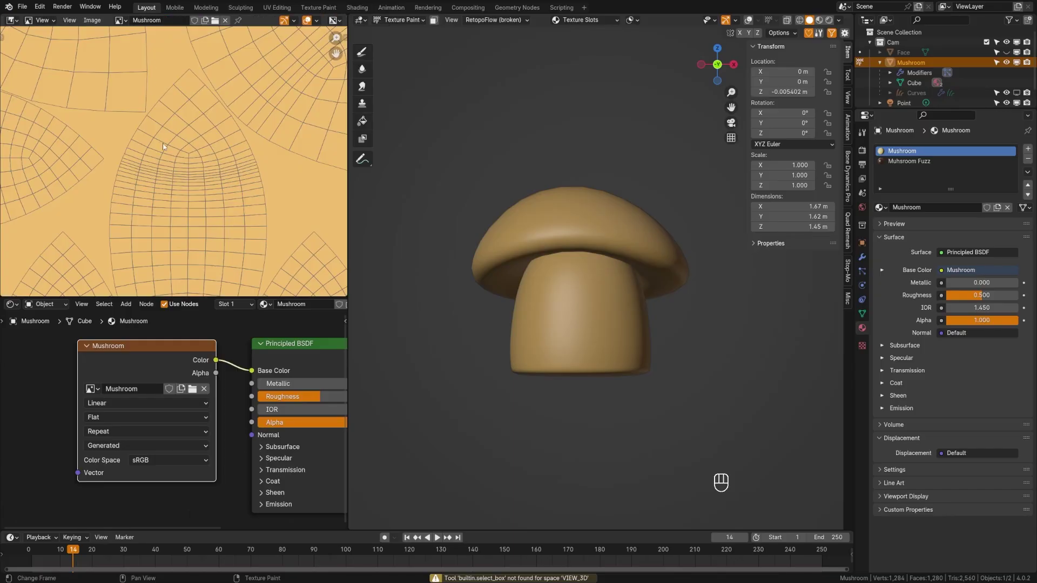
click(711, 3)
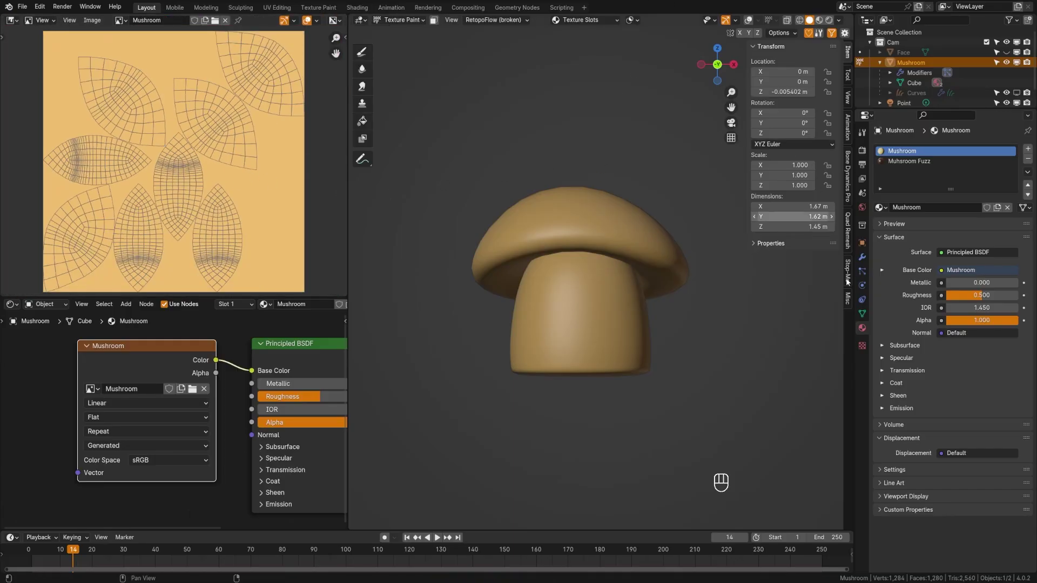
key(Tab)
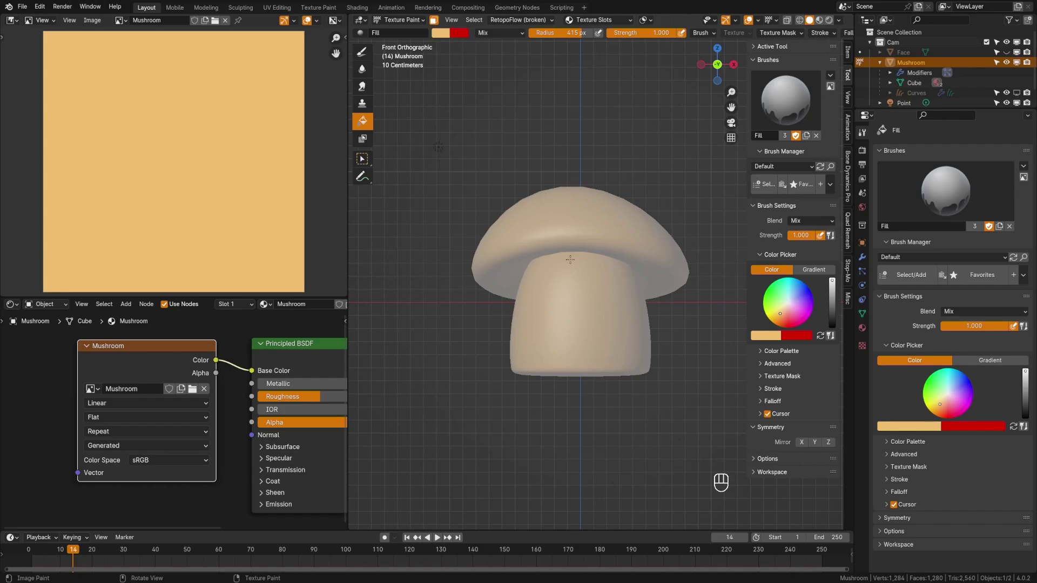
key(Tab)
key(l)
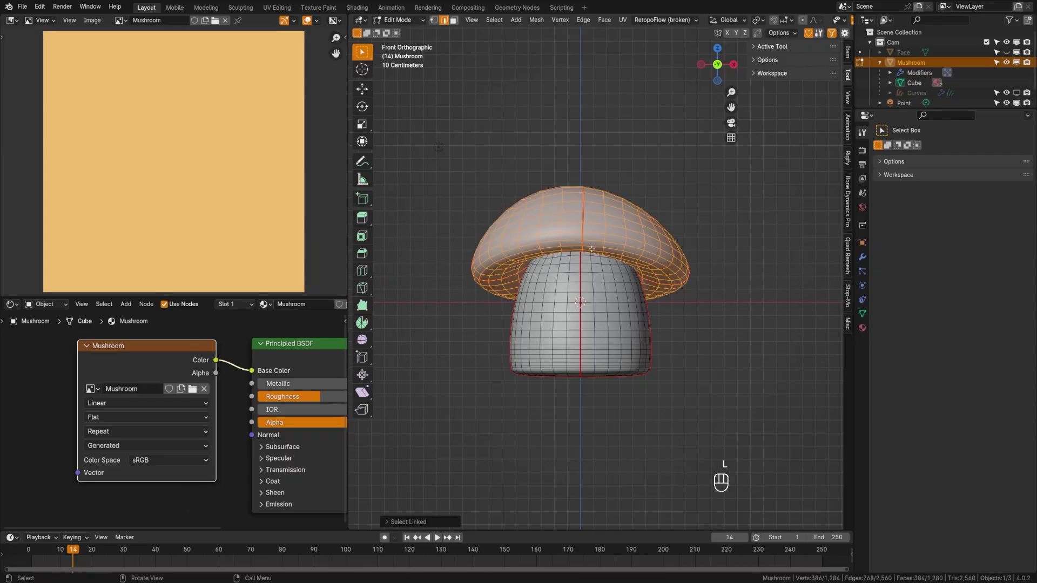
Fill the masked cap faces red on the texture and return to Object Mode
key(Tab)
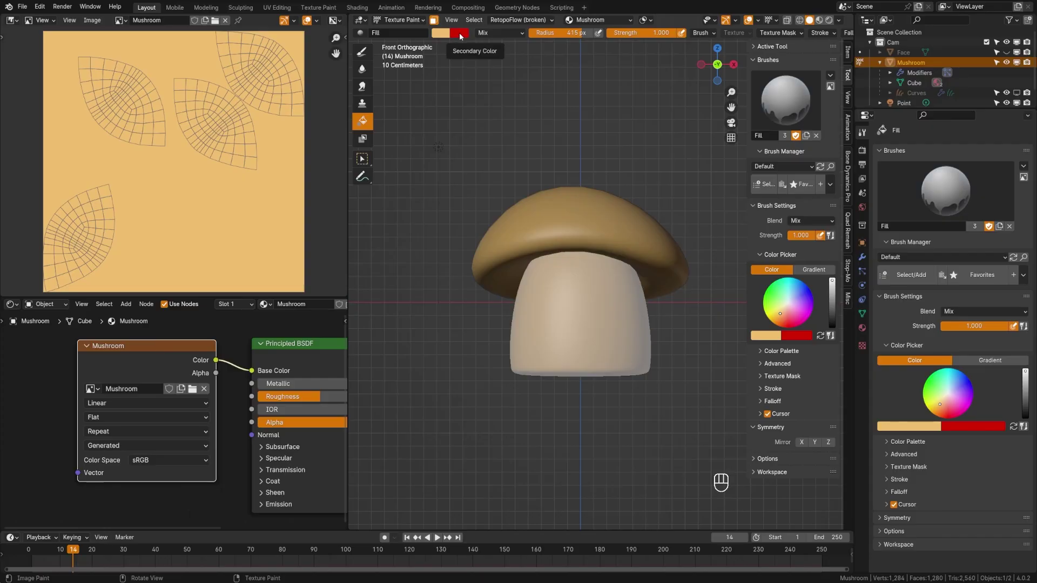
key(x)
key(x)
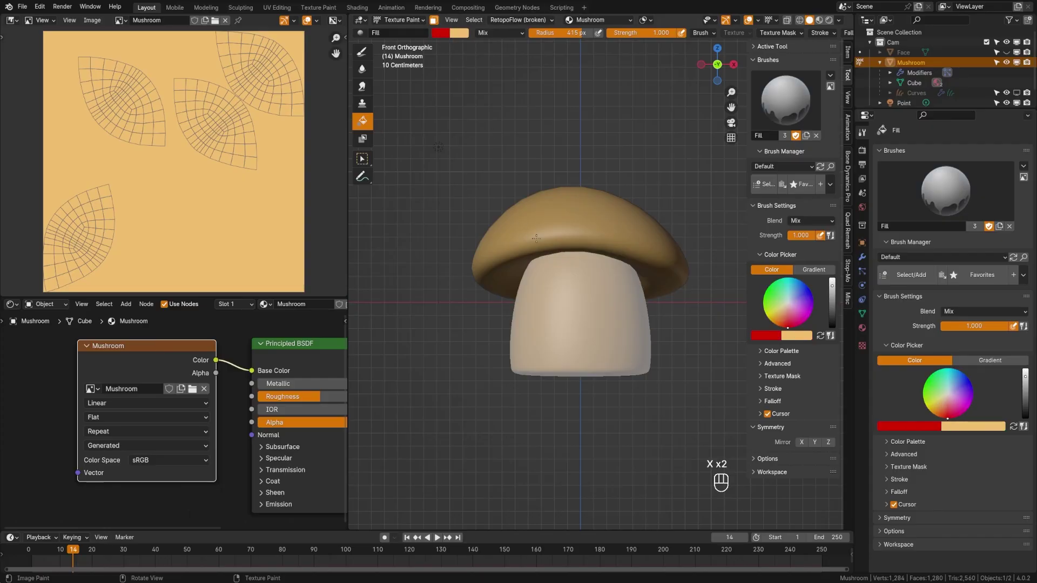
key(Tab)
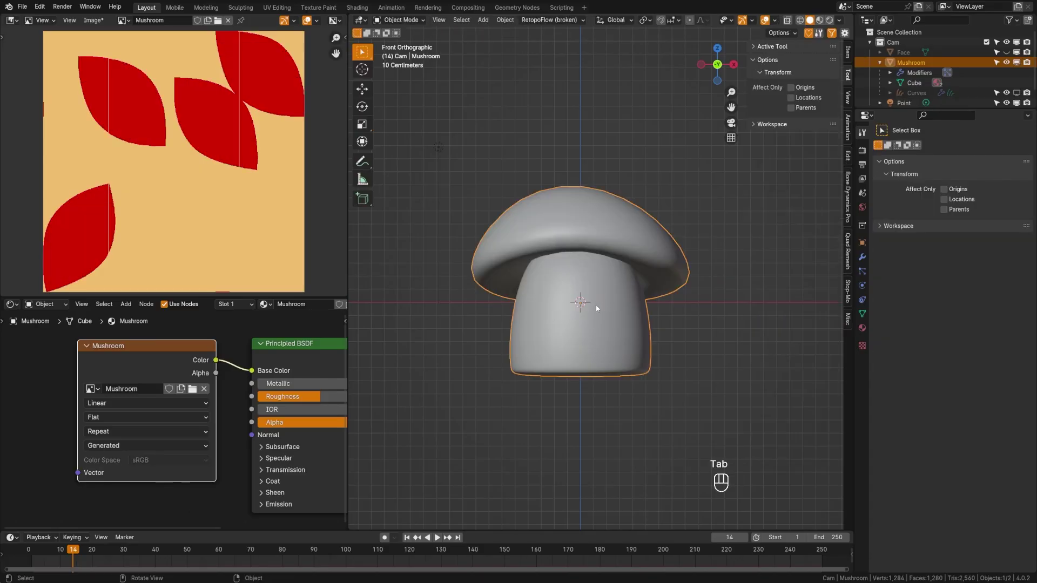
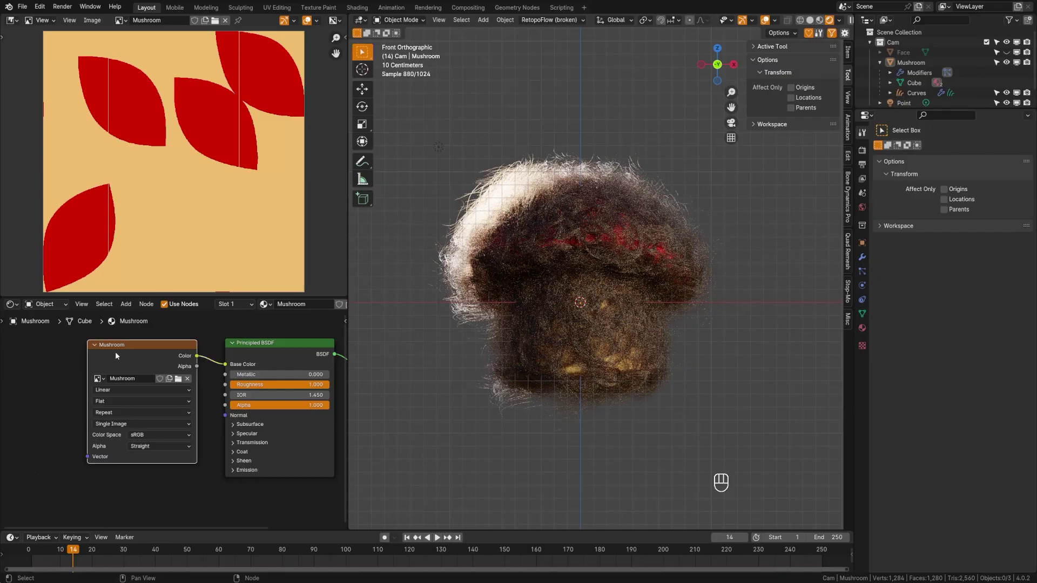
Copy the Mushroom image texture node into the hair material to drive the Principled Hair BSDF colour
key(ctrl+c)
key(ctrl+c)
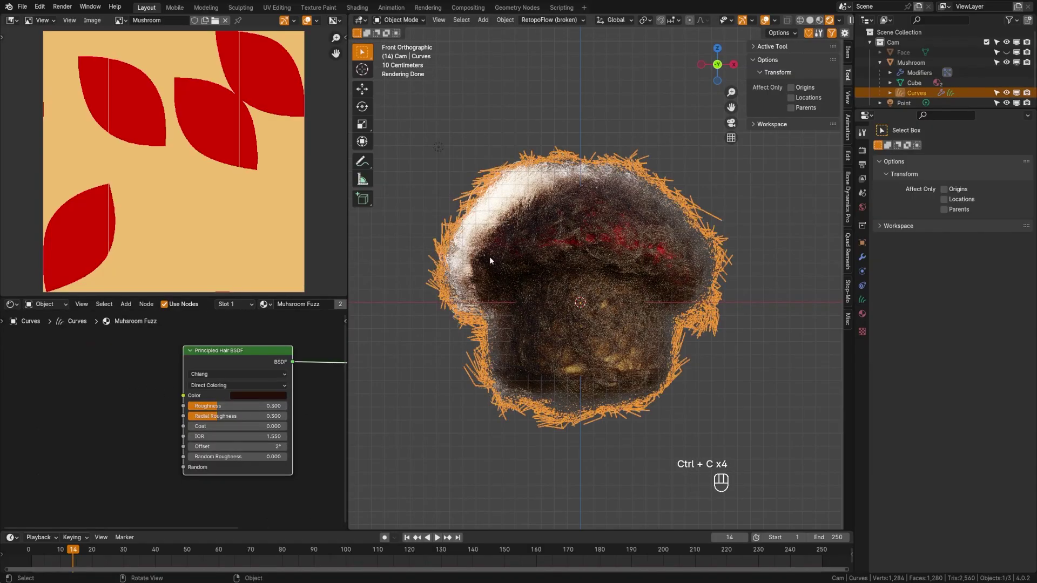
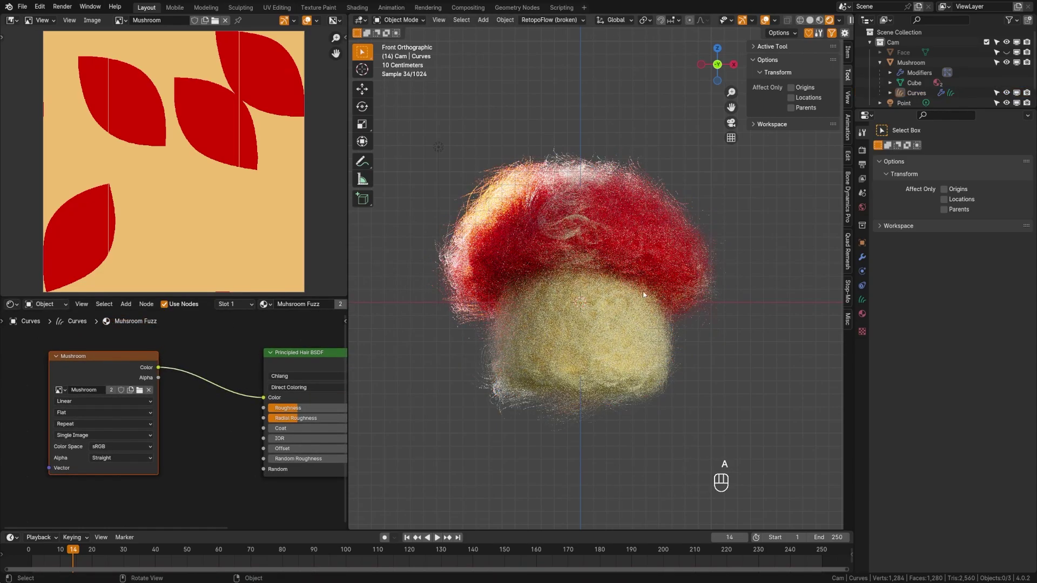
key(a)
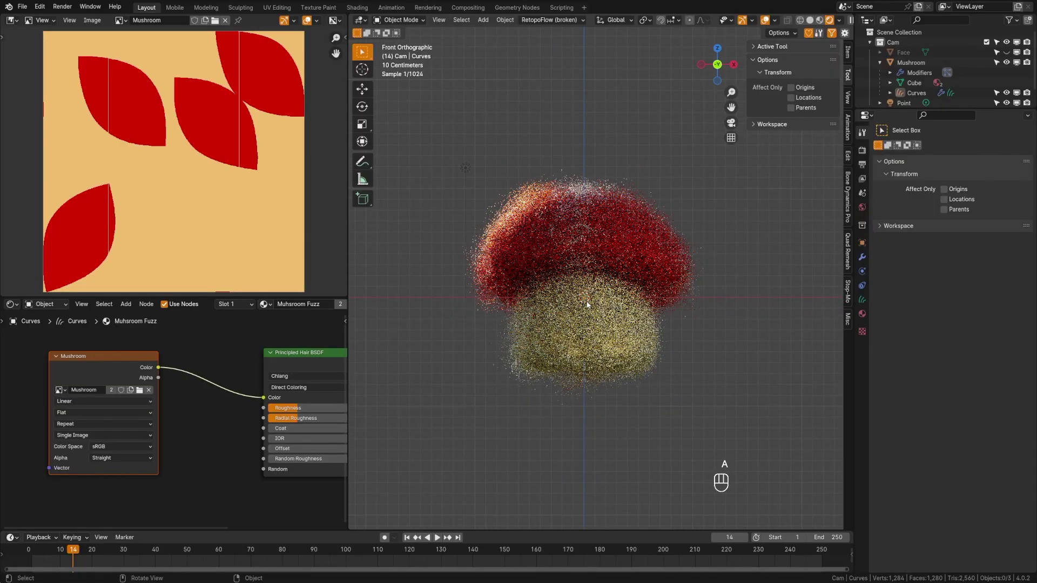
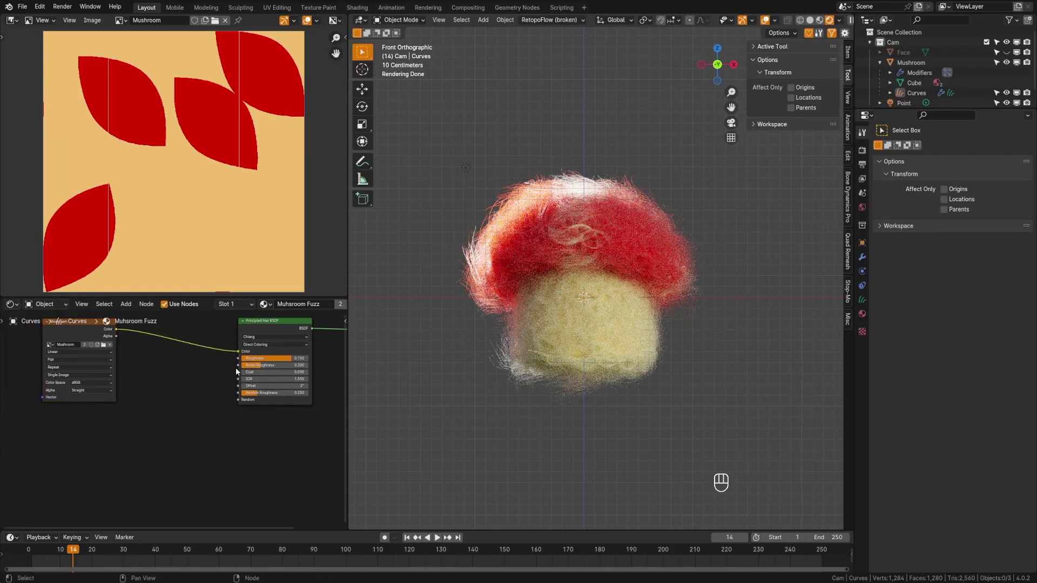
Wire the random per-strand value and the texture colour back into the hair colour chain
click(241, 357)
drag(230, 361, 48, 512)
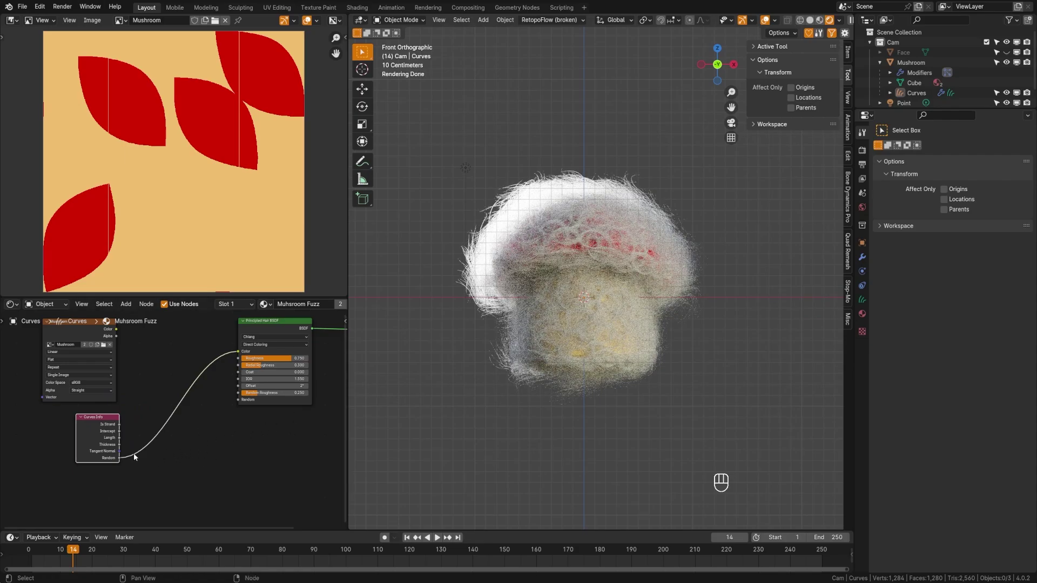
click(102, 418)
click(98, 425)
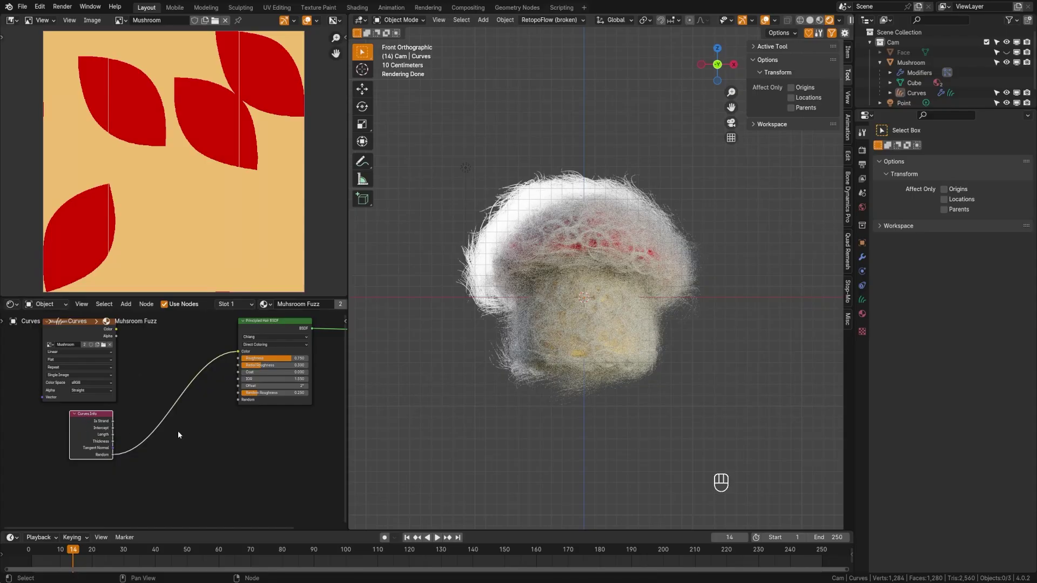
click(187, 447)
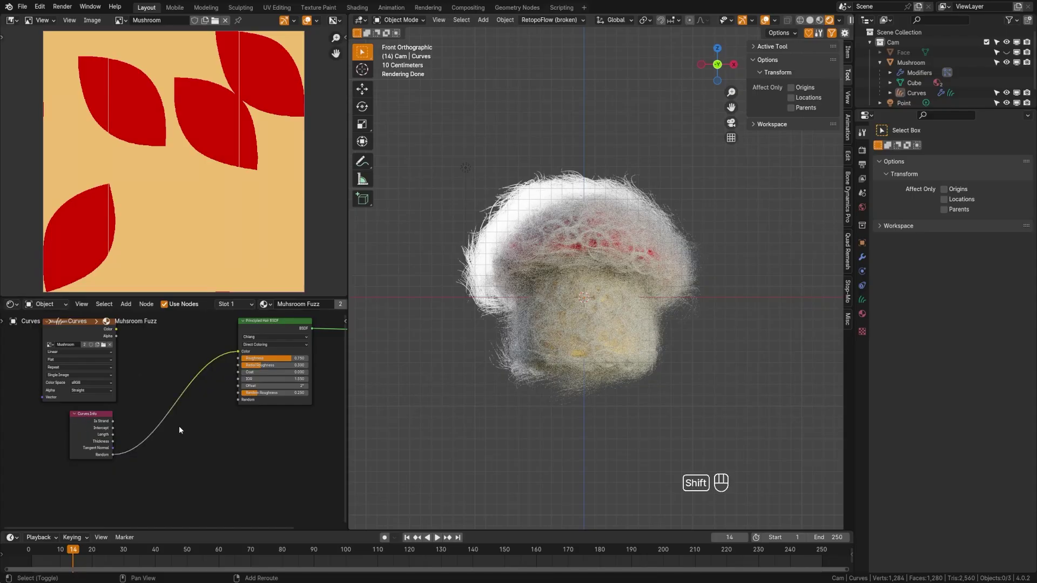
click(147, 384)
drag(117, 364, 239, 386)
Add a Mix Color node and feed the texture colour into it
key(shift+a)
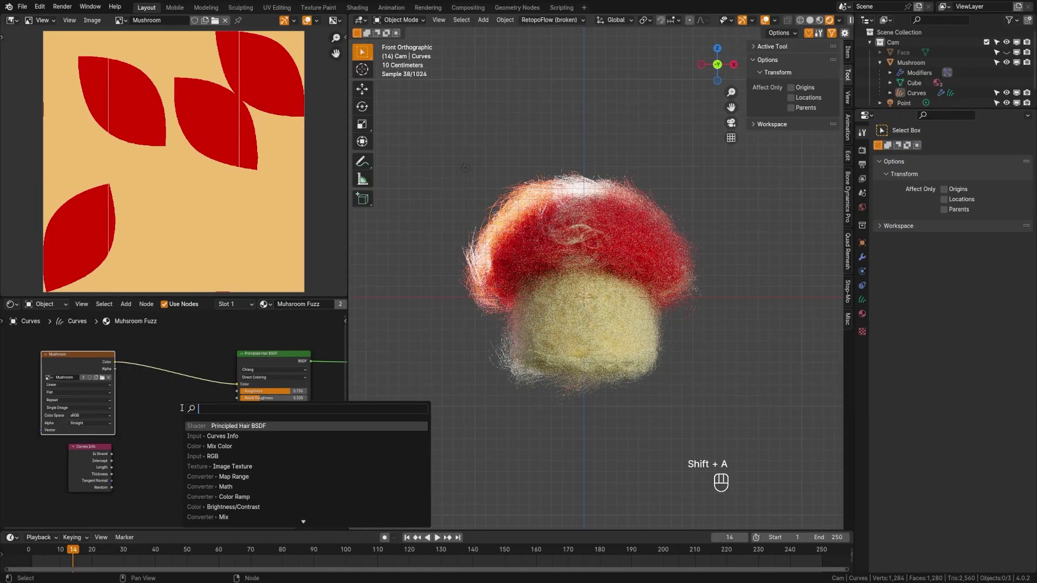
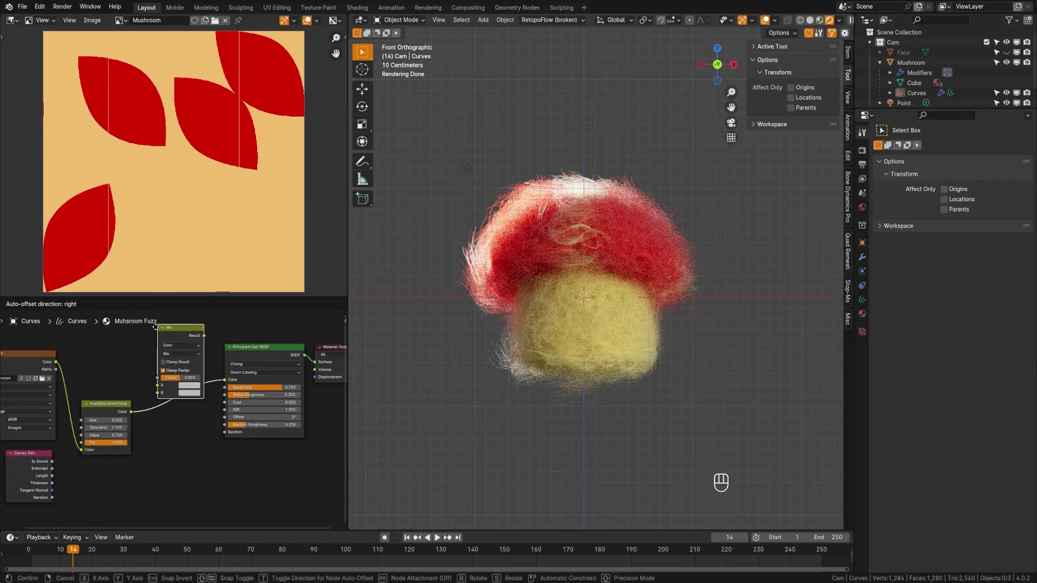
click(177, 399)
drag(102, 363, 196, 361)
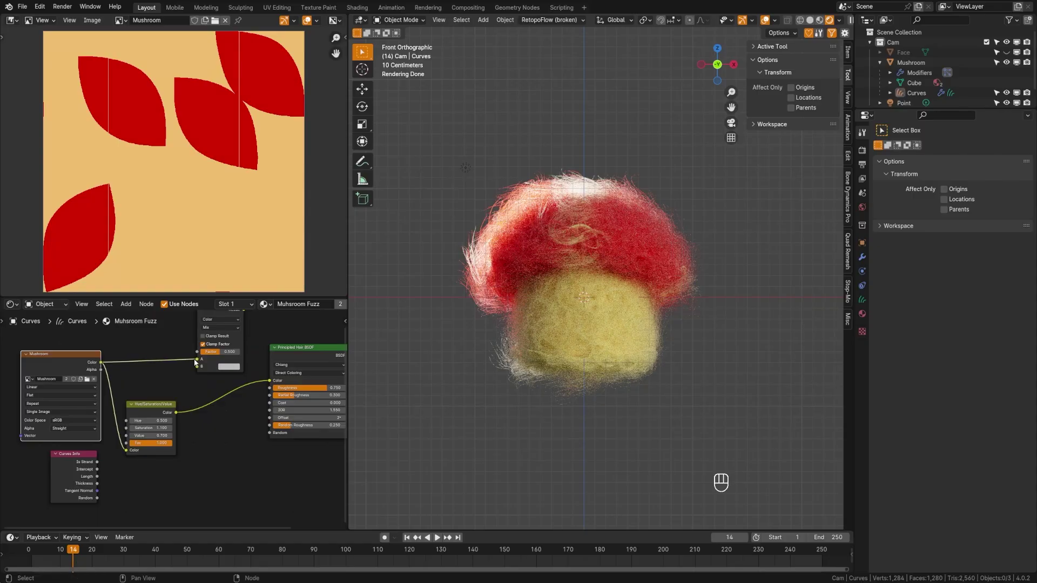
click(178, 414)
drag(183, 402, 198, 372)
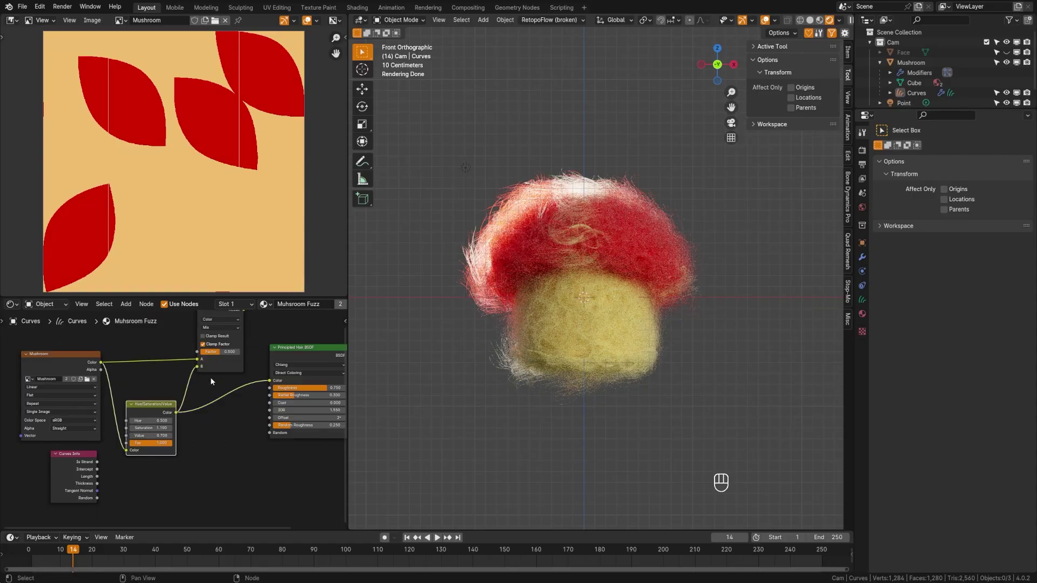
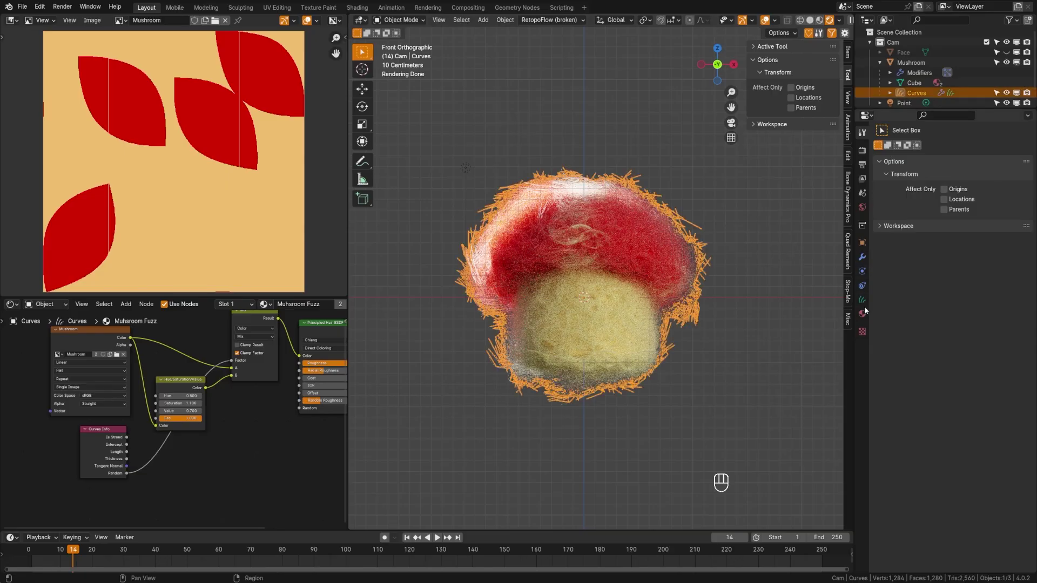
Select the Face object and view the fuzzy mushroom from the front
click(911, 71)
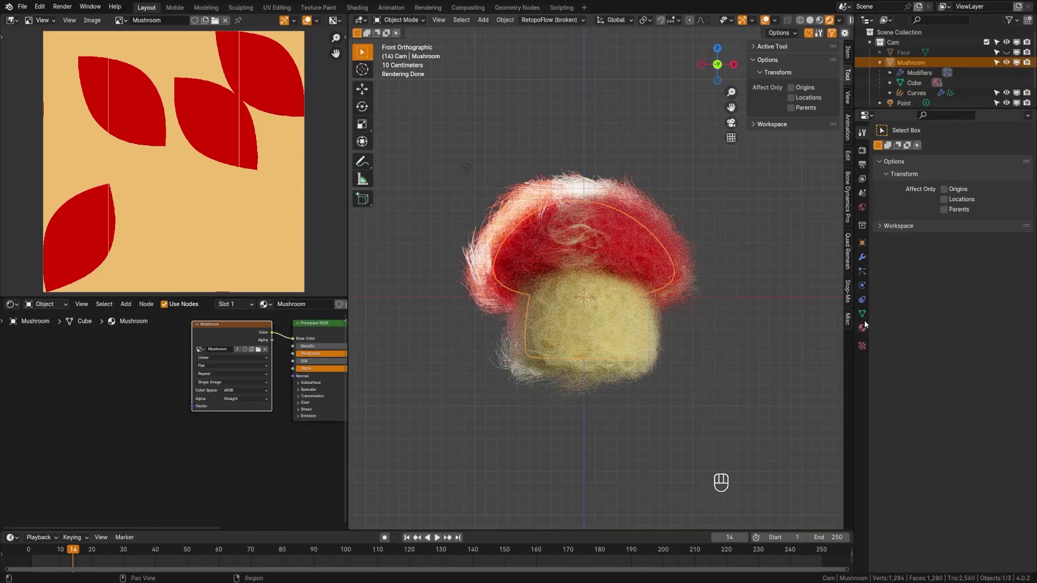
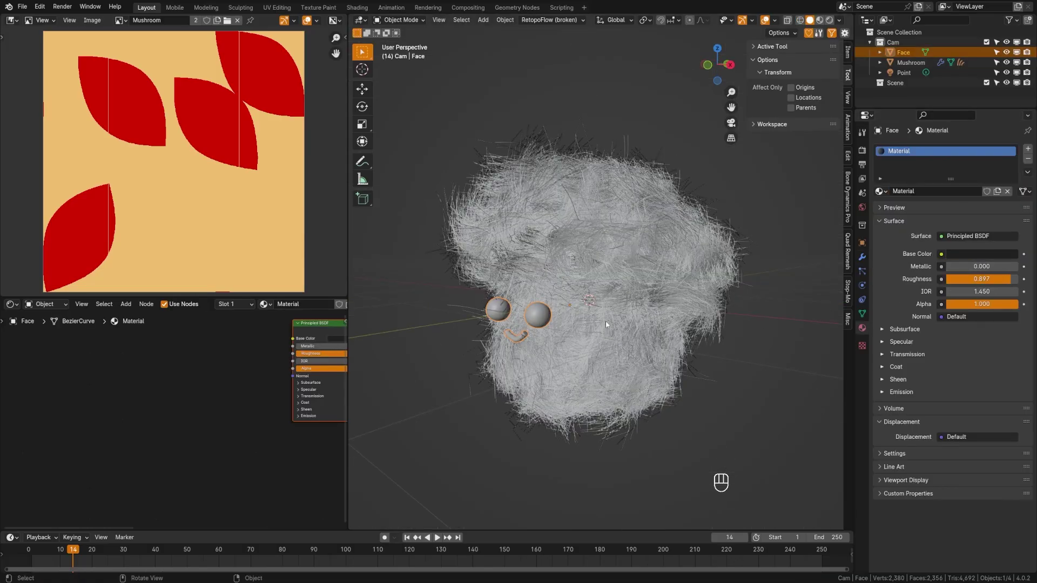
key(a)
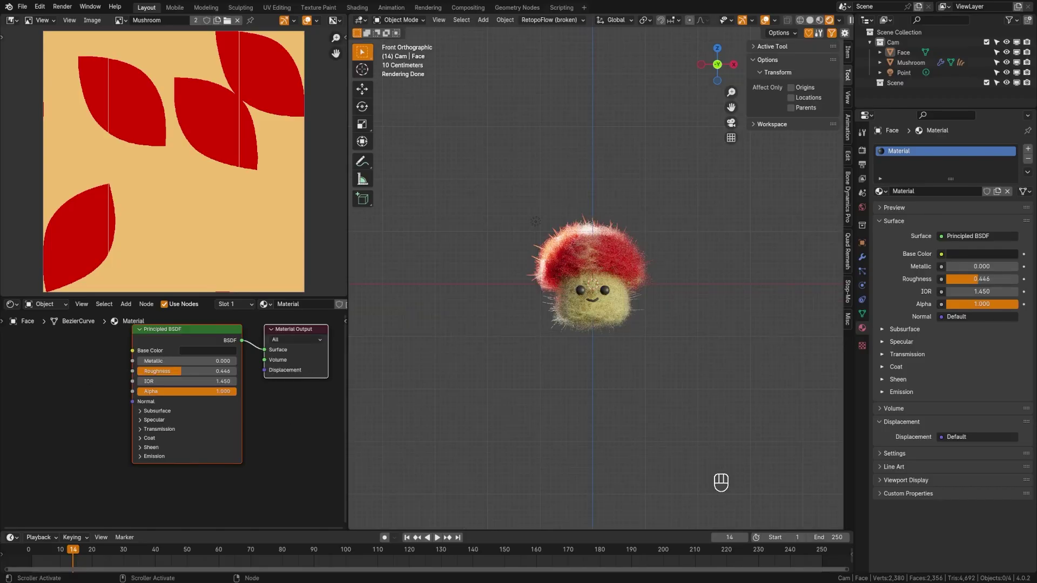